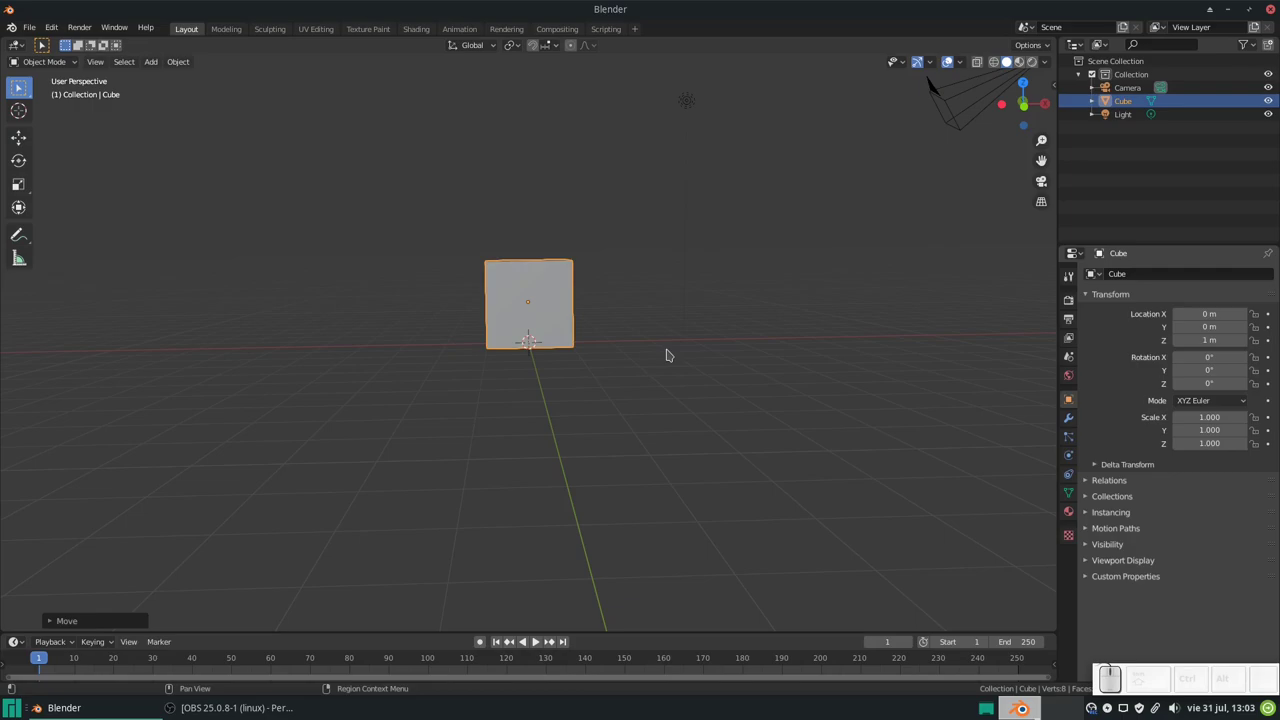
- Enter the Shading workspace and frame the cube in the viewport for material work
left_click(424, 32)
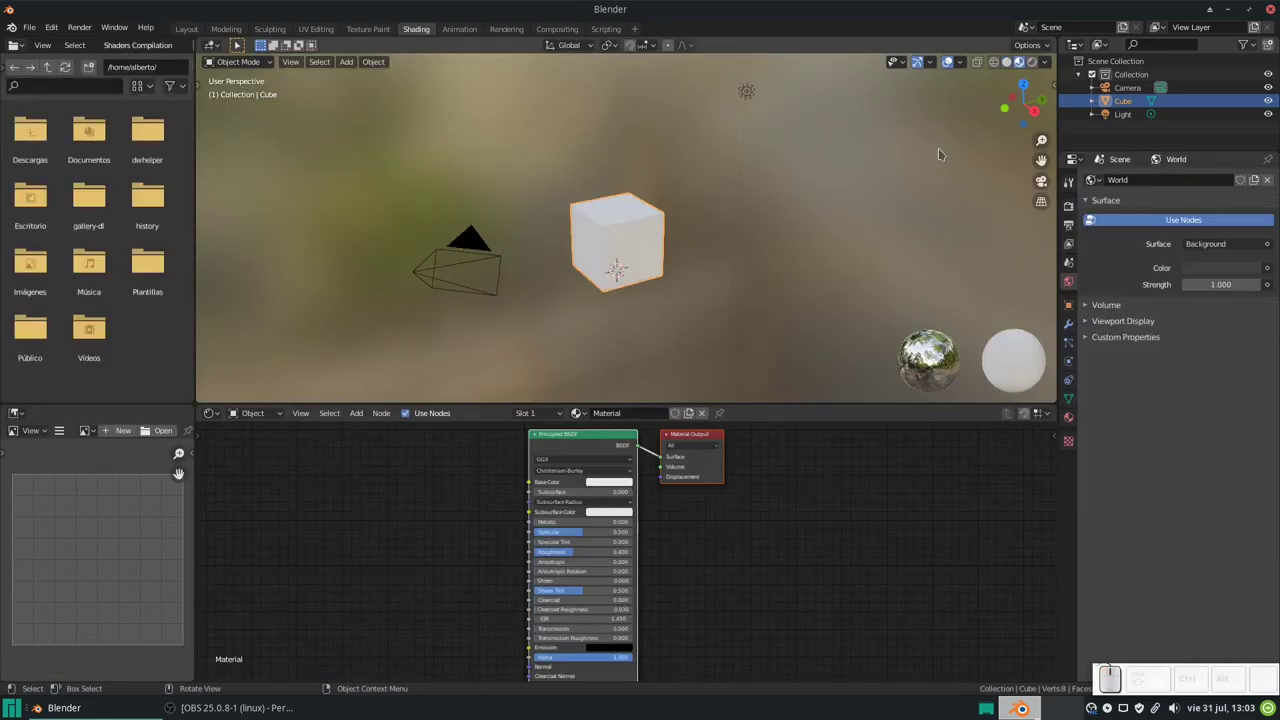
left_click(1035, 67)
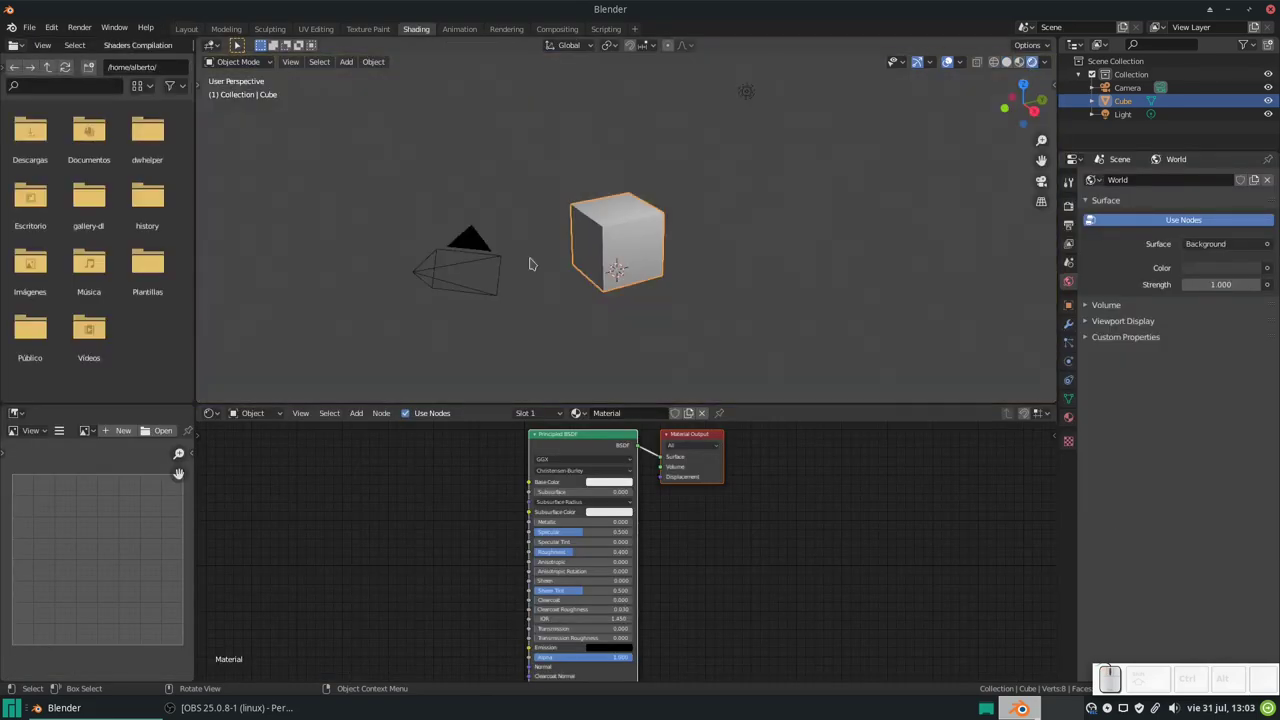
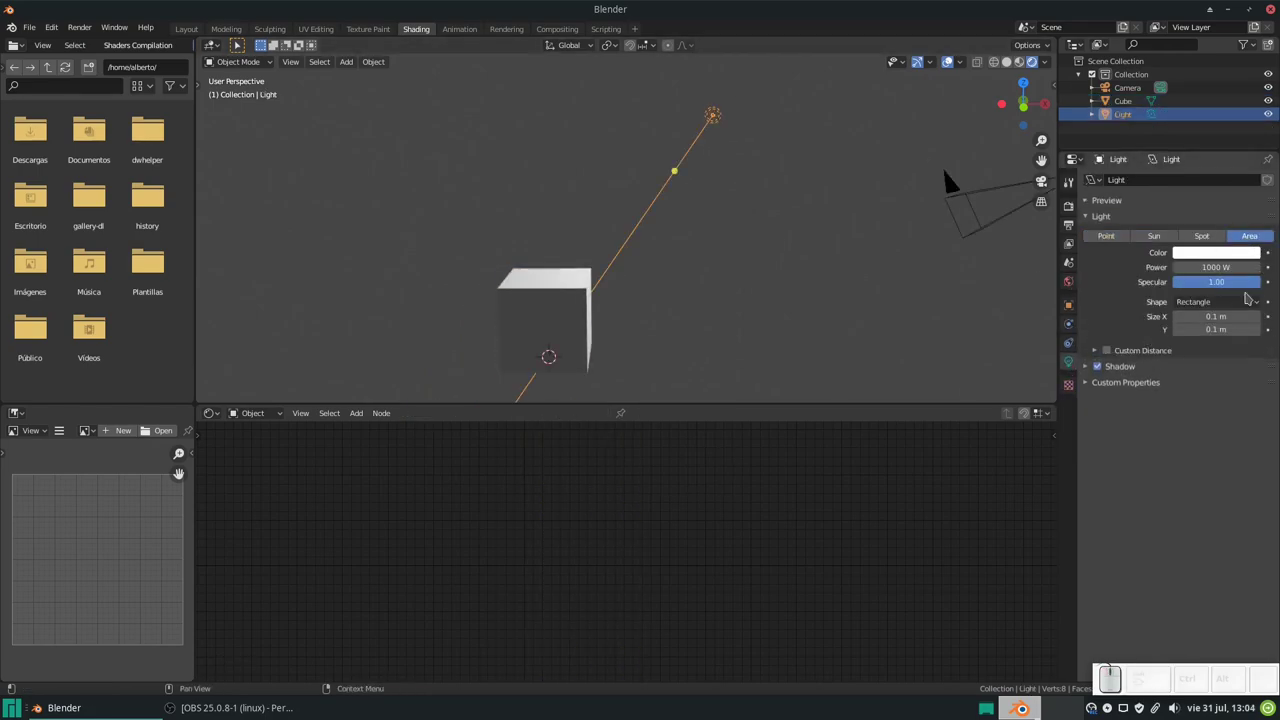
scroll("up", 3)
left_click_drag(671, 281, 1067, 163)
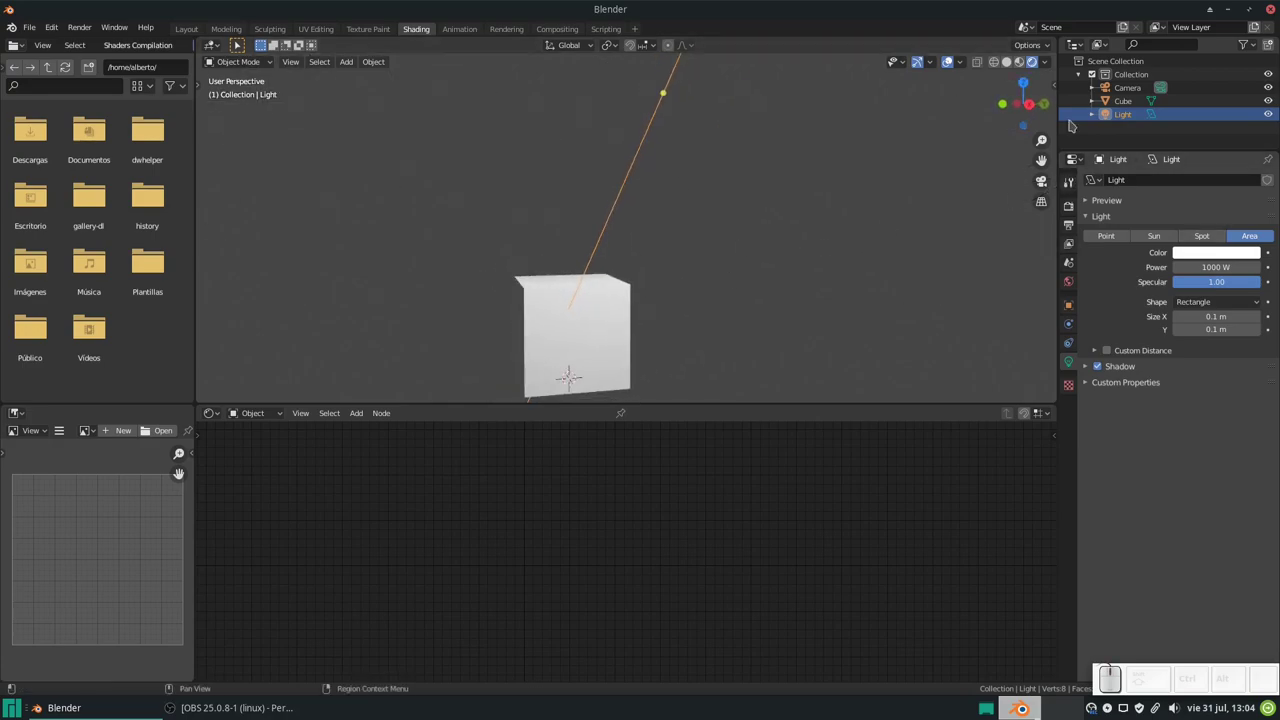
- Darken the world background colour nearly to black in World properties
left_click(1070, 289)
left_click(1208, 274)
scroll("down", 3)
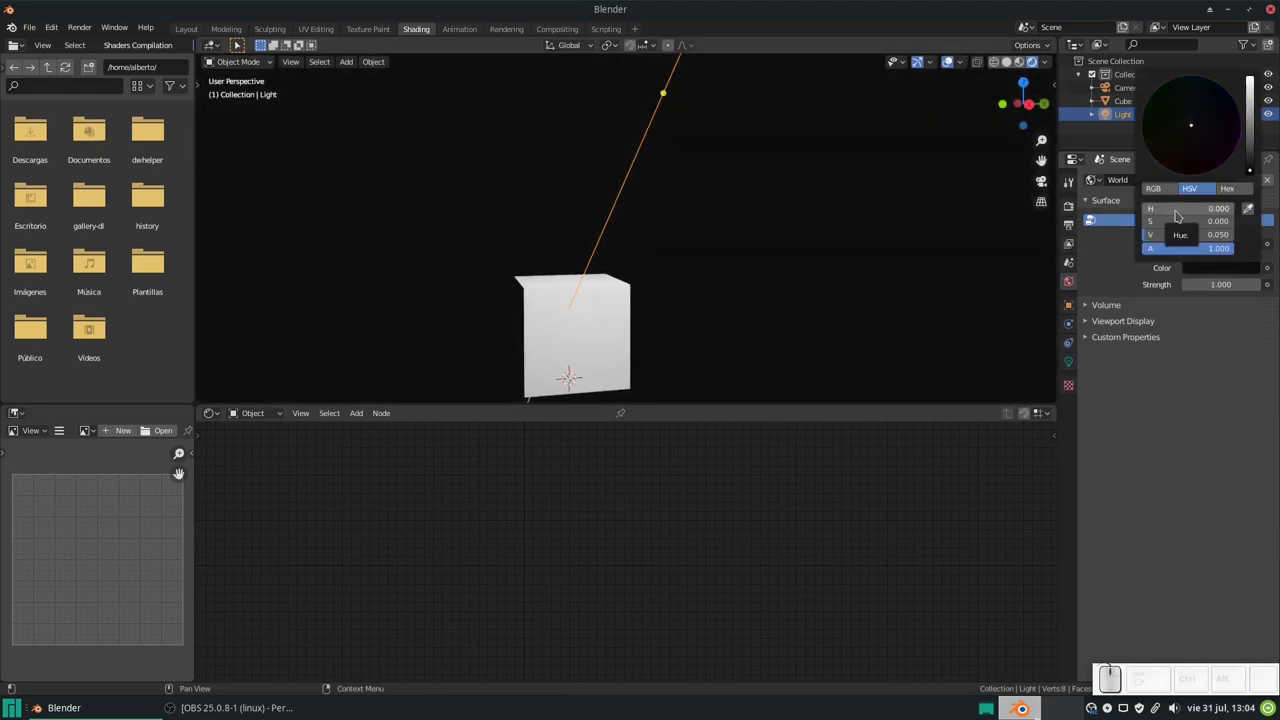
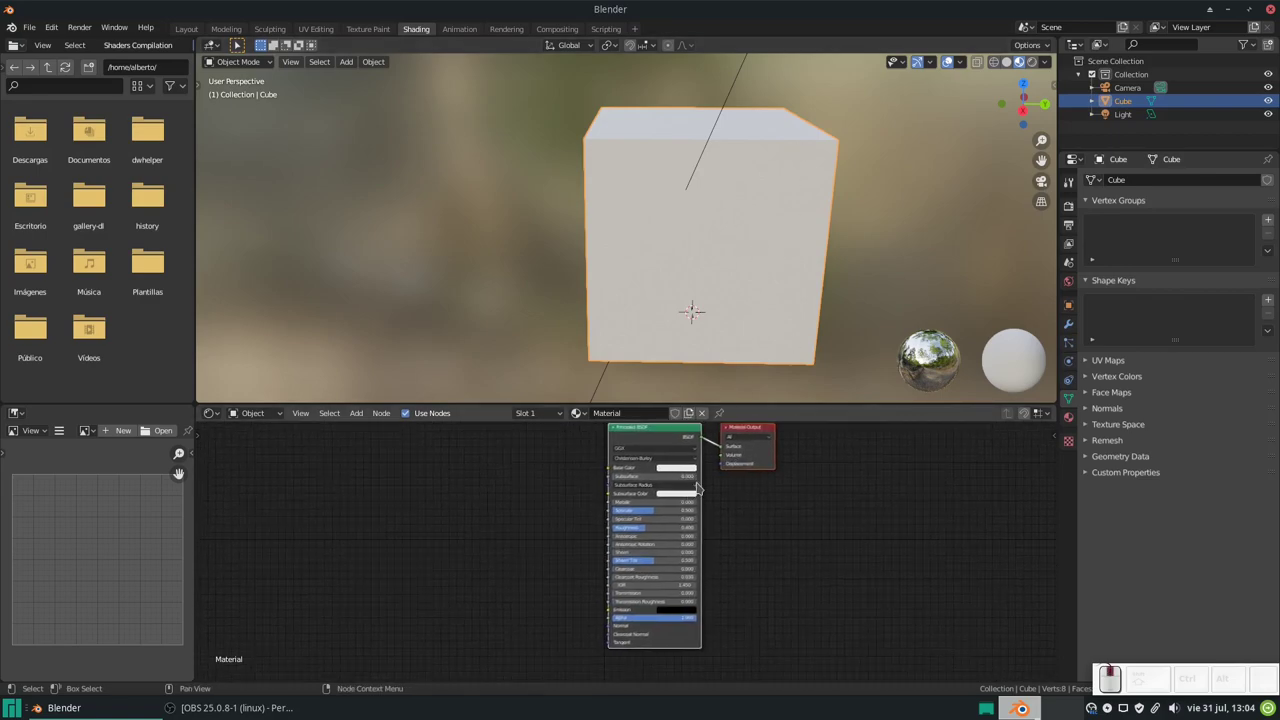
- Bring the cube's material nodes into view and set its Metallic to 1
scroll("up", 3)
middle_click(690, 494)
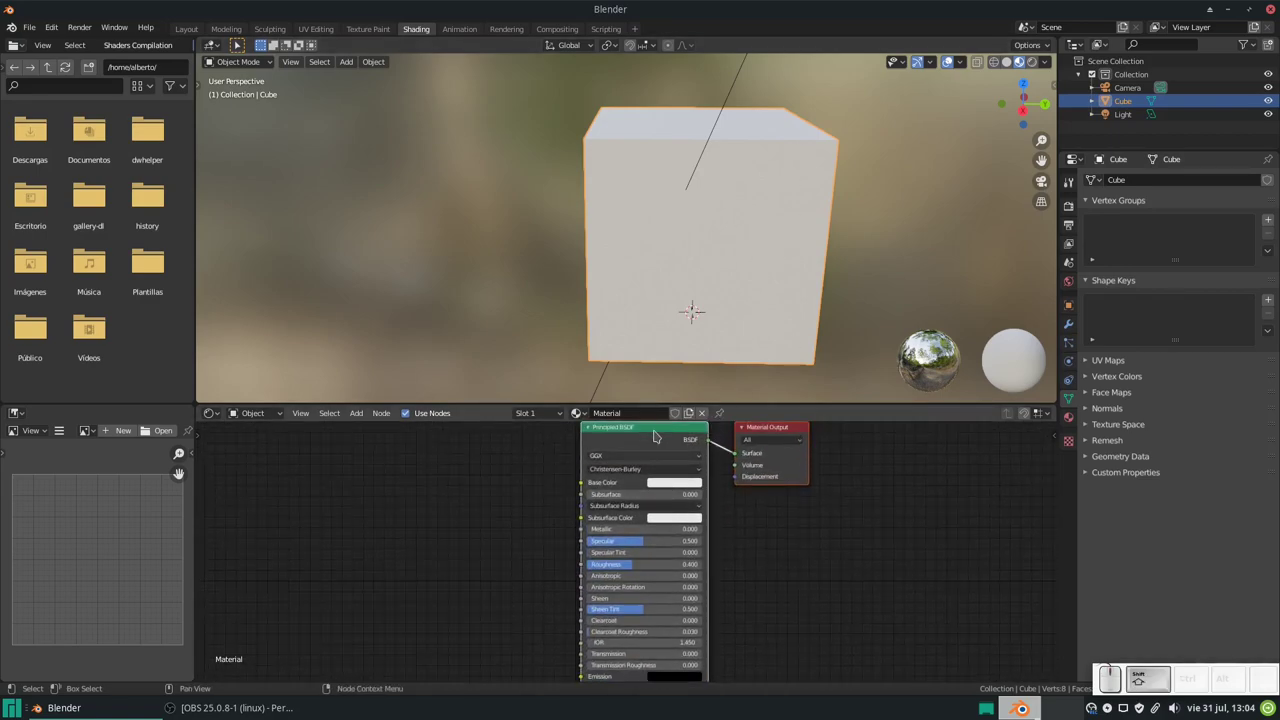
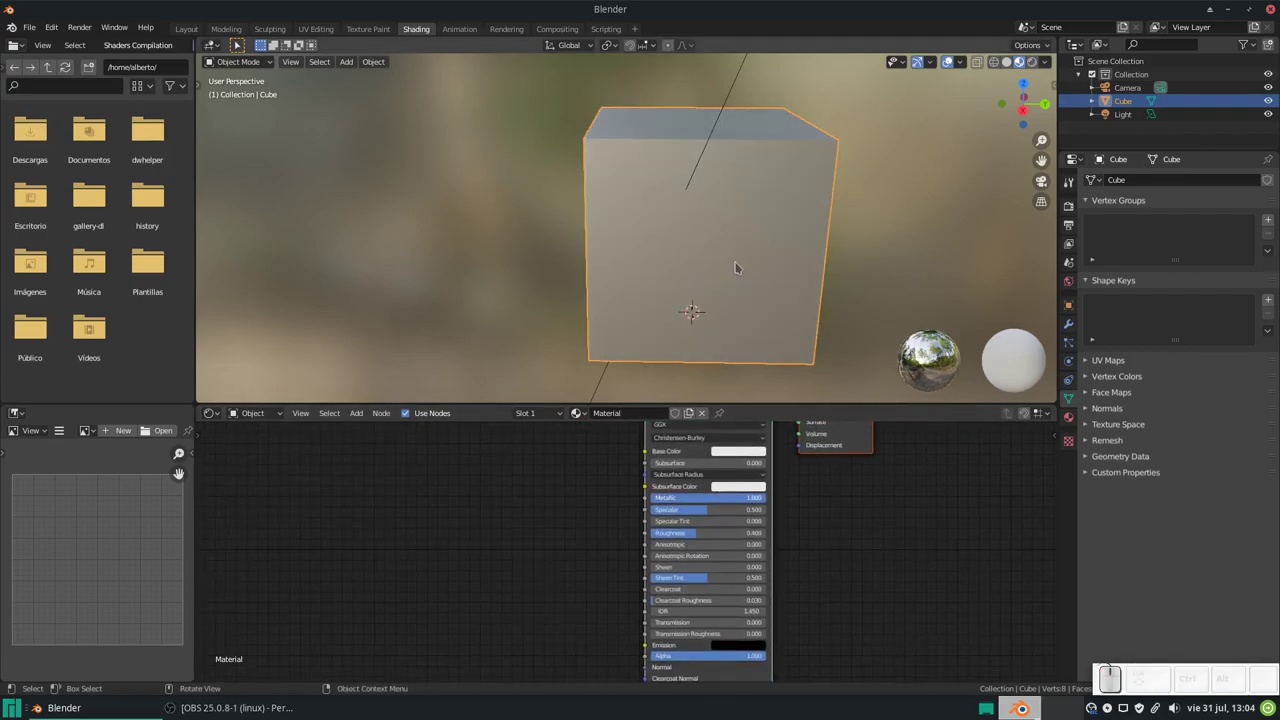
scroll("down", 3)
scroll("up", 3)
scroll("down", 3)
- Add a mesh plane under the cube and scale it up 5x into a large floor
left_click(708, 299)
key("shift+a")
left_click(638, 291)
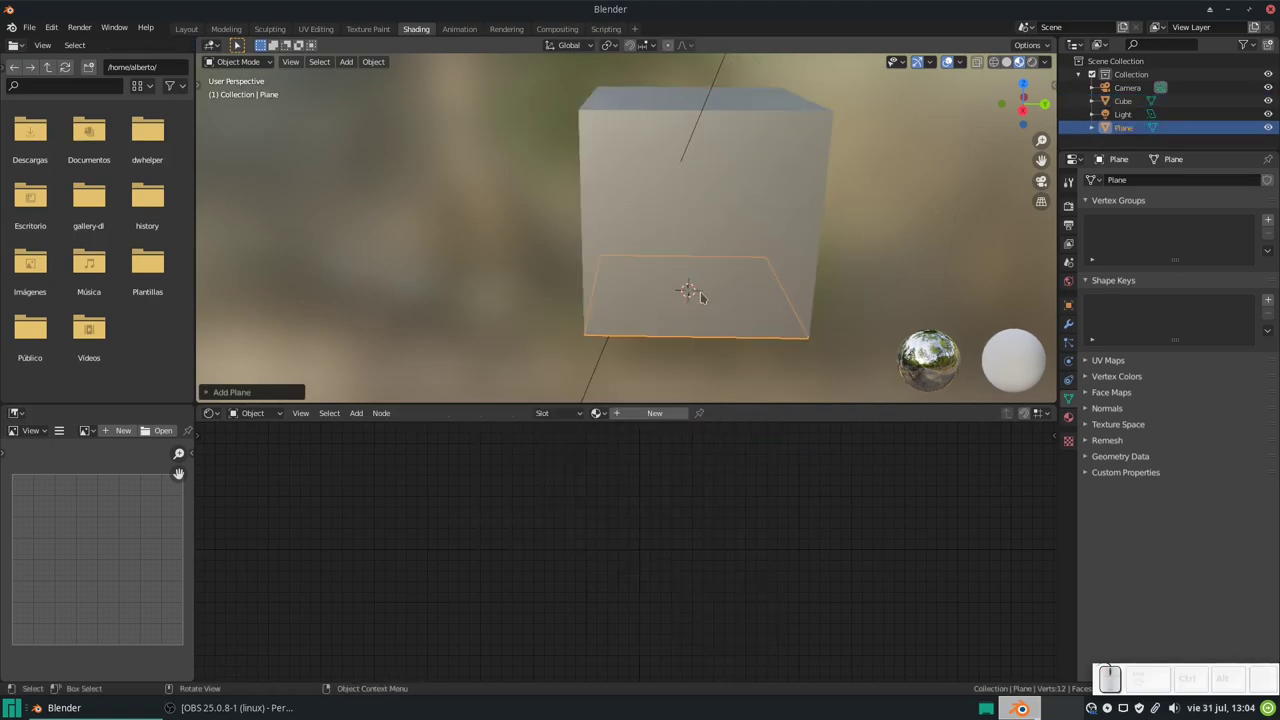
key("s")
key("KP_5")
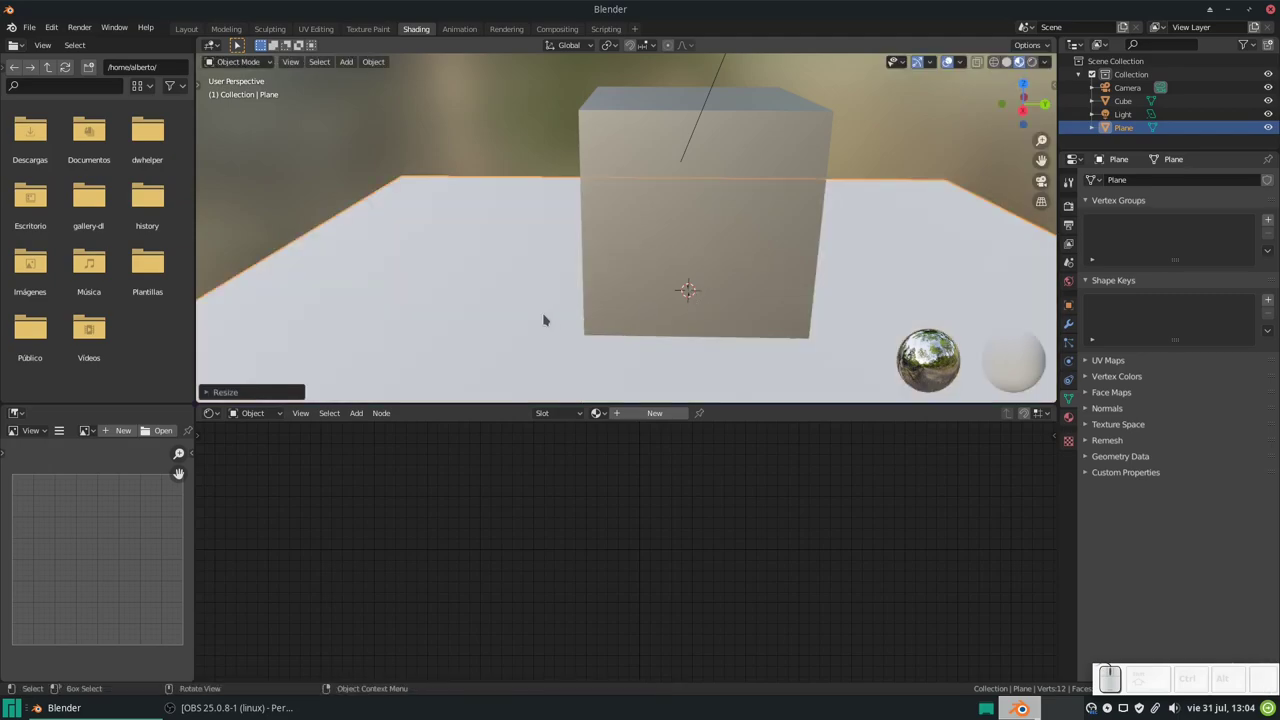
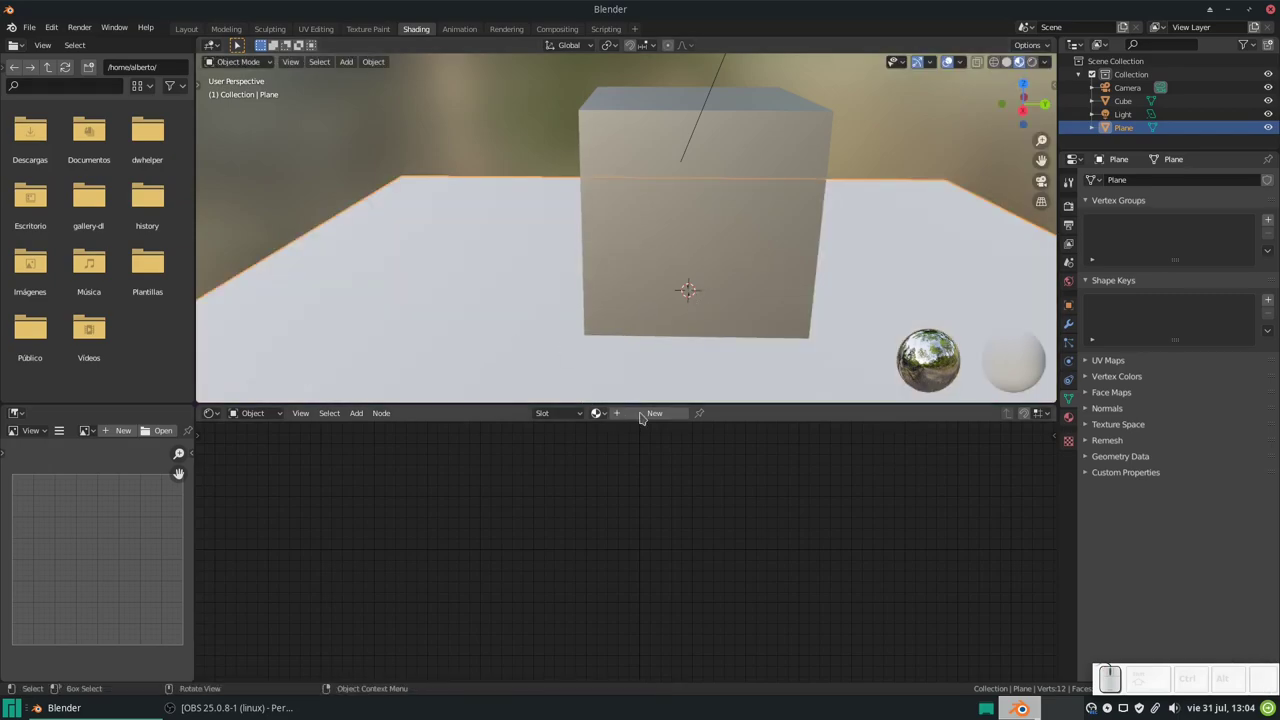
- Give the floor plane a new material with a mid-grey base colour
left_click(644, 417)
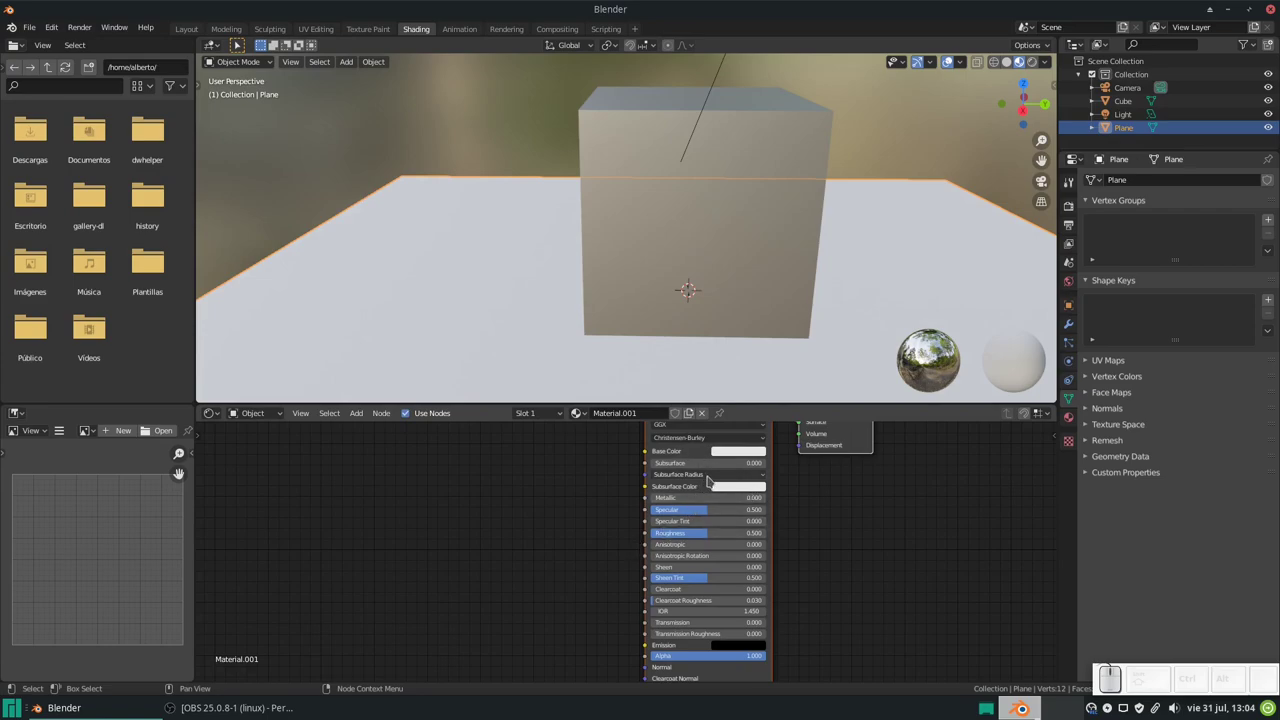
left_click(736, 459)
scroll("down", 3)
scroll("down", 3)
scroll("up", 3)
scroll("down", 3)
scroll("down", 3)
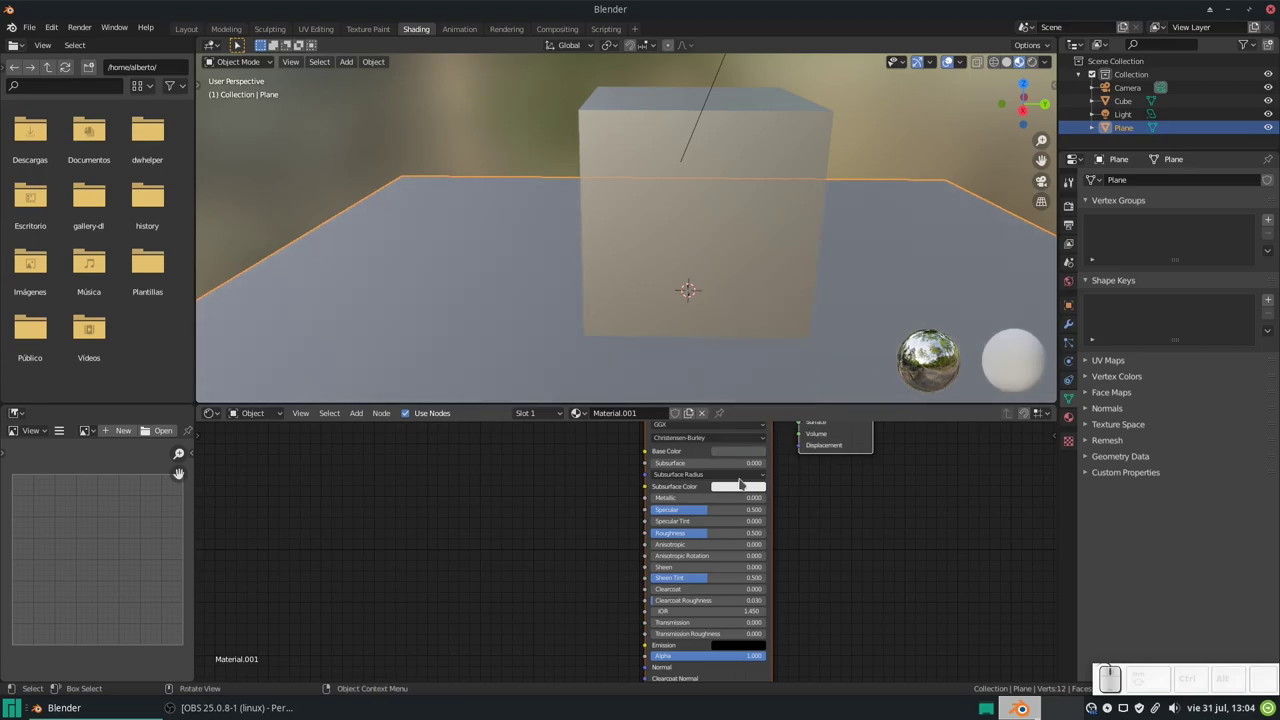
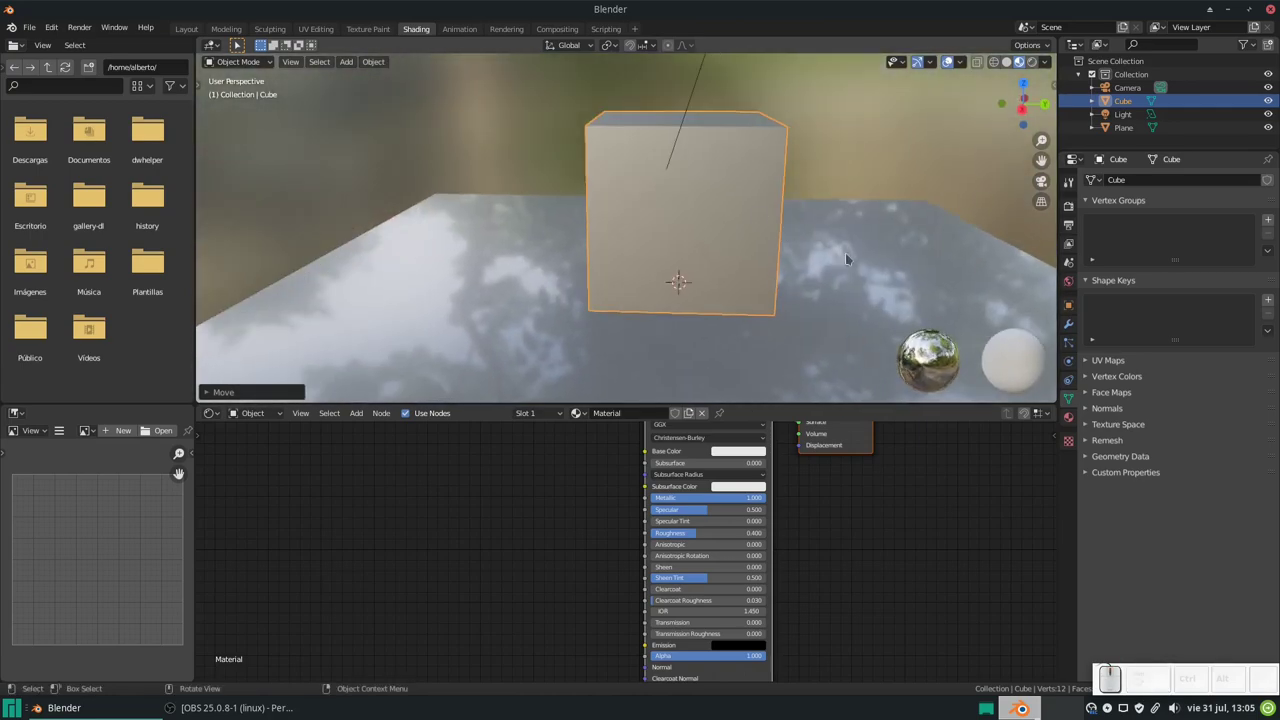
- Enable Screen Space Reflections in Render Properties
left_click(1074, 212)
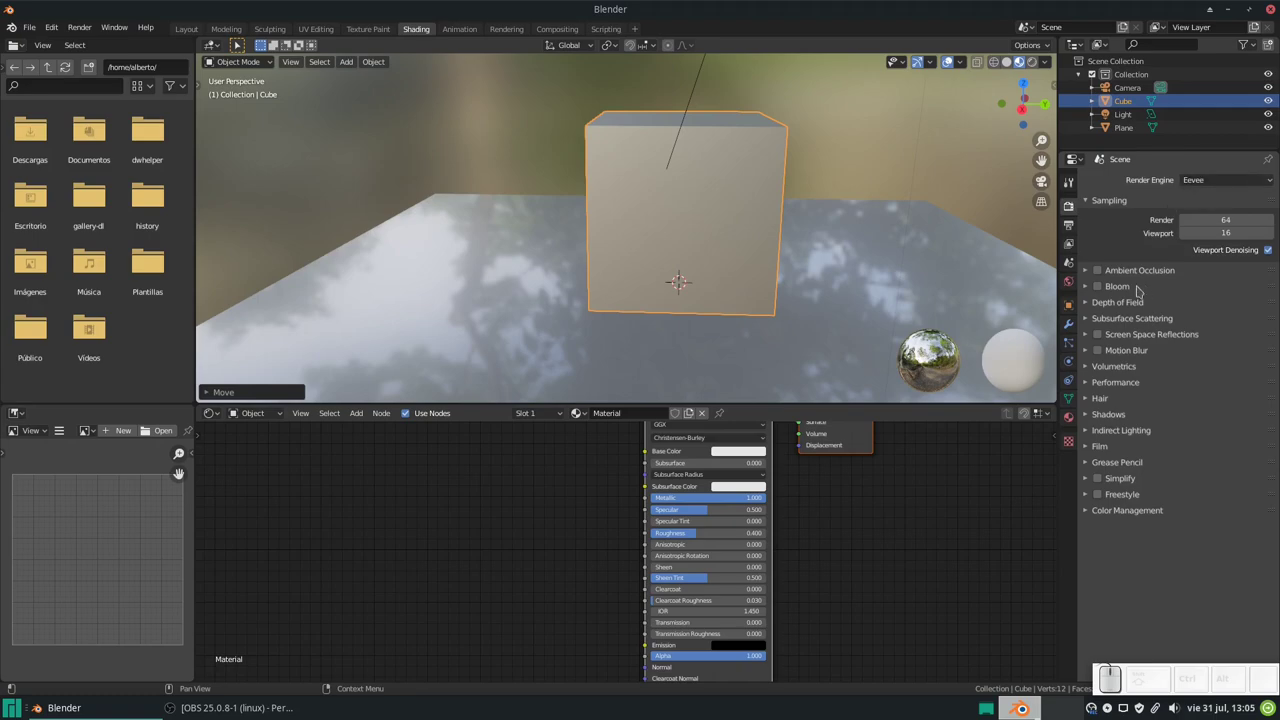
left_click(1104, 340)
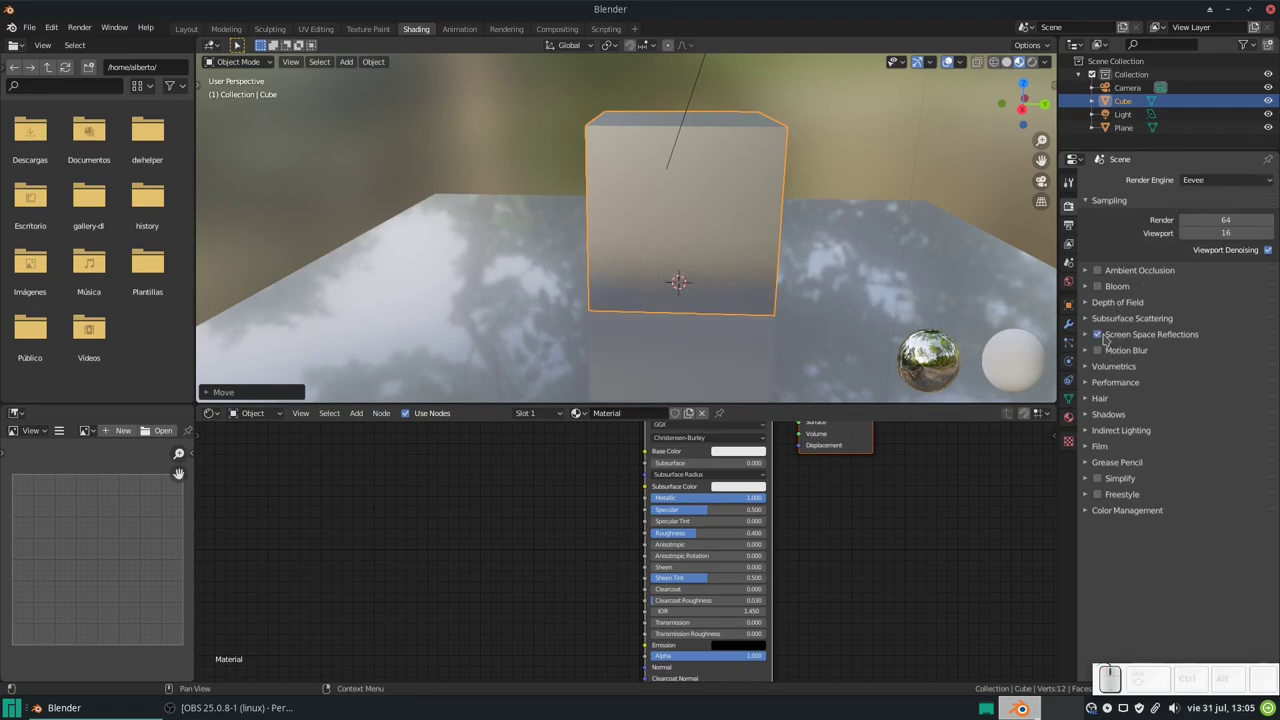
left_click(1086, 339)
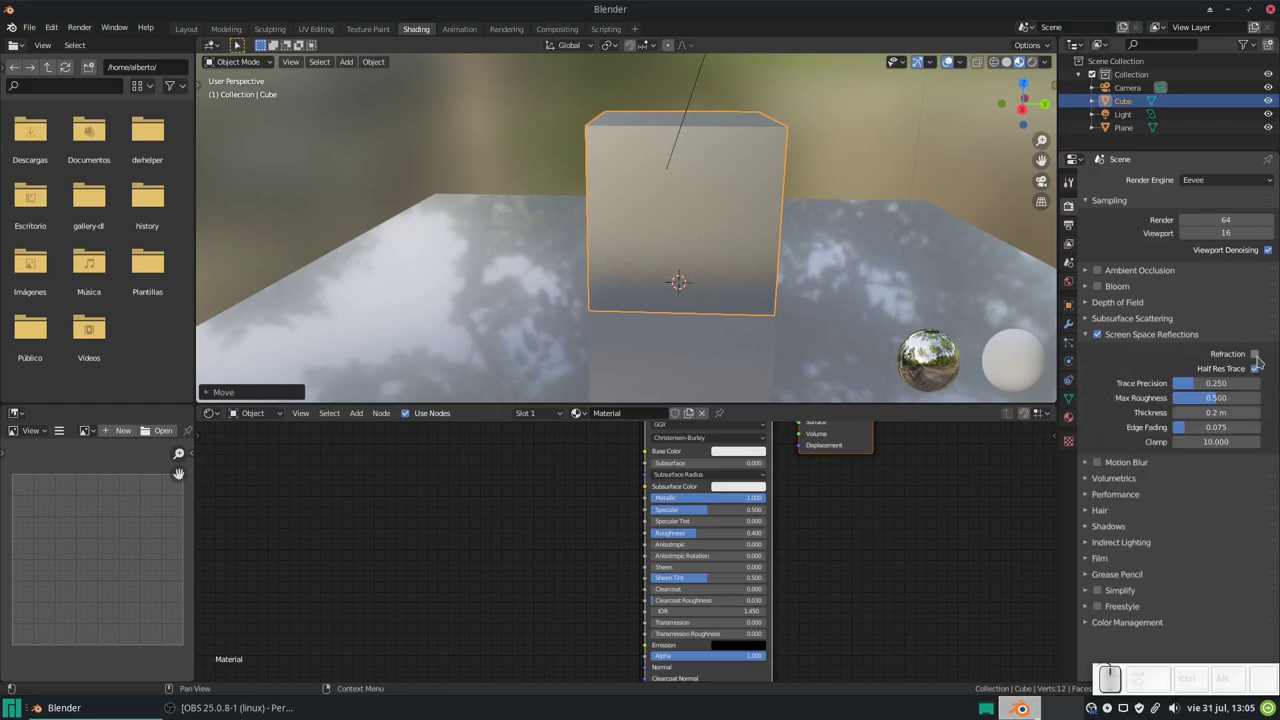
left_click(1088, 336)
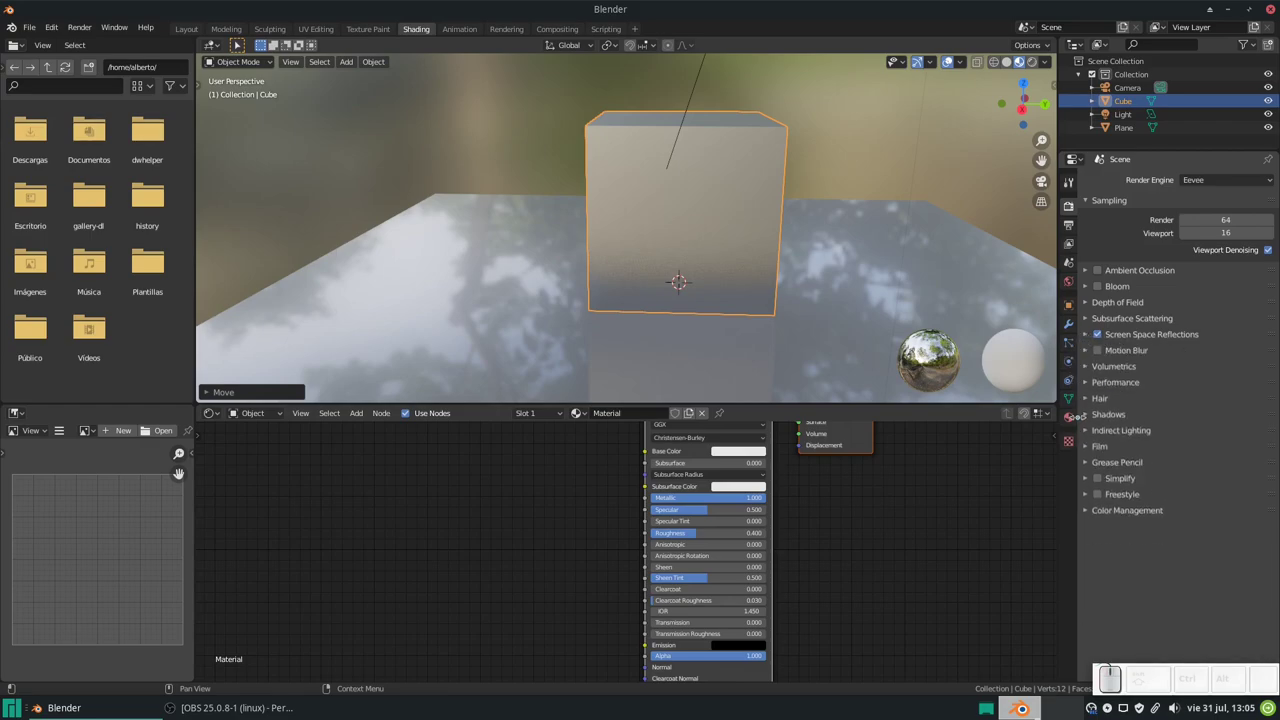
- Darken the cube's Base Color and raise its Principled BSDF Roughness to 1.000
left_click(1073, 422)
scroll("down", 3)
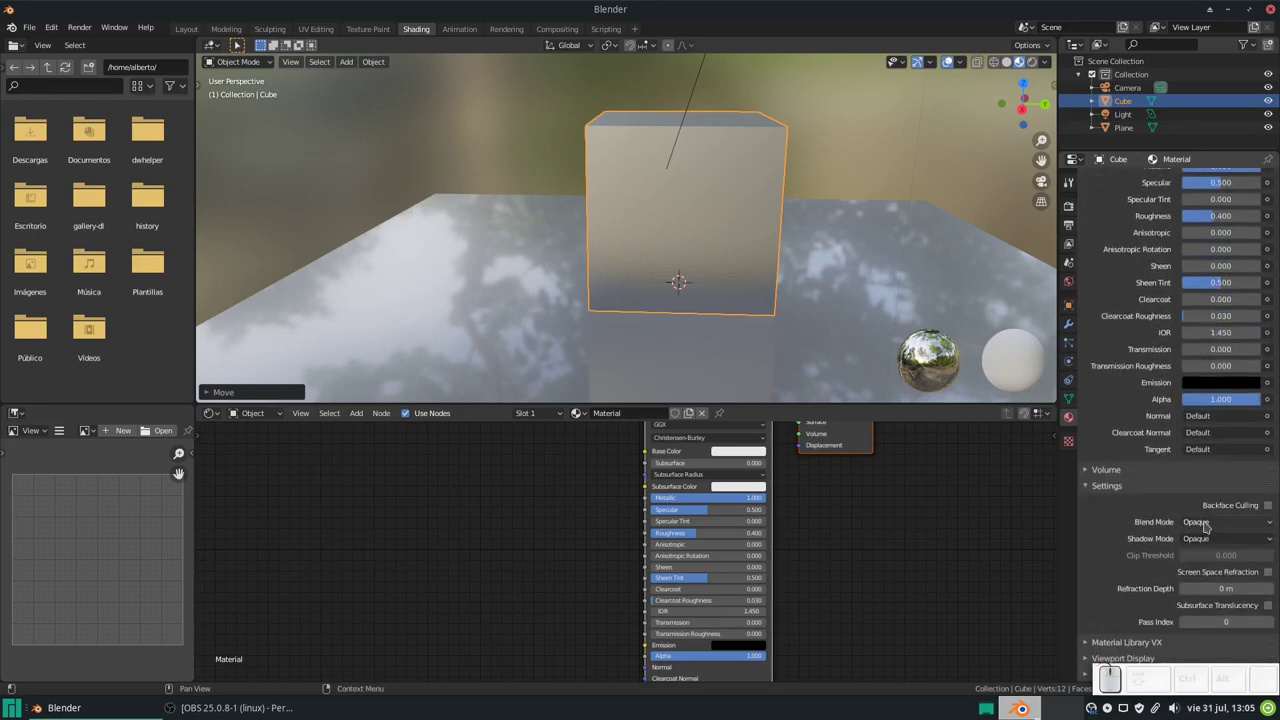
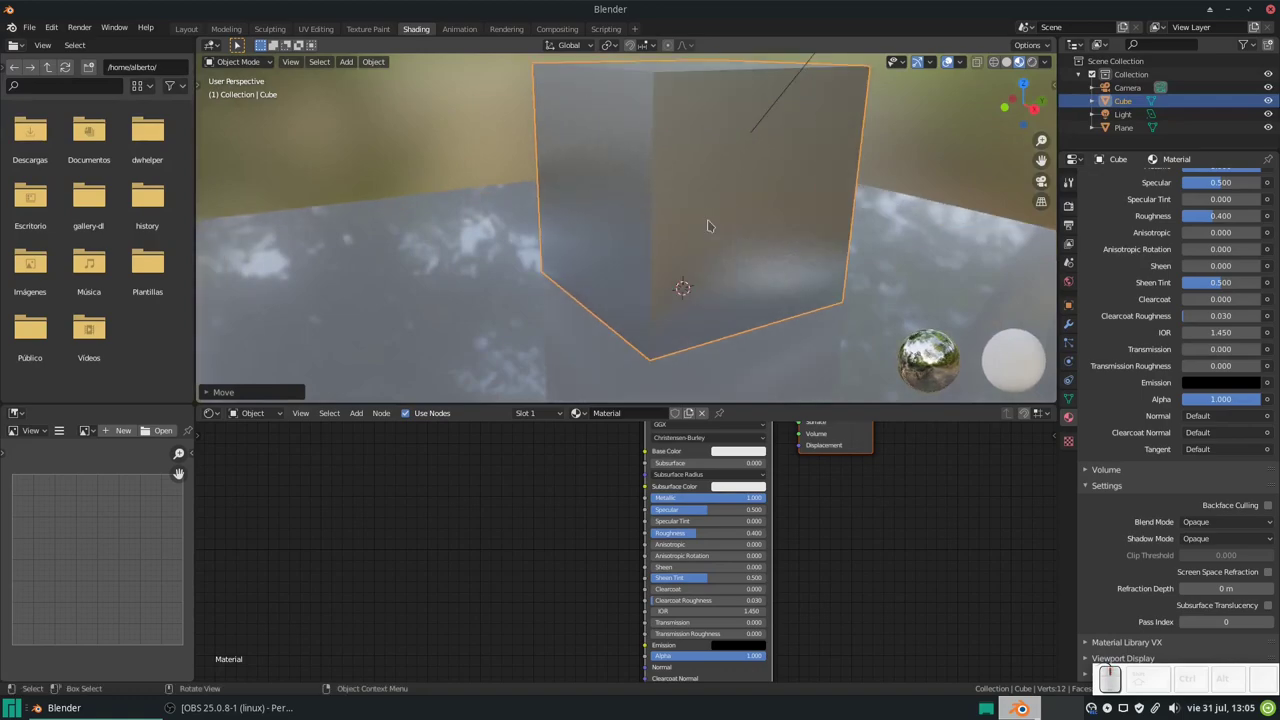
middle_click(730, 186)
middle_click(724, 172)
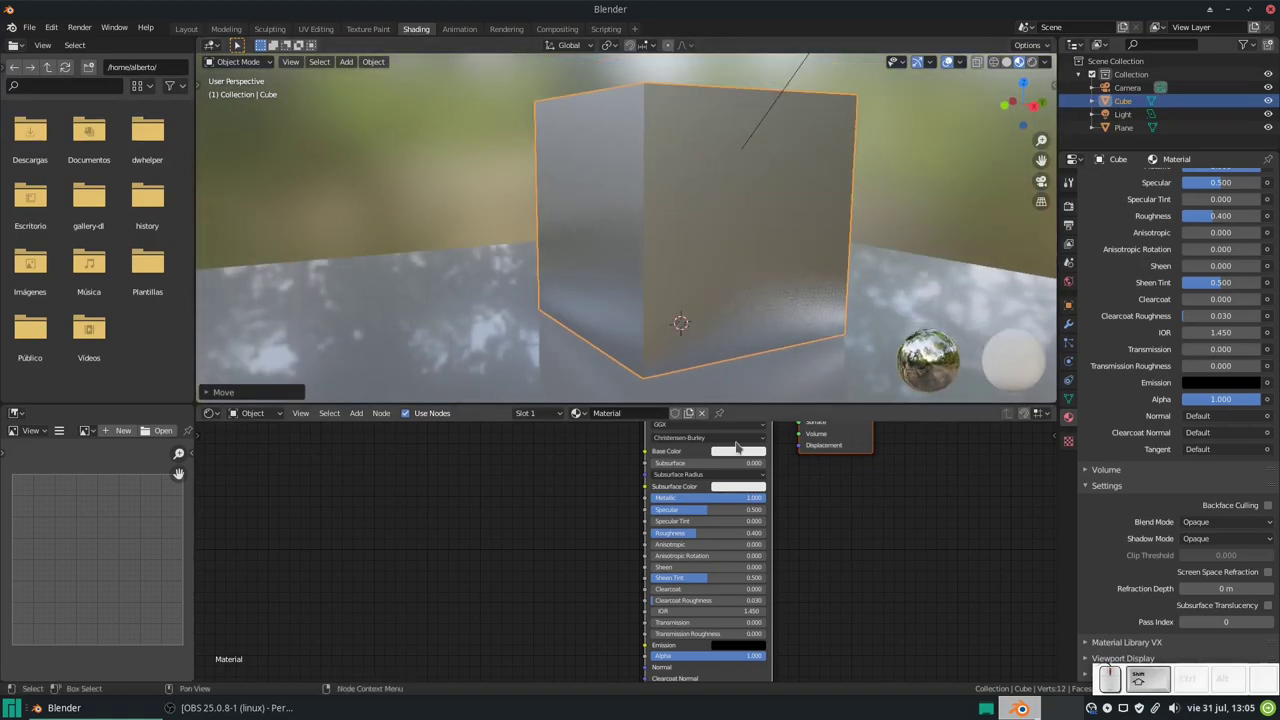
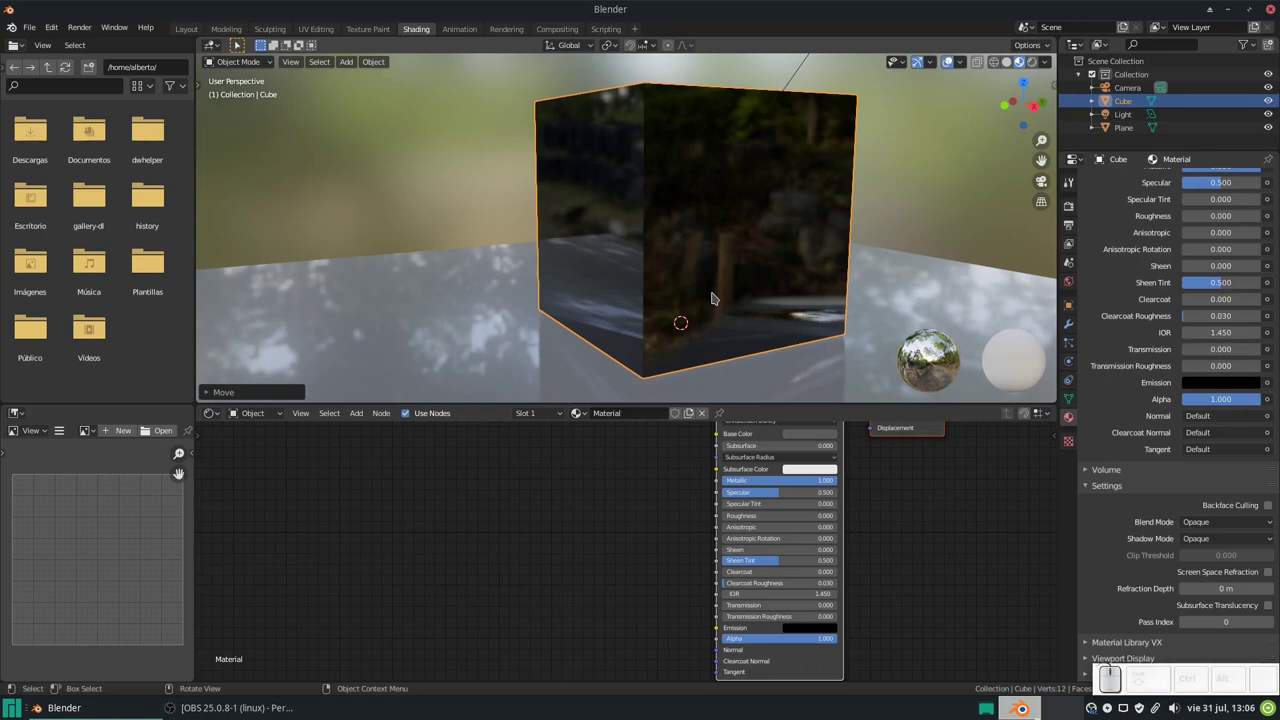
left_click_drag(746, 518, 743, 237)
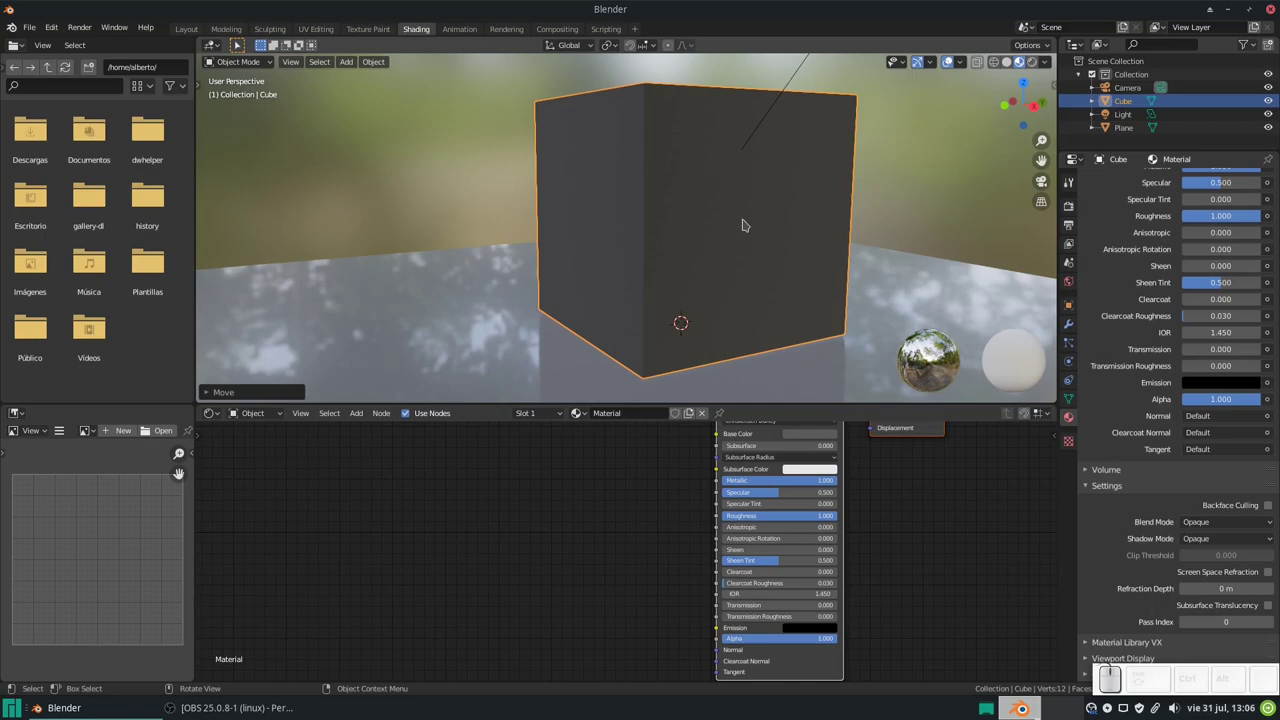
scroll("up", 3)
scroll("down", 3)
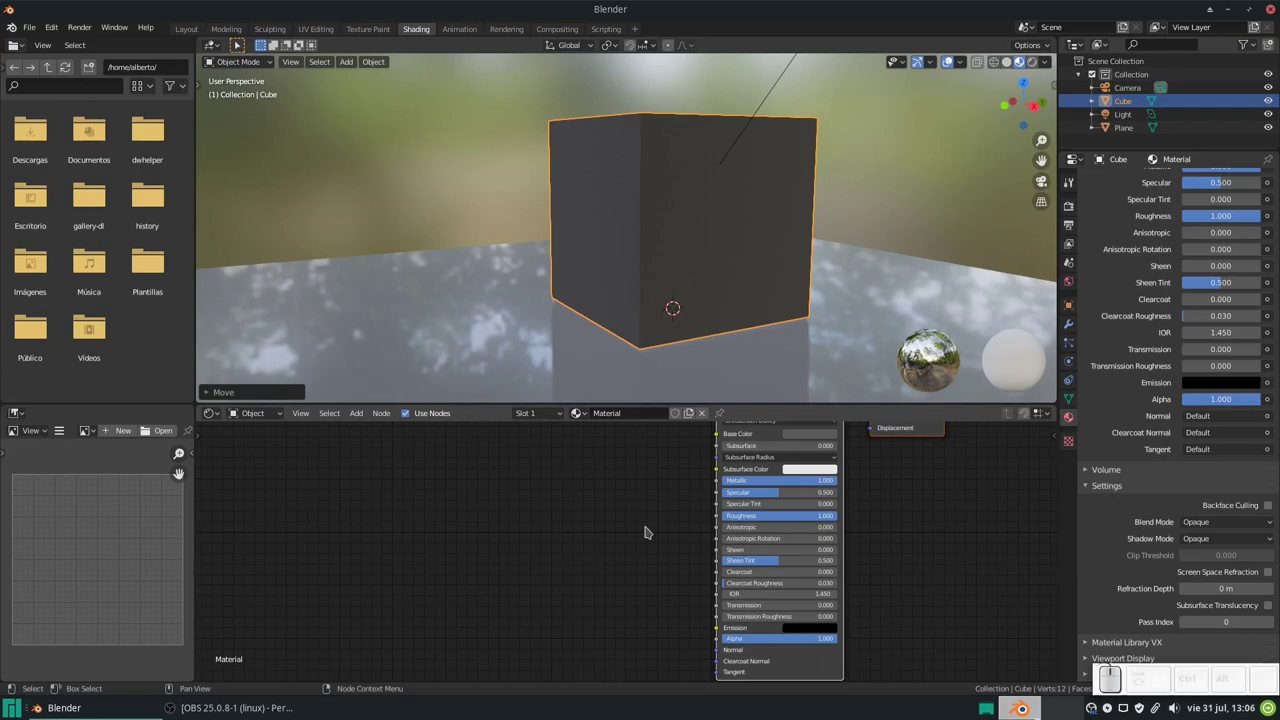
- Add a Voronoi Texture node and connect its Color output to the cube's Roughness
key("shift+a")
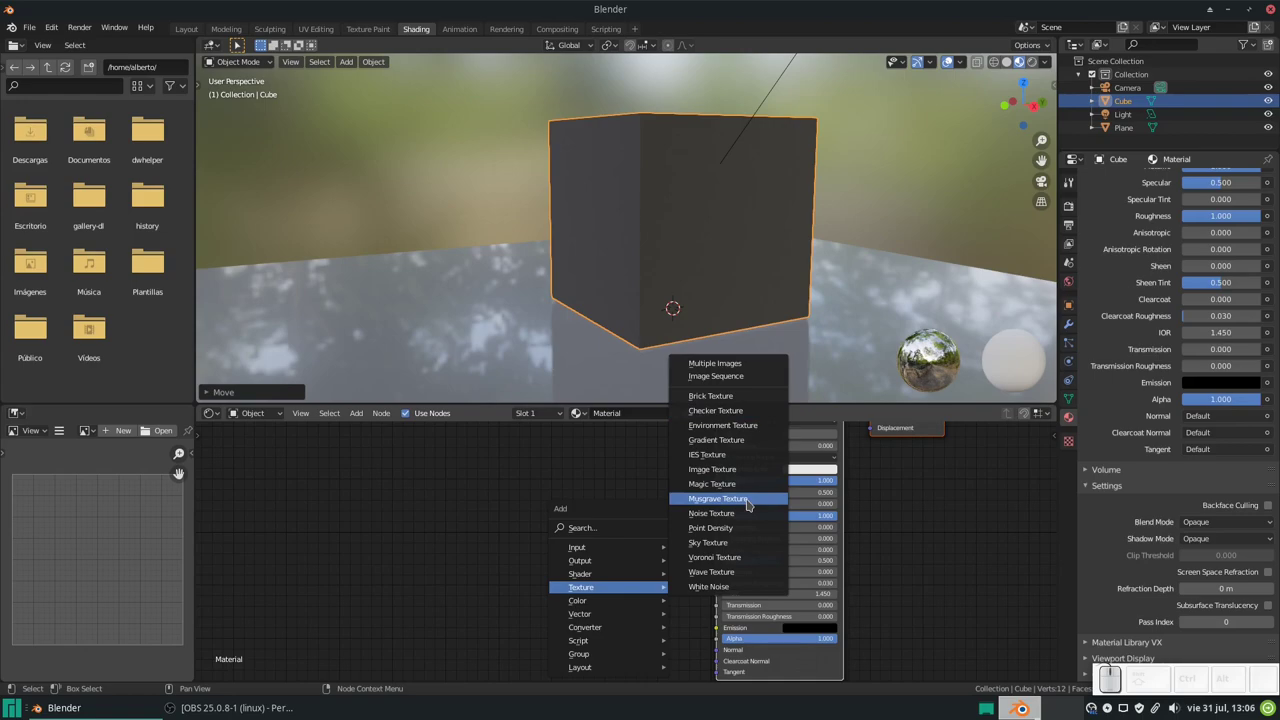
left_click(747, 555)
left_click_drag(518, 505, 521, 505)
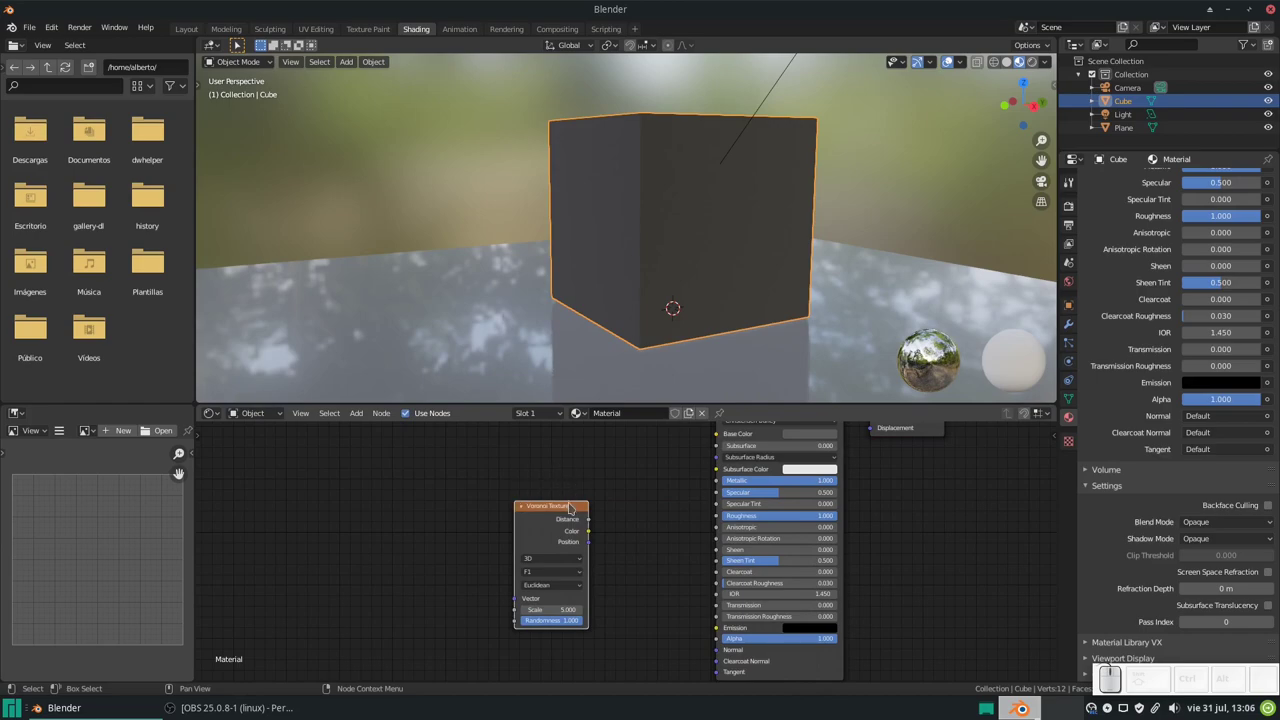
left_click_drag(574, 509, 706, 338)
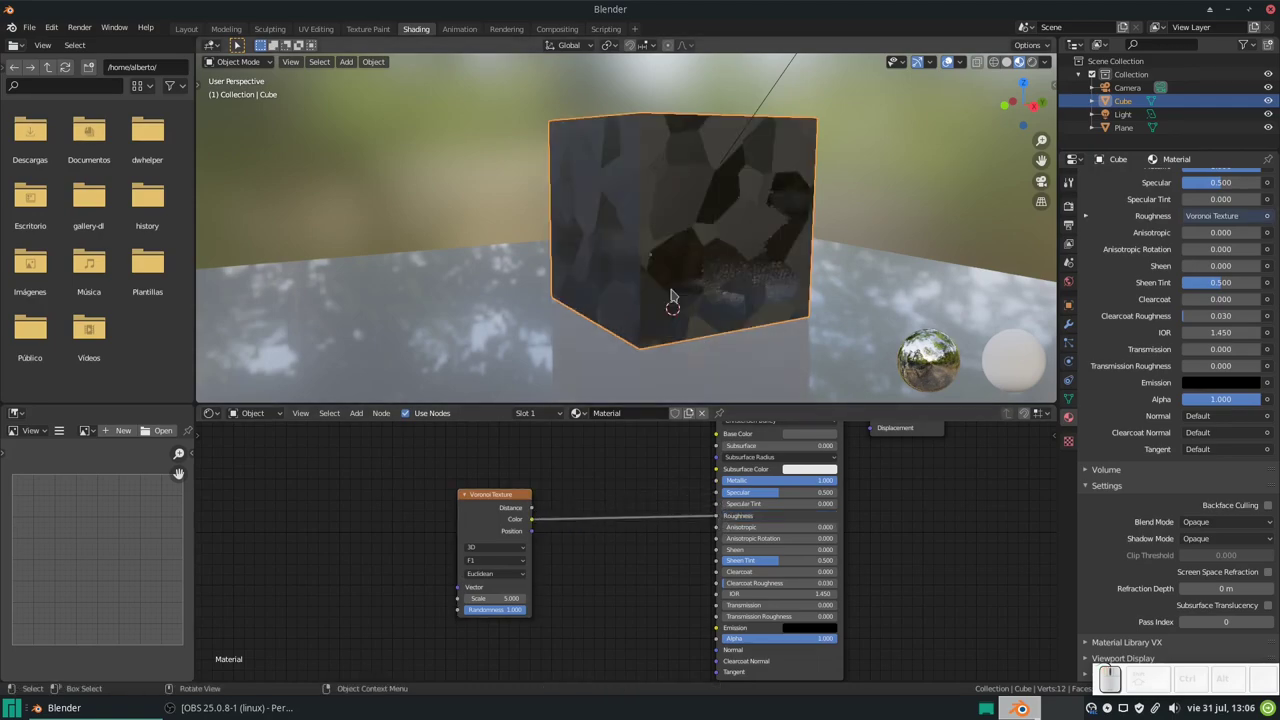
- Switch the Voronoi texture dimensions from 3D to 4D and check the cube's pattern
left_click_drag(740, 254, 686, 253)
middle_click(686, 253)
middle_click(686, 253)
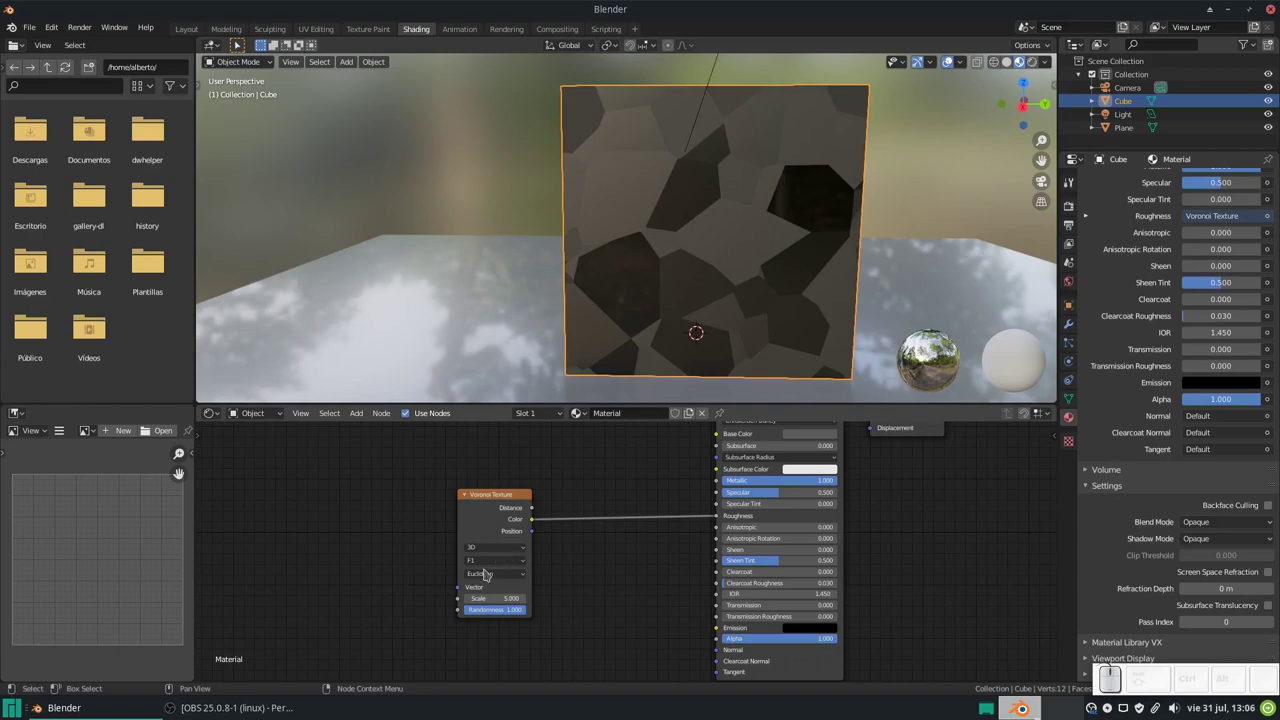
left_click(507, 551)
left_click(490, 596)
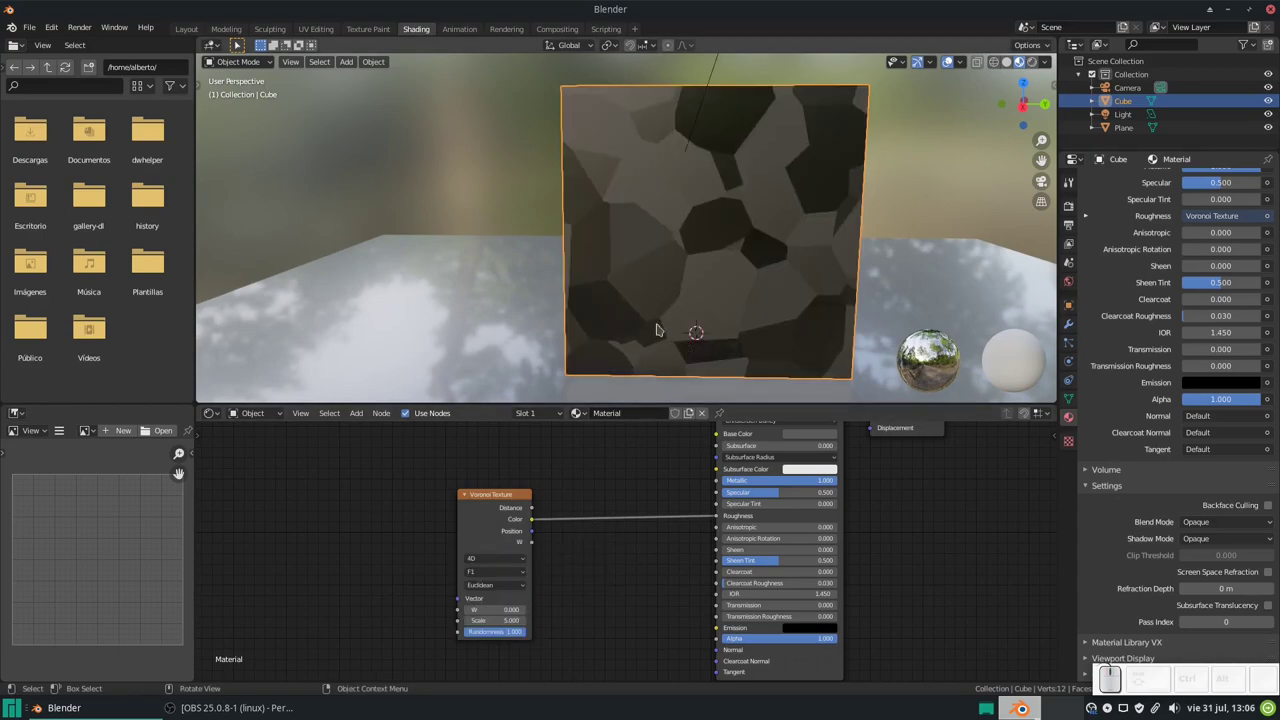
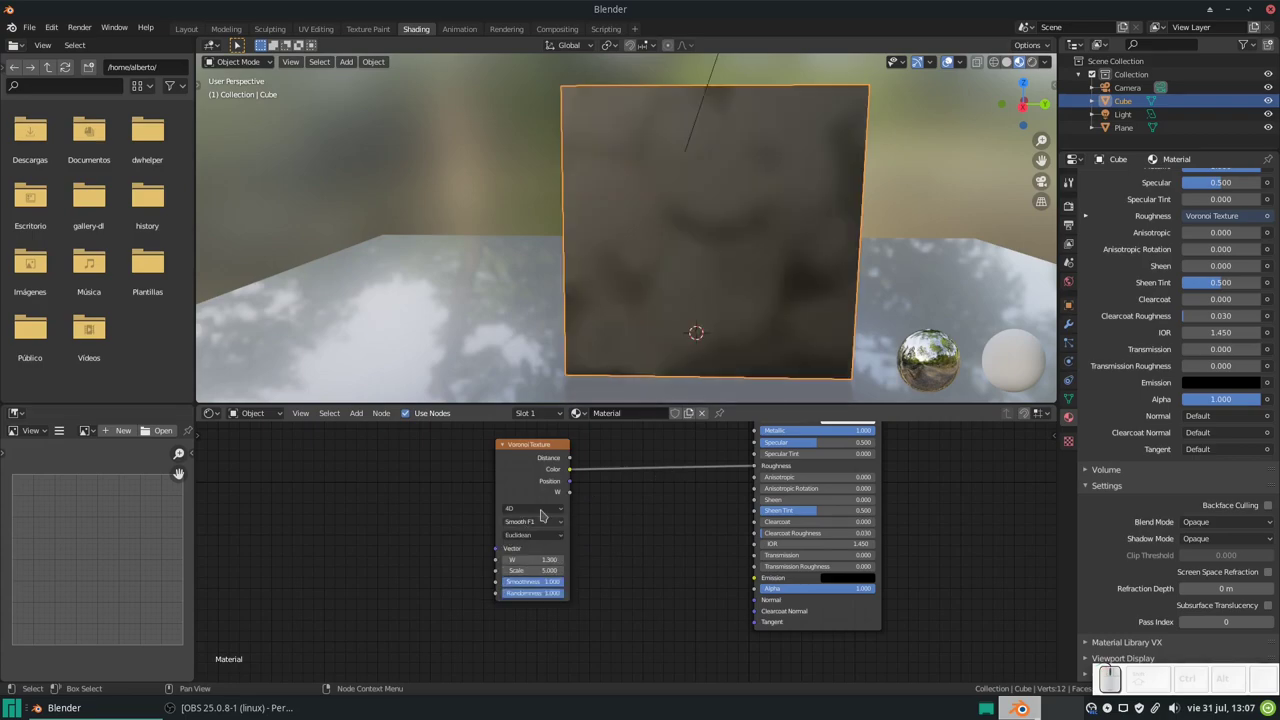
left_click_drag(716, 275, 727, 267)
scroll("up", 3)
left_click_drag(723, 269, 565, 561)
scroll("down", 3)
left_click_drag(731, 252, 624, 177)
scroll("up", 3)
middle_click(704, 204)
left_click(542, 524)
left_click(556, 541)
left_click(526, 529)
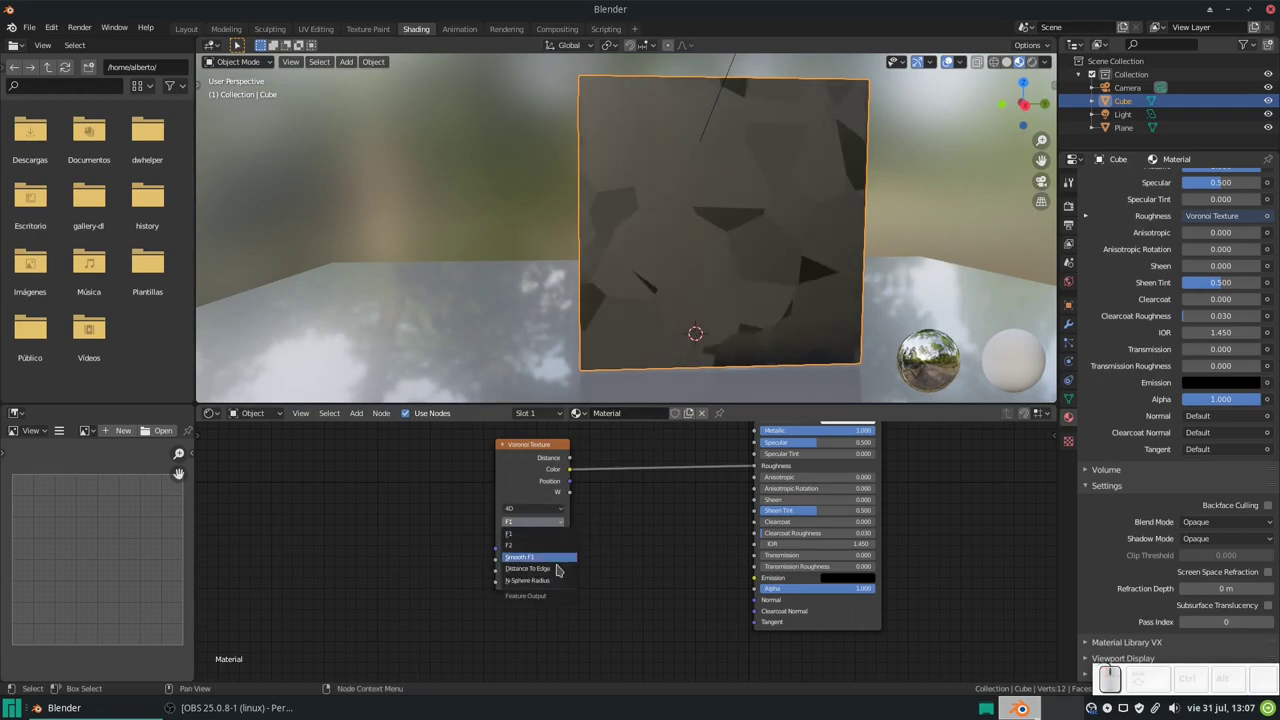
left_click(550, 572)
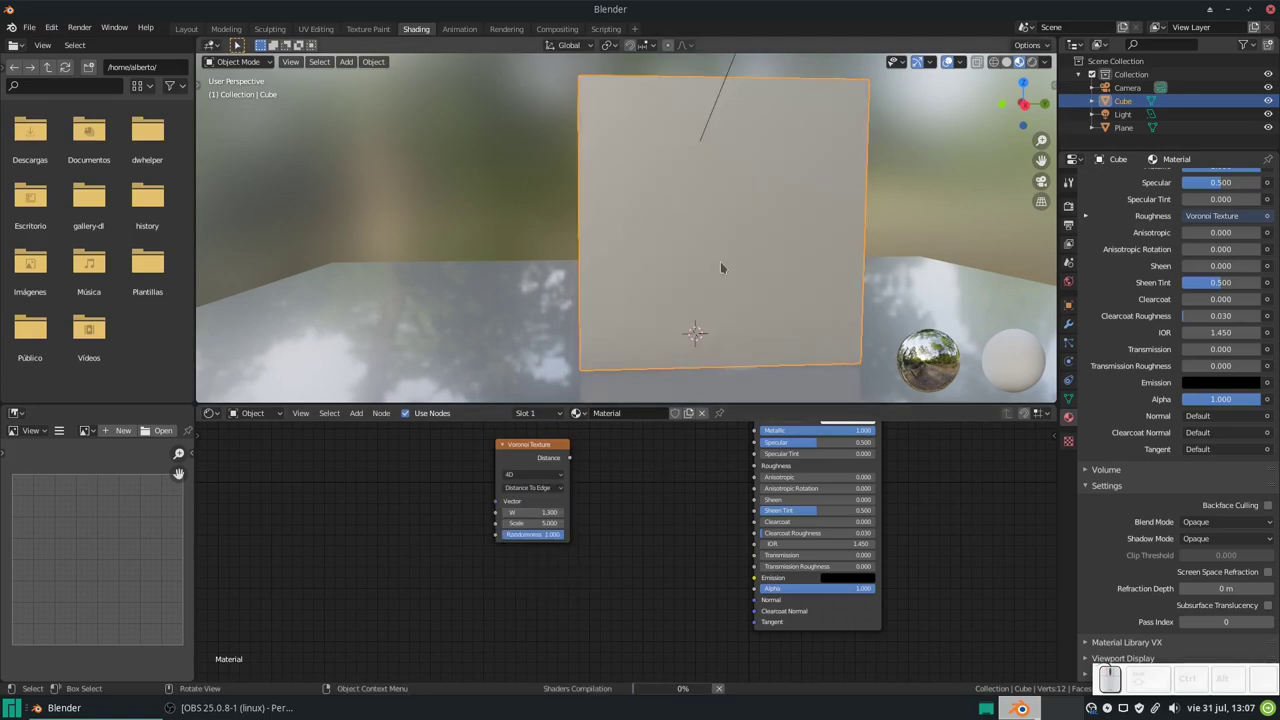
left_click_drag(724, 261, 536, 485)
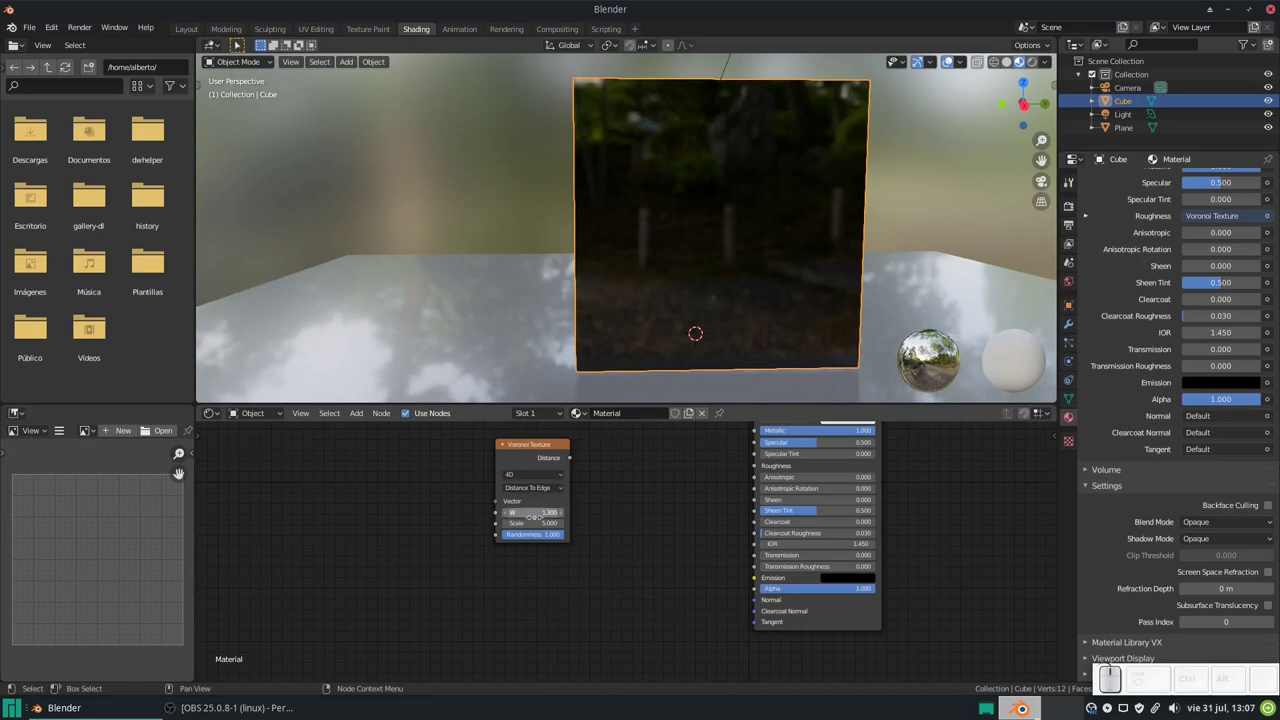
left_click(544, 495)
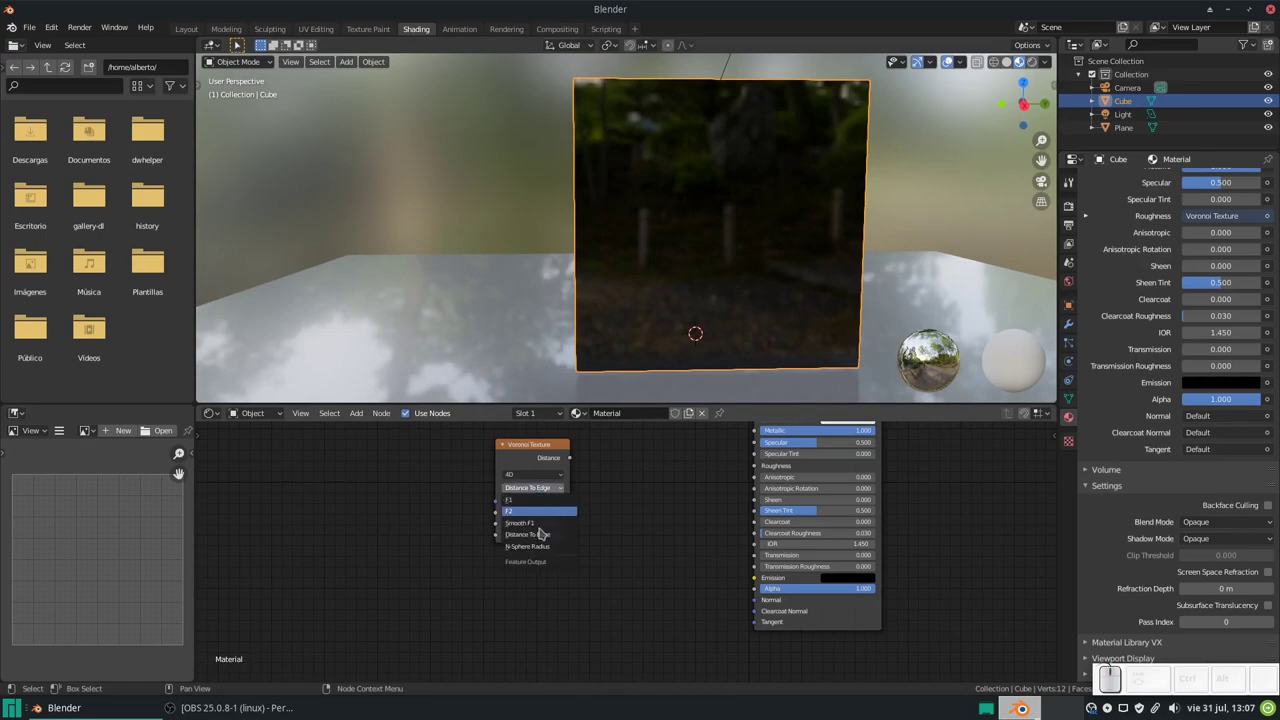
left_click(543, 553)
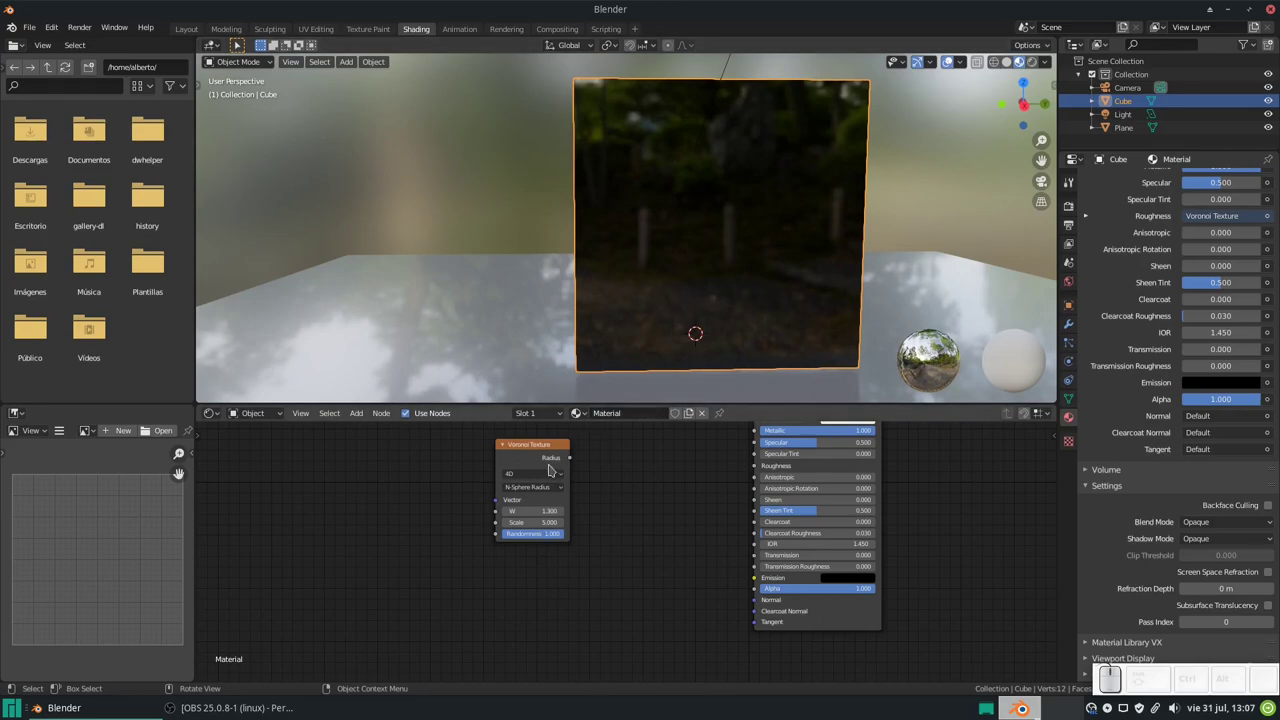
left_click(545, 490)
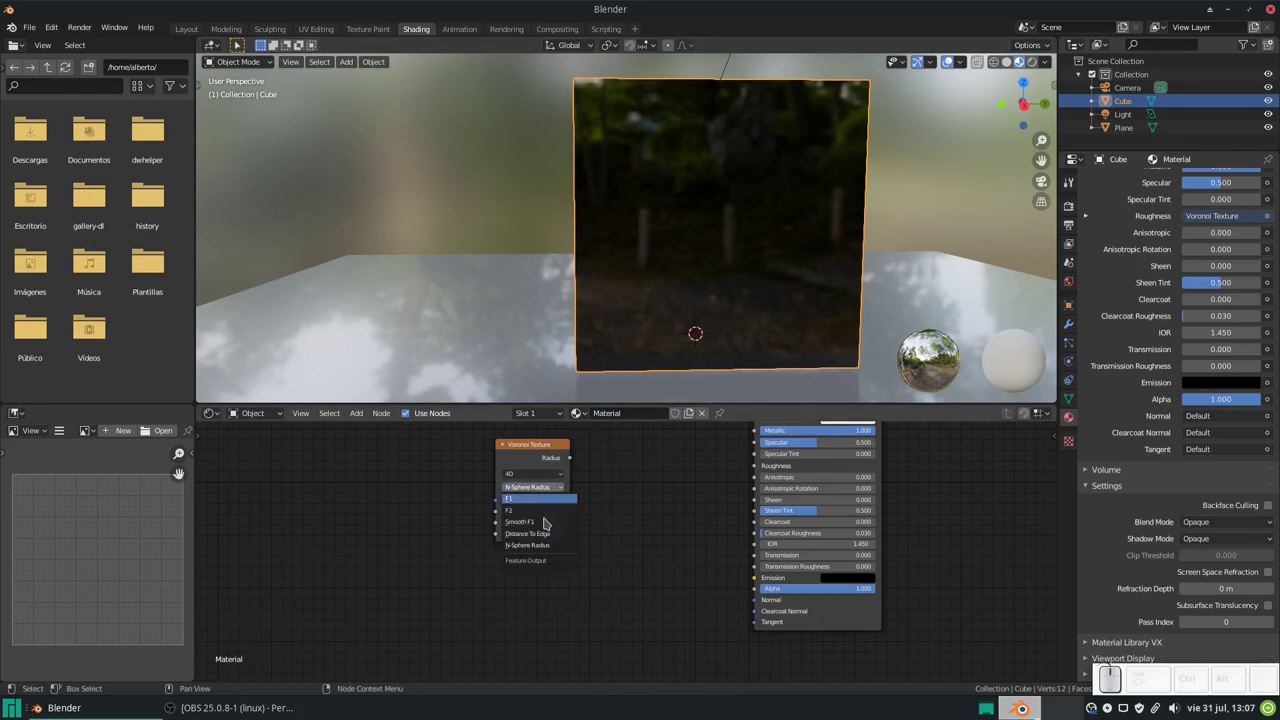
left_click(548, 524)
left_click_drag(652, 275, 677, 245)
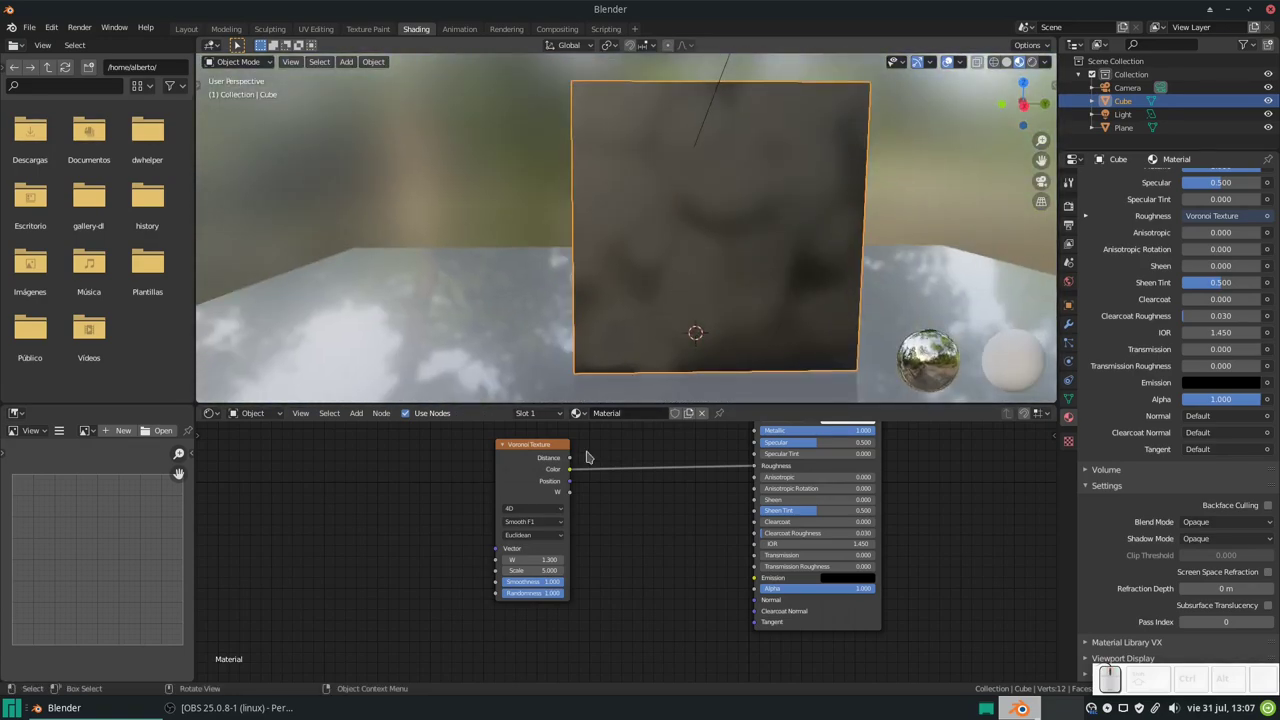
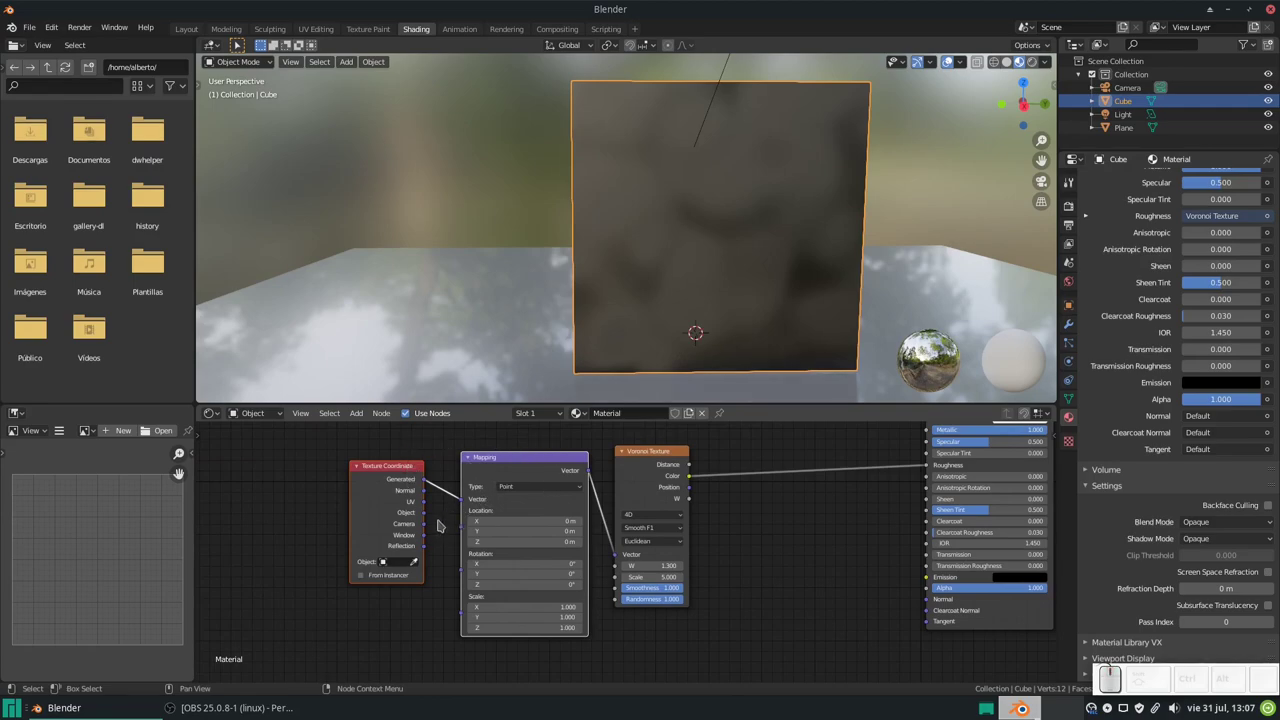
- Link Object coordinates into the Mapping node and adjust the Voronoi W value
left_click_drag(430, 516, 634, 345)
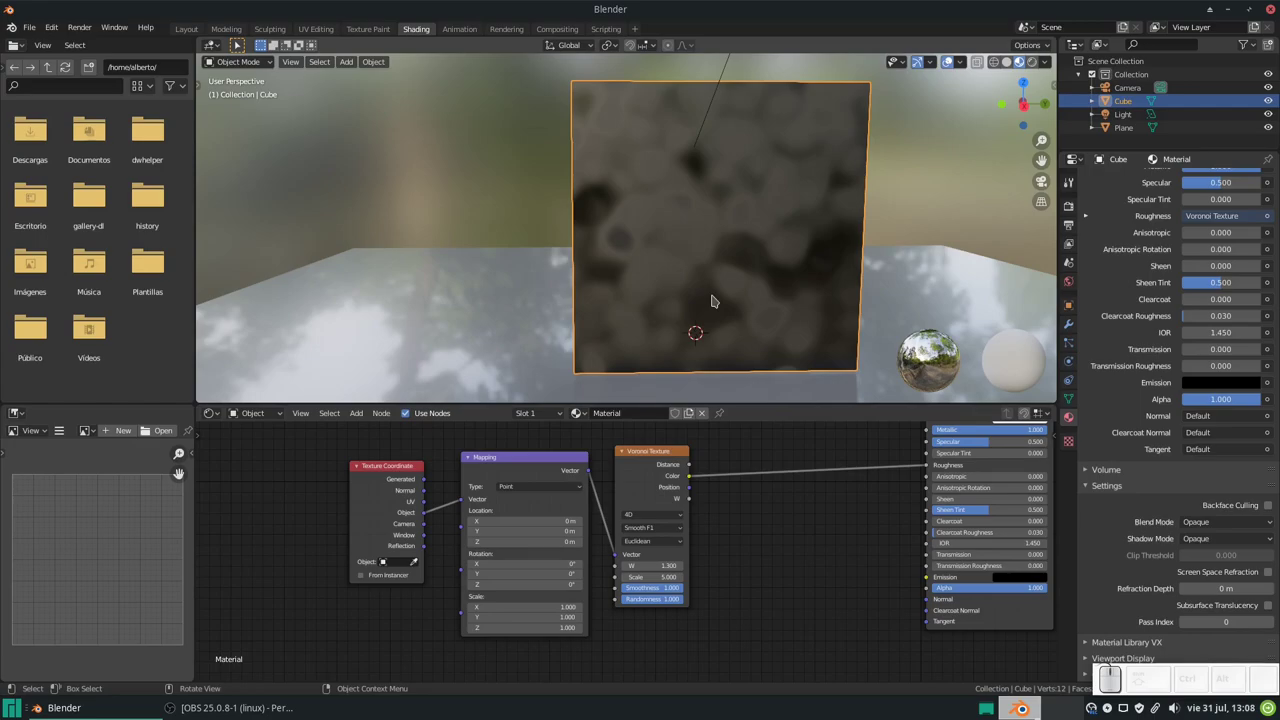
left_click_drag(694, 251, 654, 221)
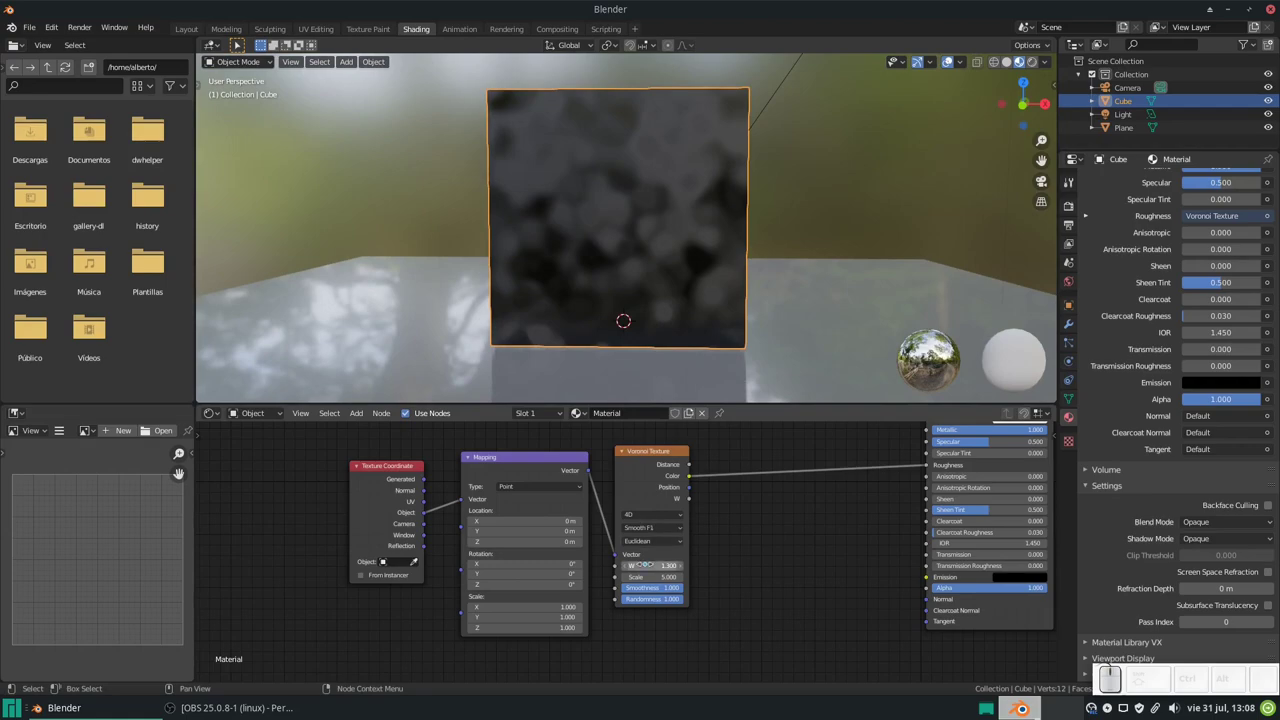
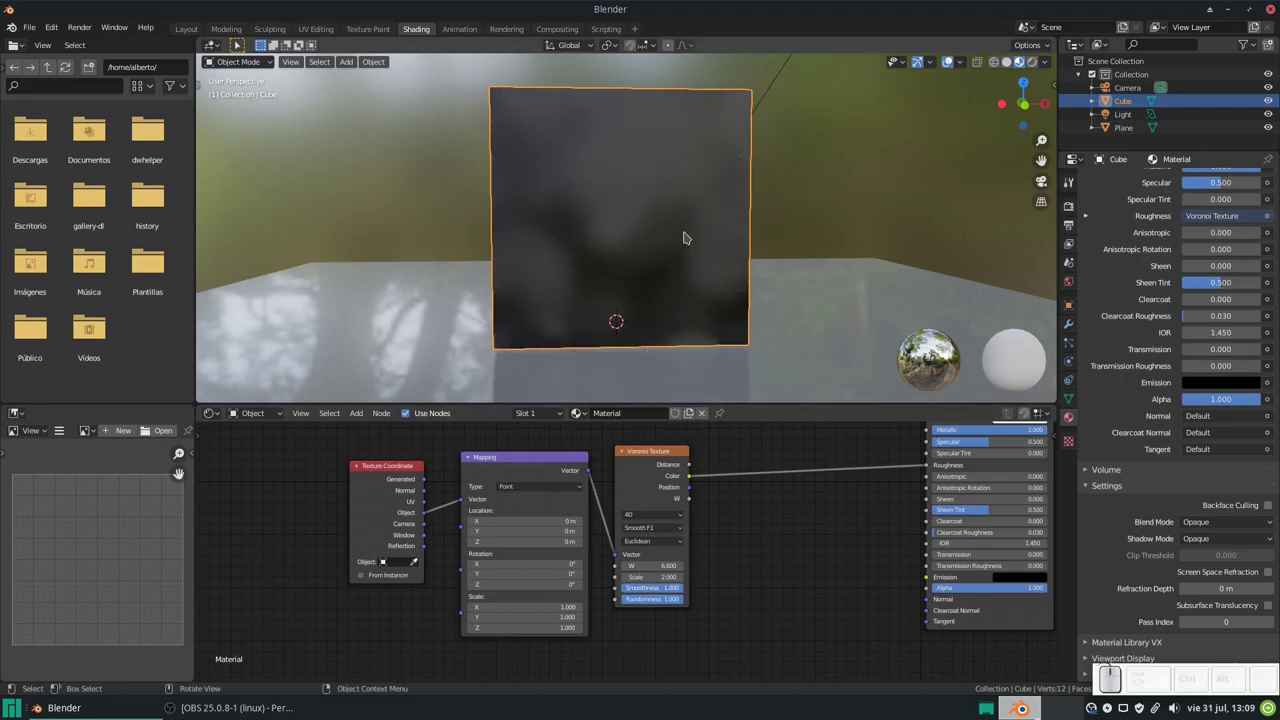
- Drop a Converter > ColorRamp node onto the Voronoi Color–Roughness link
left_click_drag(696, 301, 776, 507)
key("shift+a")
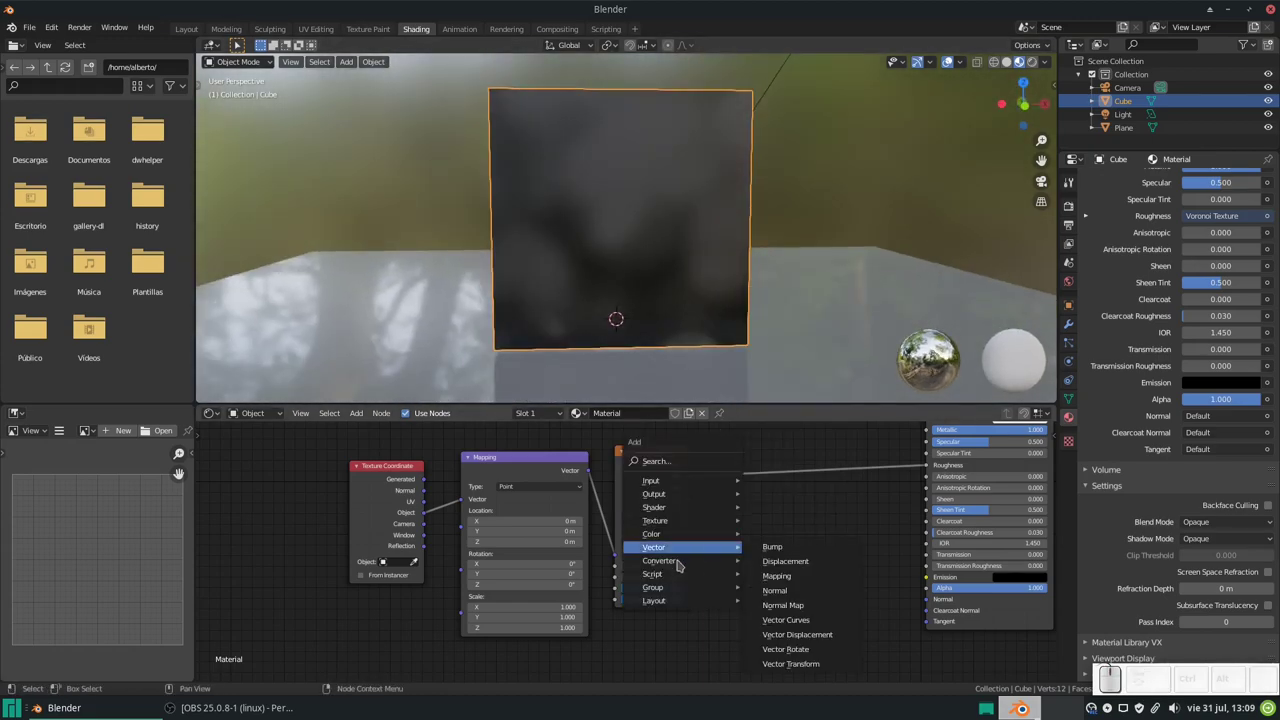
left_click(816, 389)
left_click(764, 433)
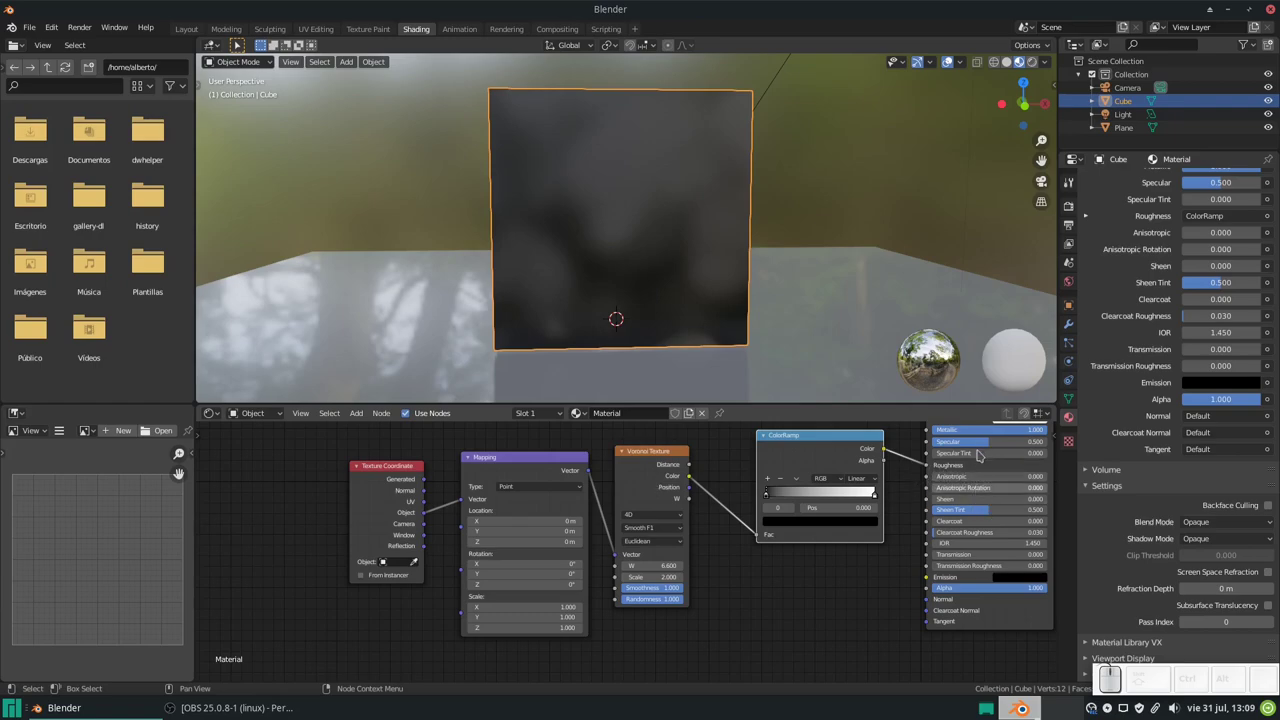
- Drag the black ramp stop toward the middle, then return it to position 0
left_click_drag(781, 495, 716, 265)
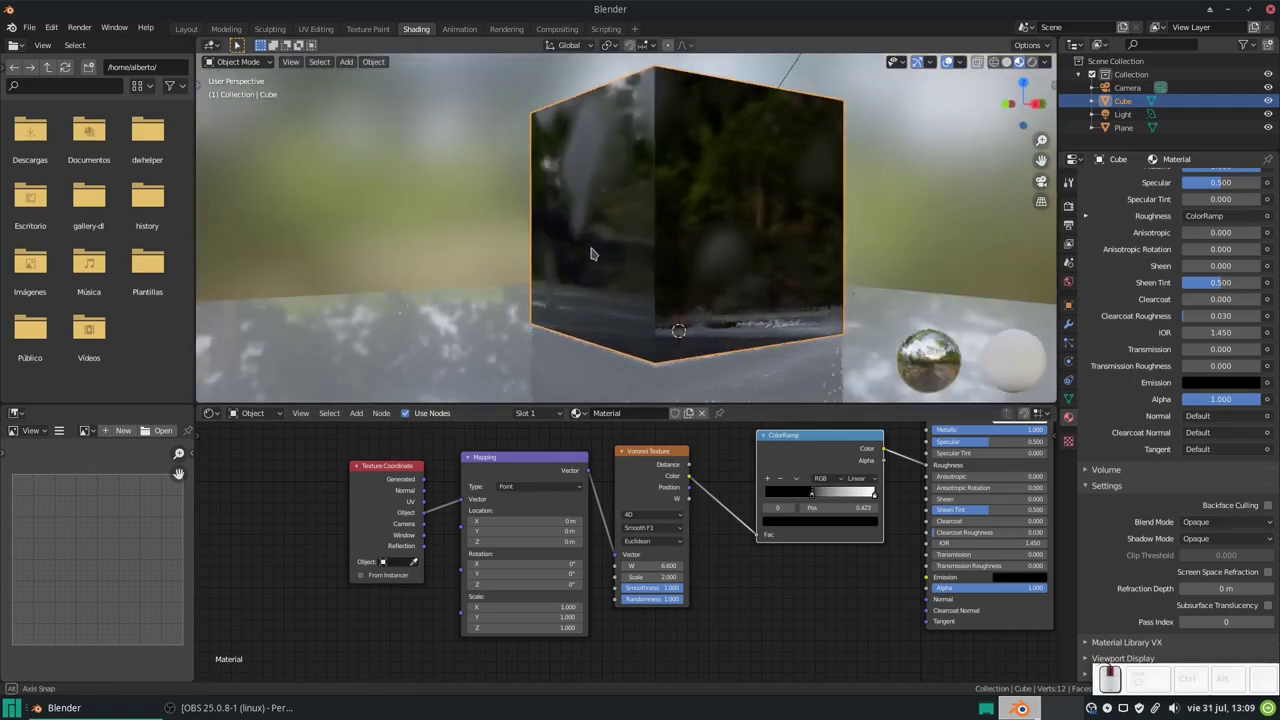
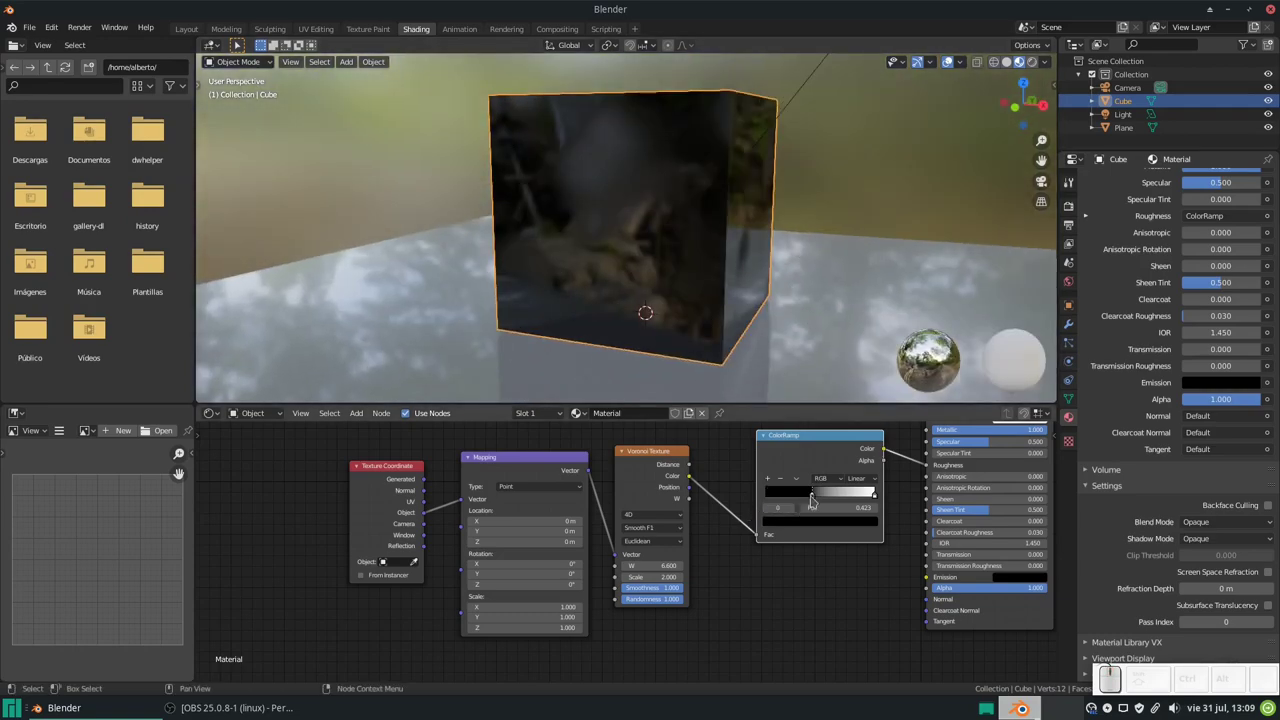
left_click_drag(818, 496, 756, 499)
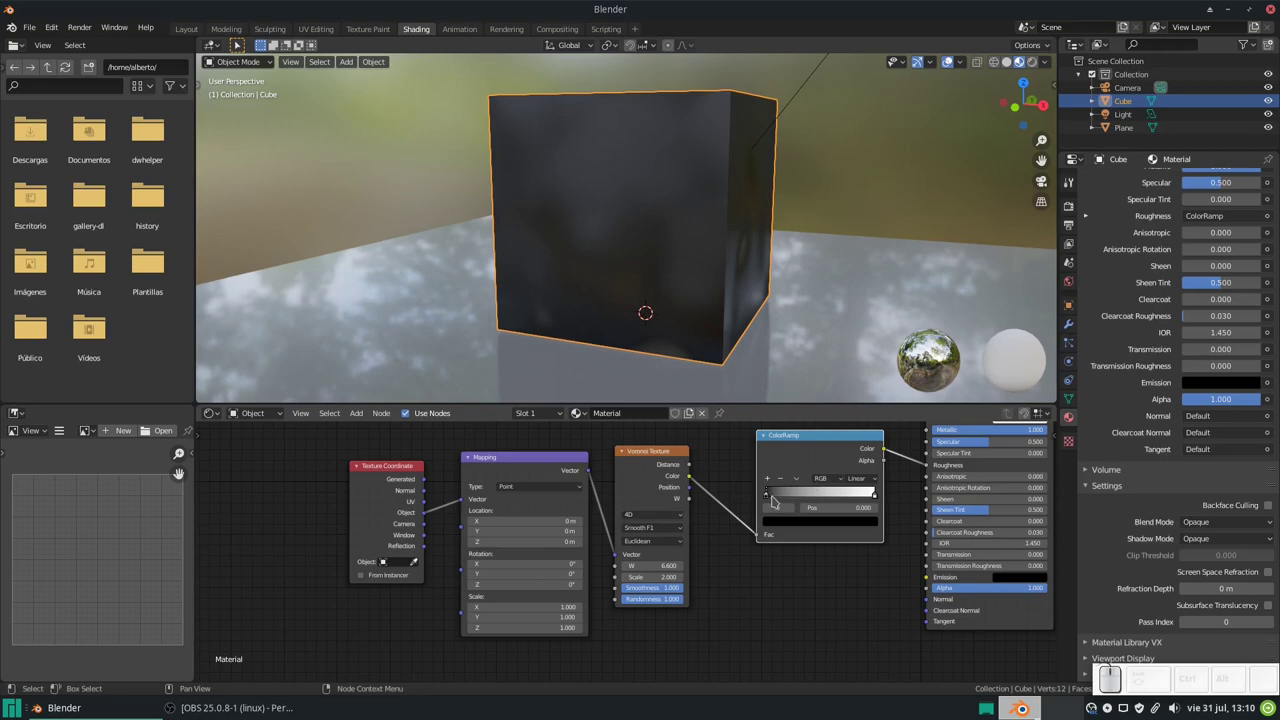
left_click_drag(777, 498, 725, 487)
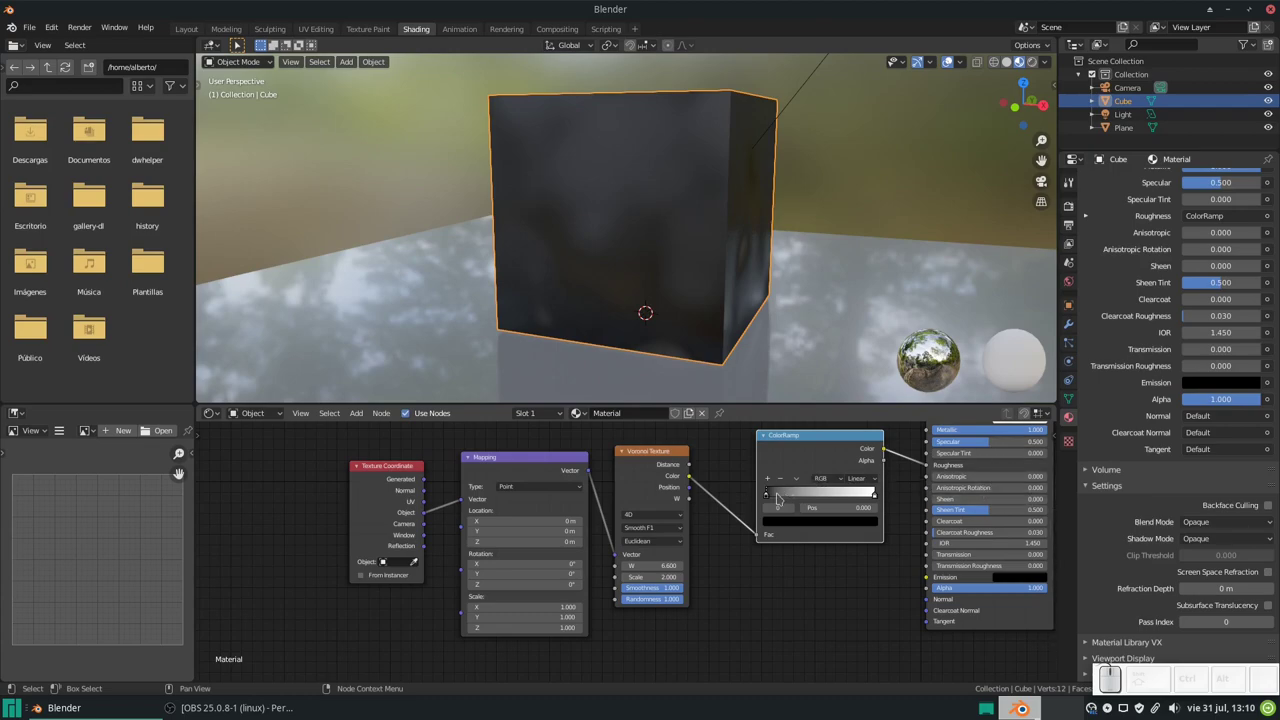
left_click_drag(778, 497, 661, 495)
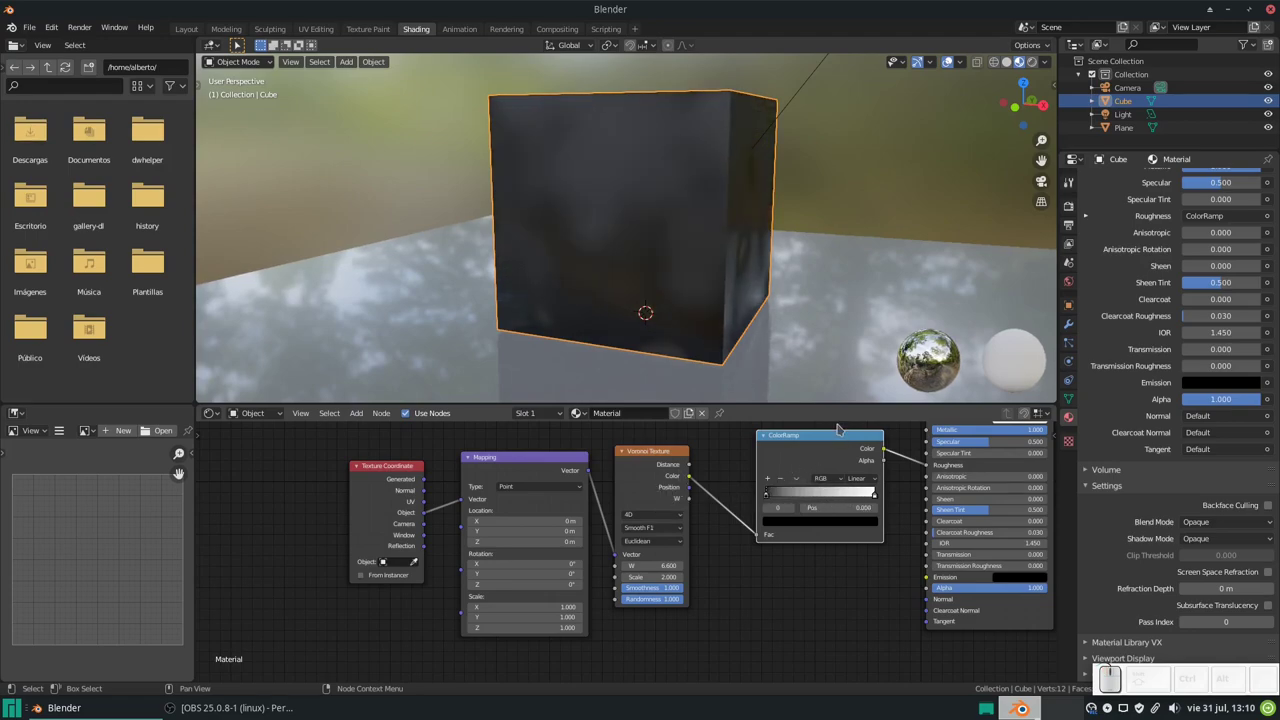
- Add a spare Magic Texture node and place it below the ColorRamp
key("shift+a")
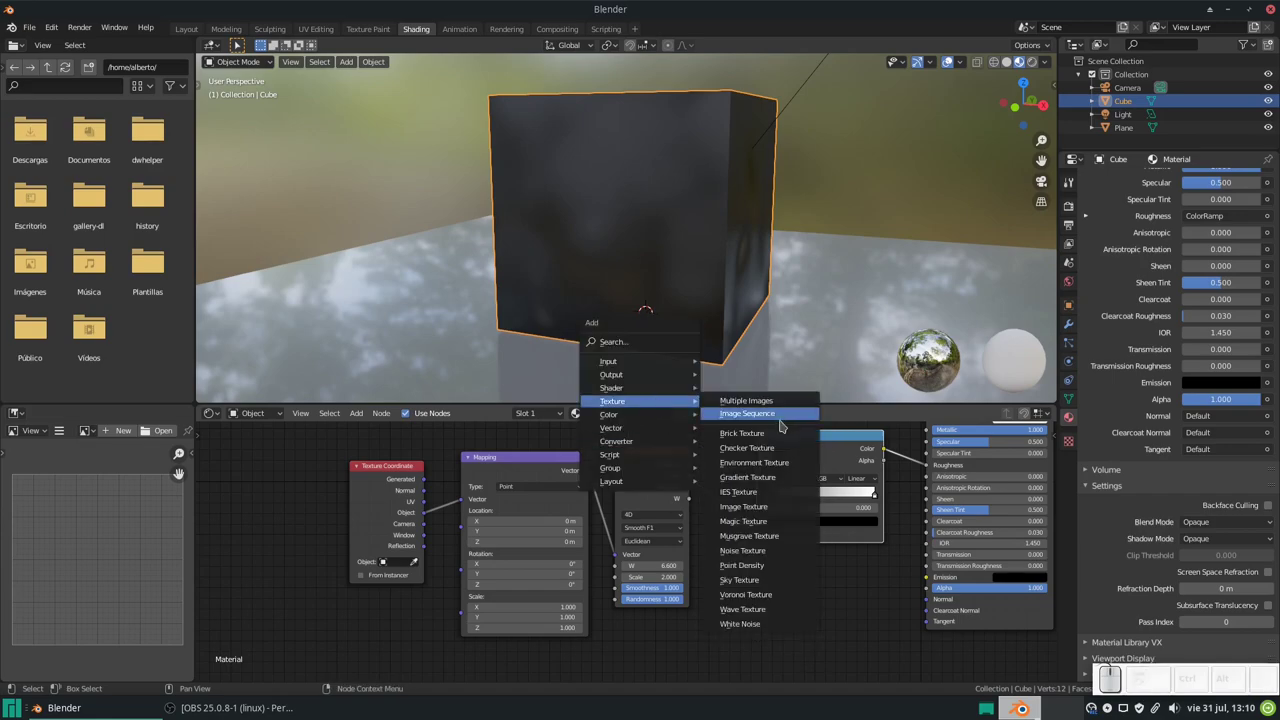
left_click(768, 523)
left_click(712, 607)
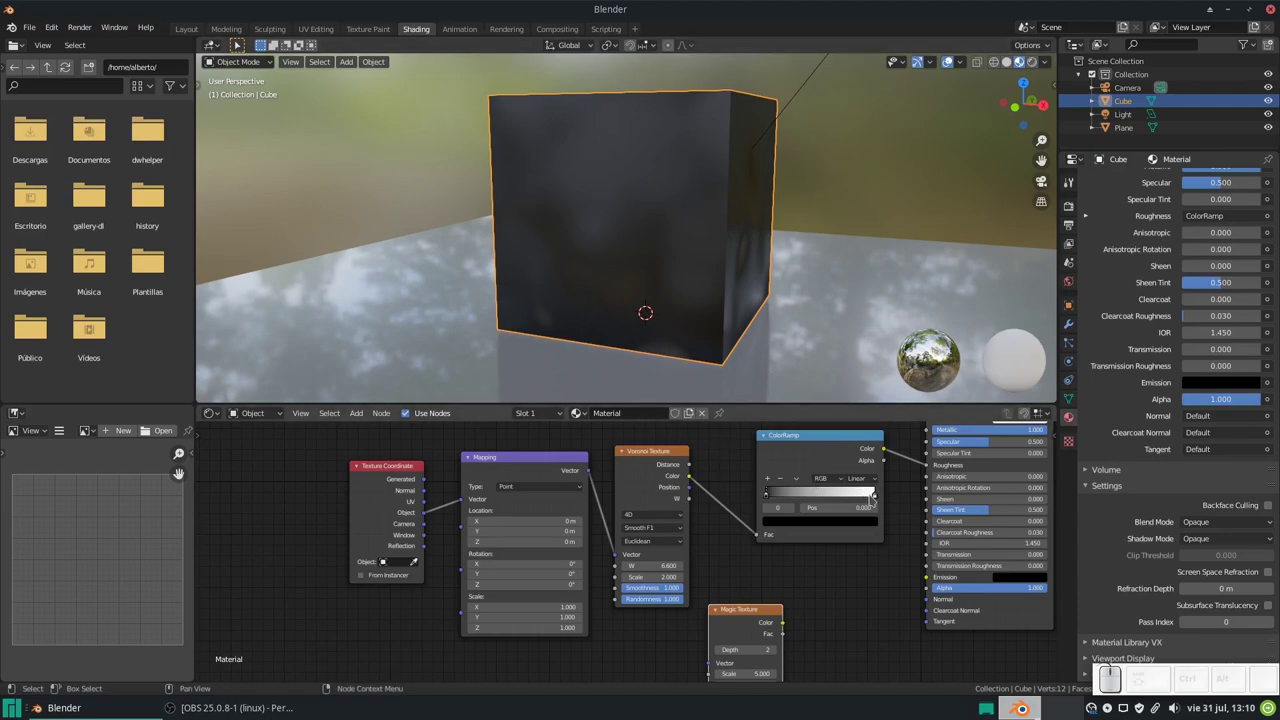
left_click_drag(874, 497, 914, 509)
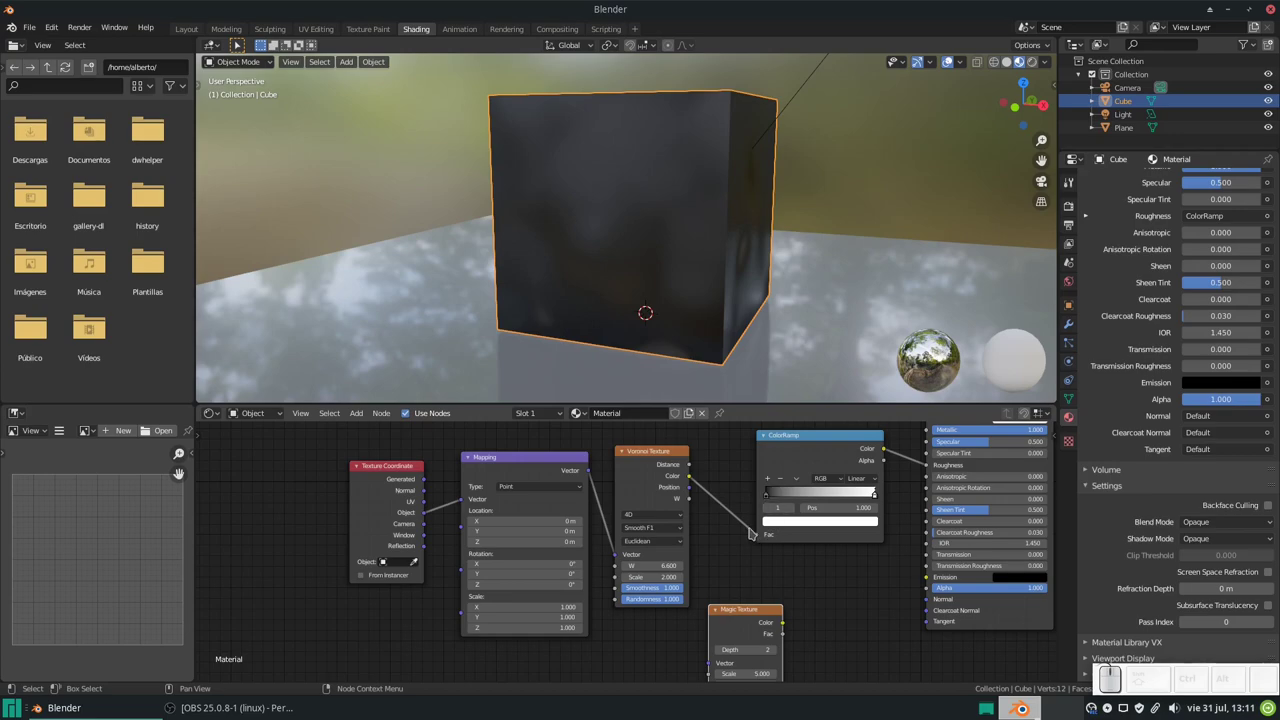
- Relink Voronoi Color through the ColorRamp into Roughness and slide the black stop to 1.0
left_click_drag(760, 539, 829, 581)
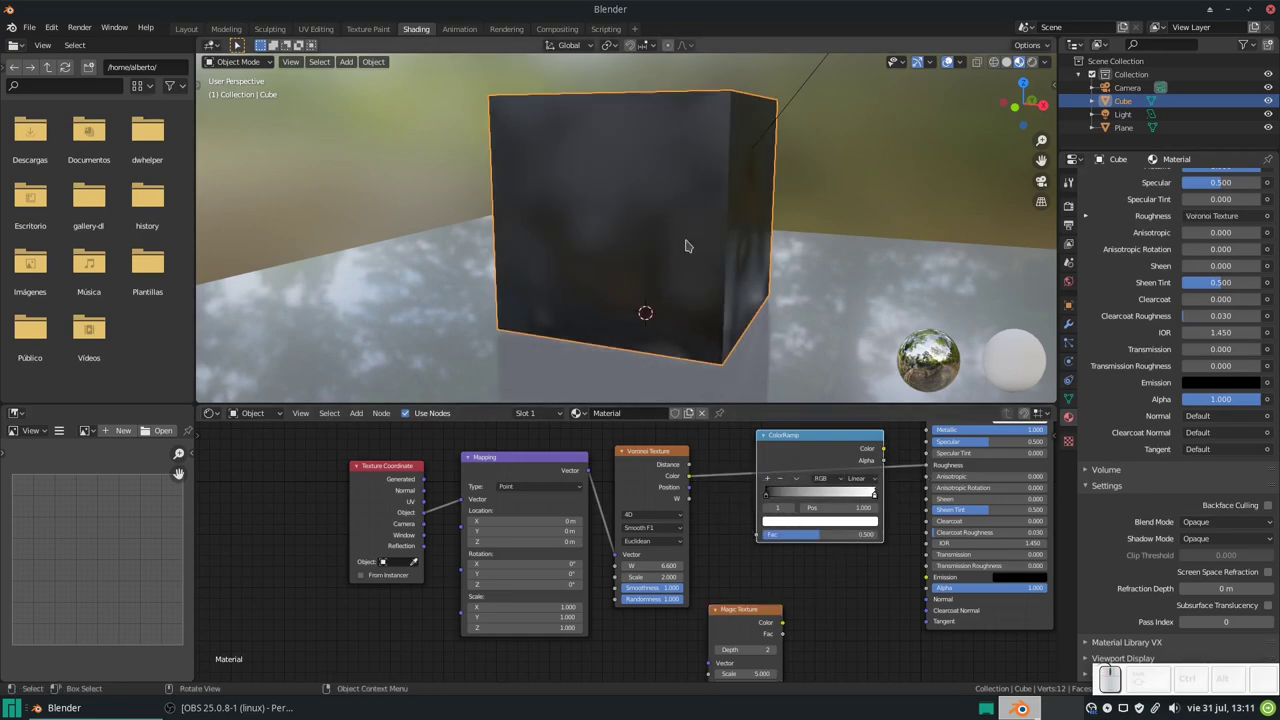
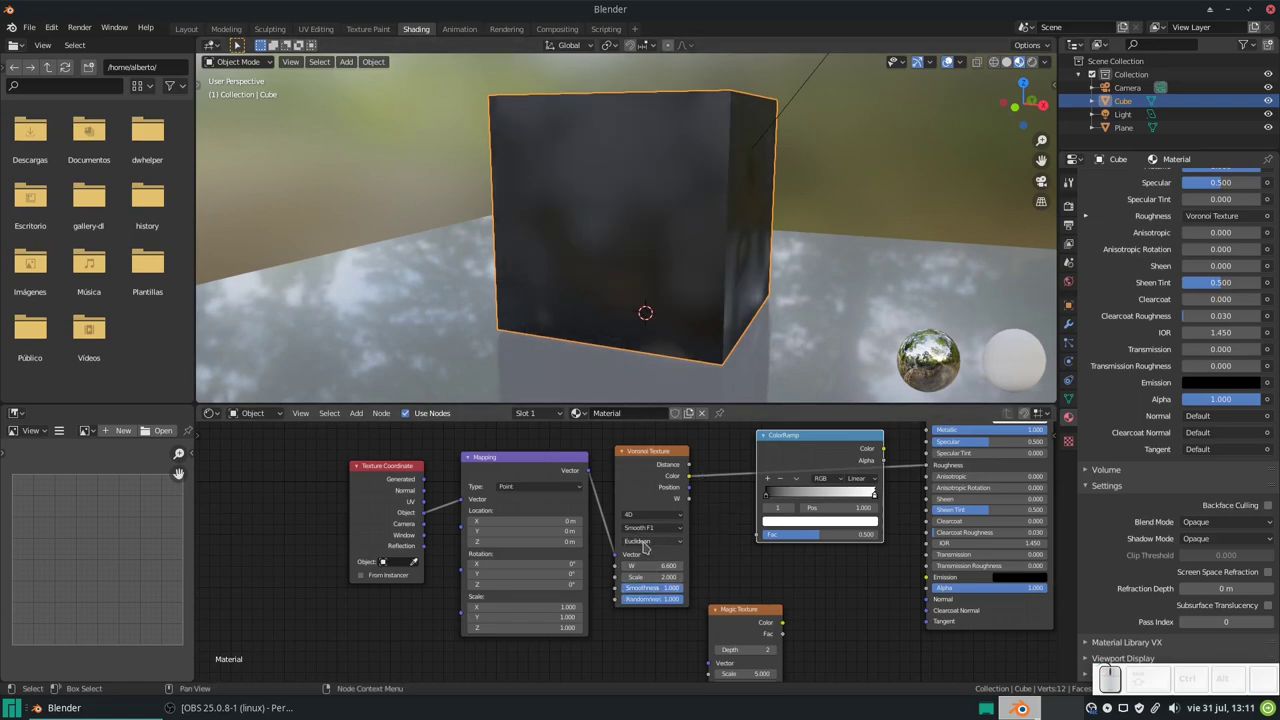
left_click_drag(930, 467, 888, 451)
left_click_drag(887, 452, 861, 453)
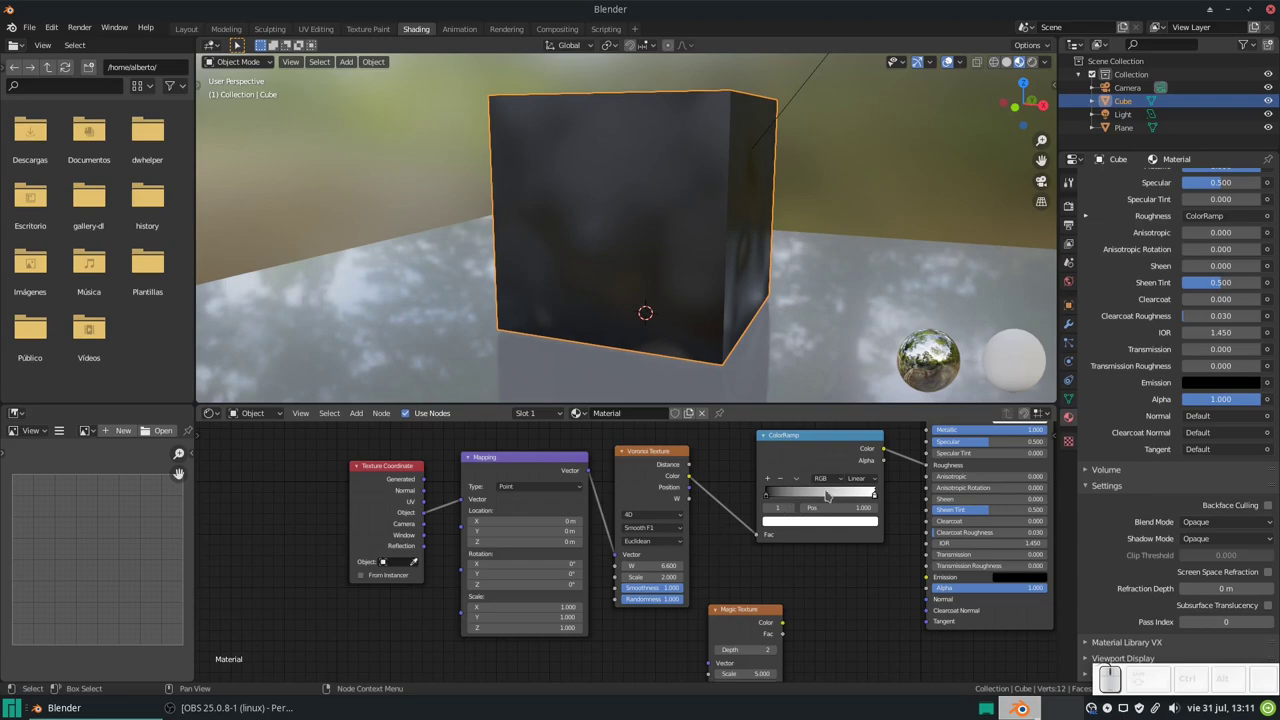
left_click_drag(777, 498, 908, 511)
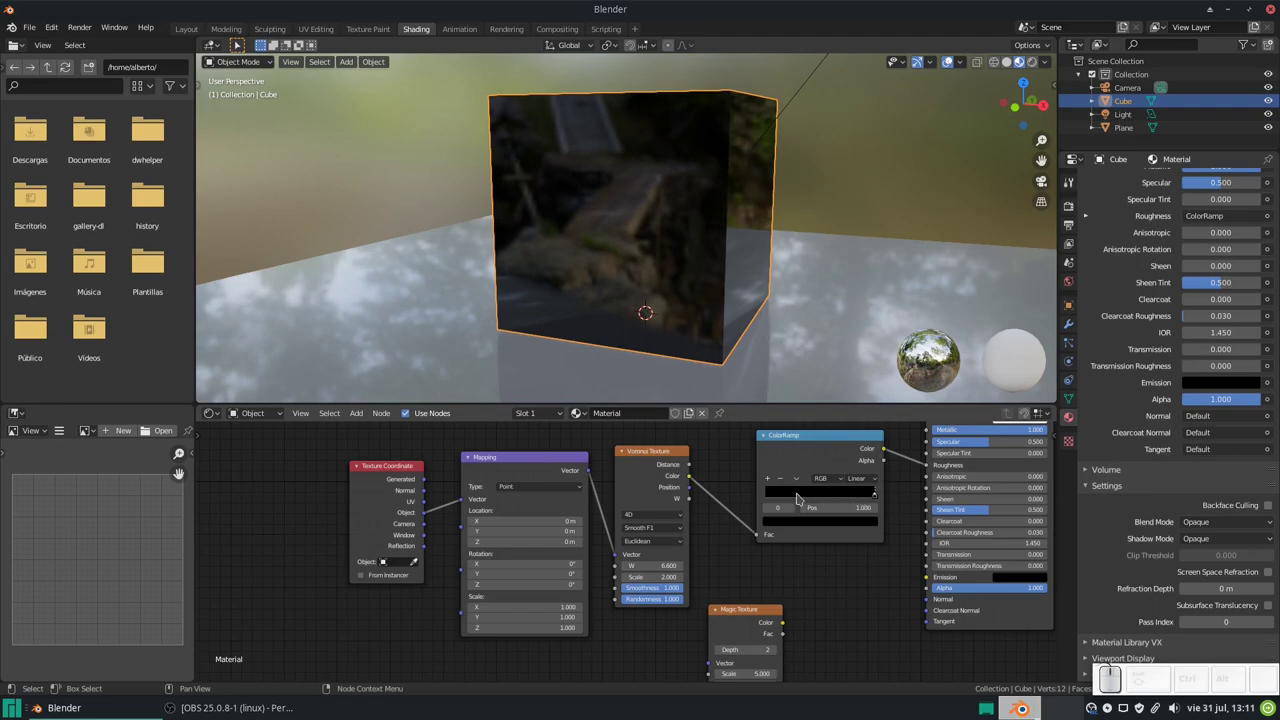
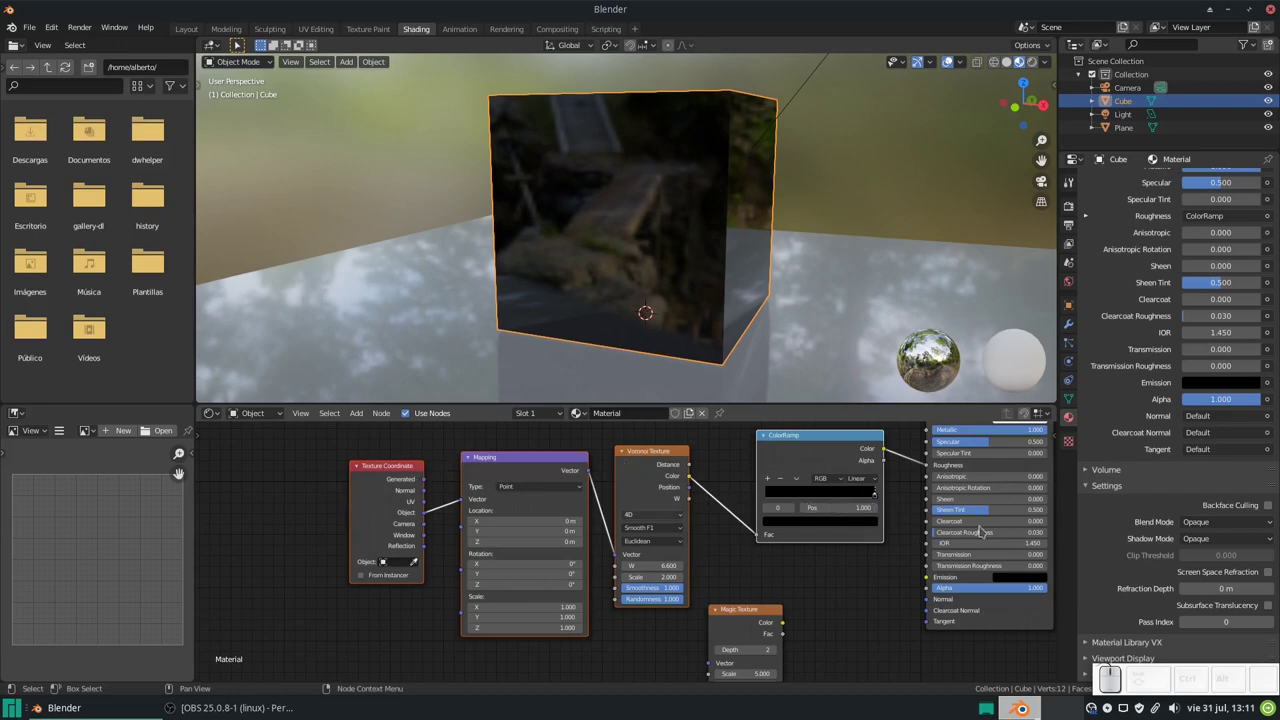
- Detach the ColorRamp, slide its white stop to the start and reconnect it to Roughness
left_click(934, 469)
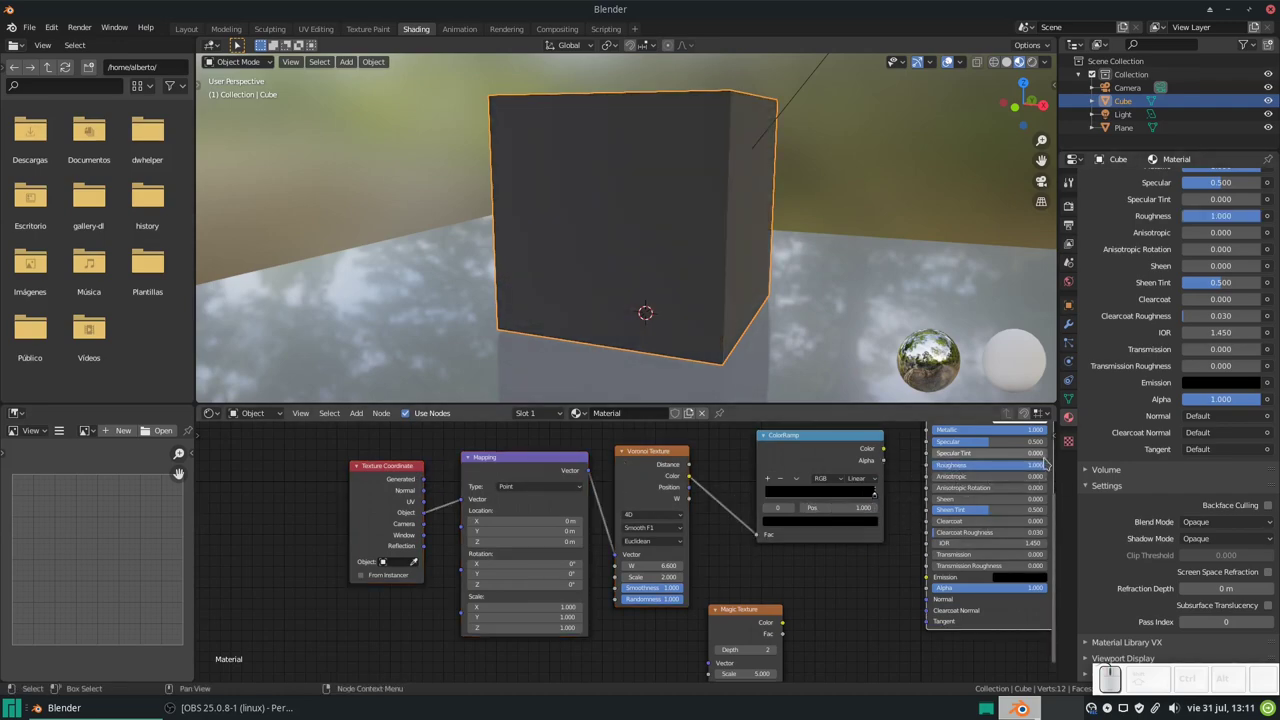
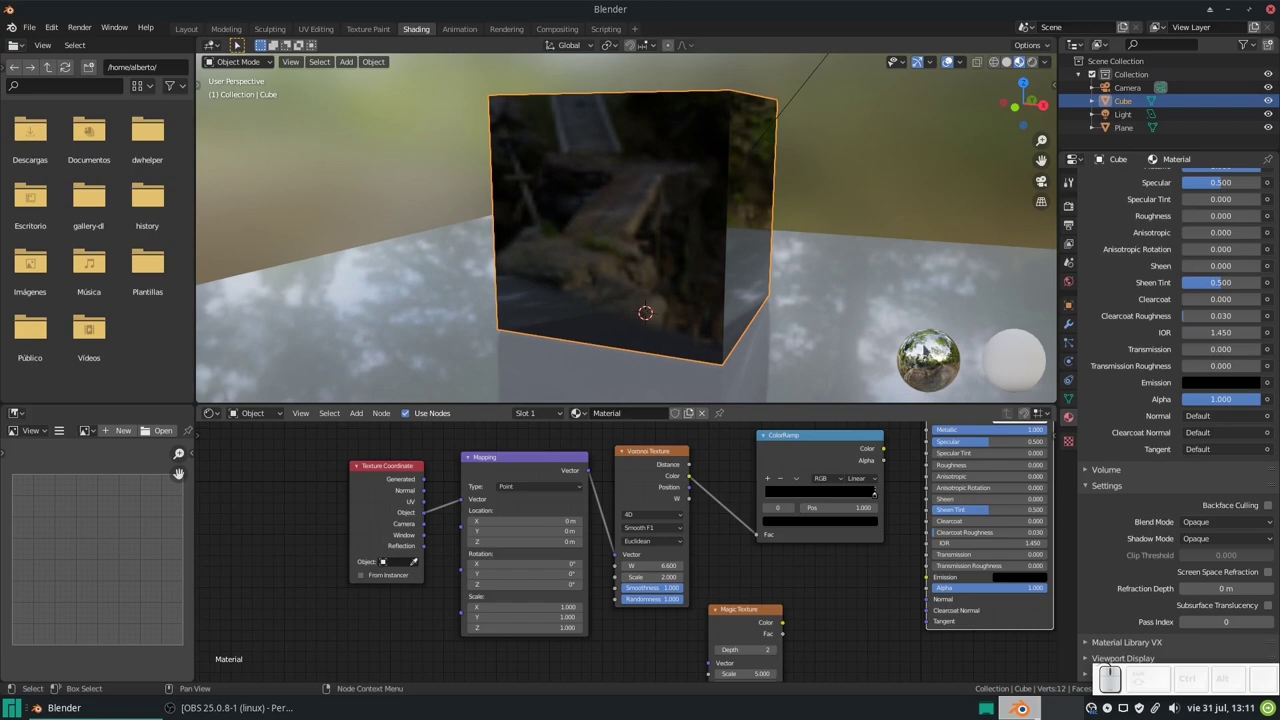
left_click_drag(879, 497, 877, 499)
double_click(880, 498)
left_click_drag(812, 497, 756, 435)
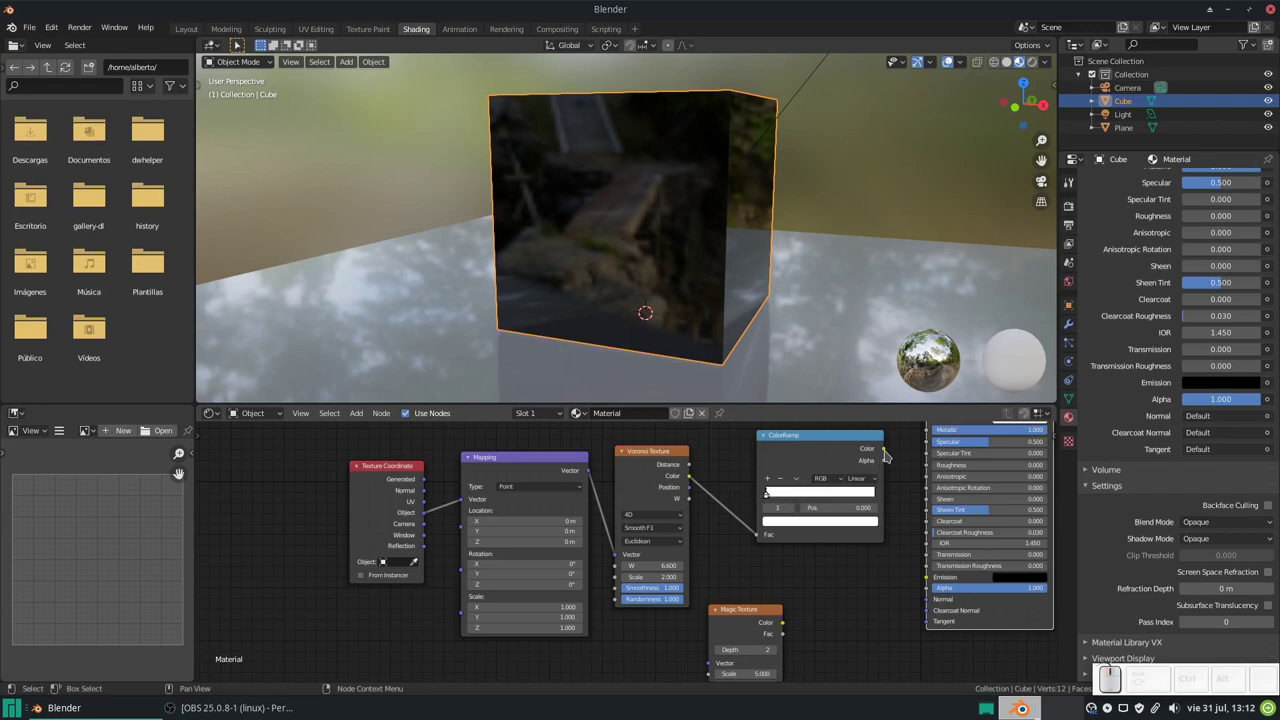
left_click_drag(890, 450, 872, 531)
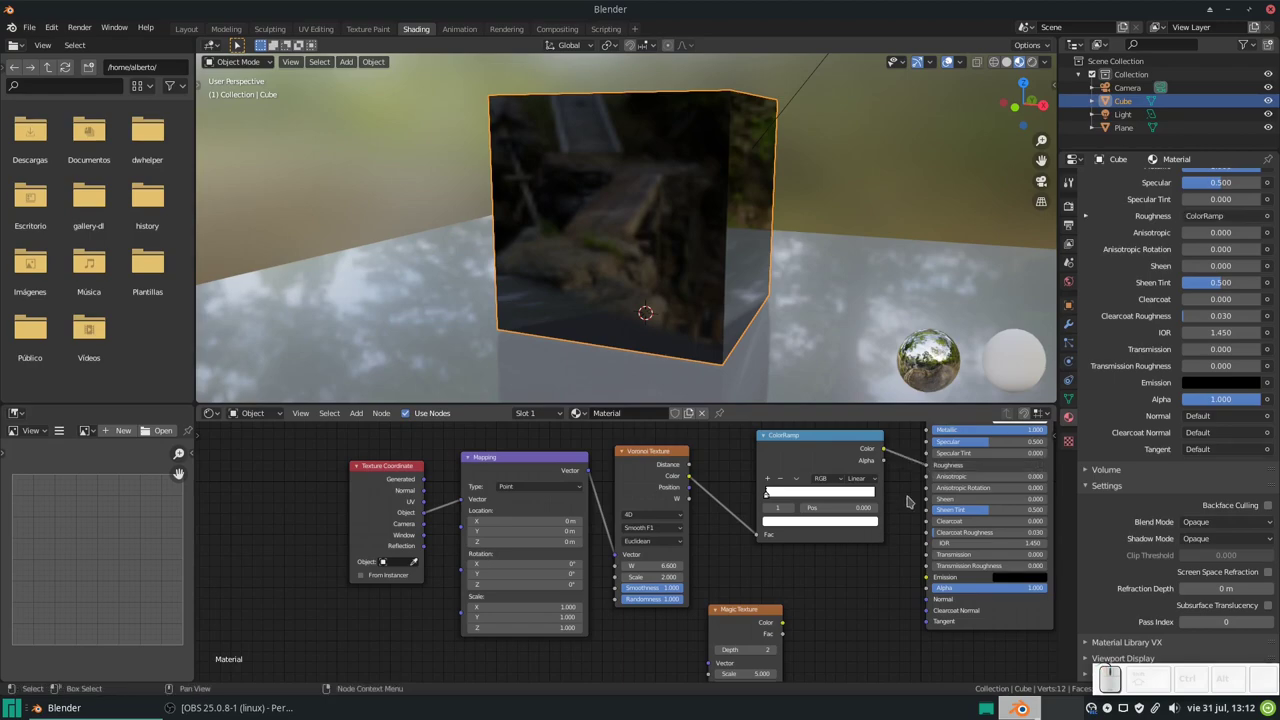
- Set the left ramp stop's colour to black so the ramp runs black to white
left_click(786, 495)
left_click(772, 499)
left_click_drag(772, 500, 780, 499)
left_click(774, 499)
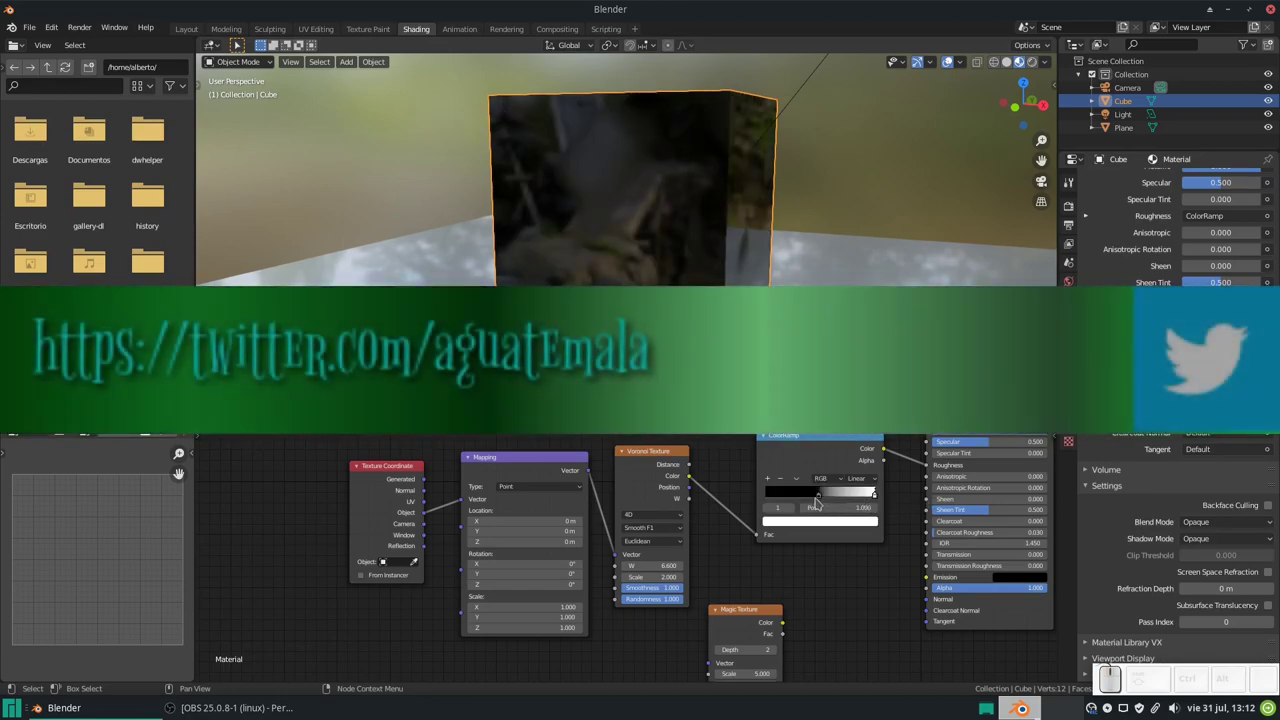
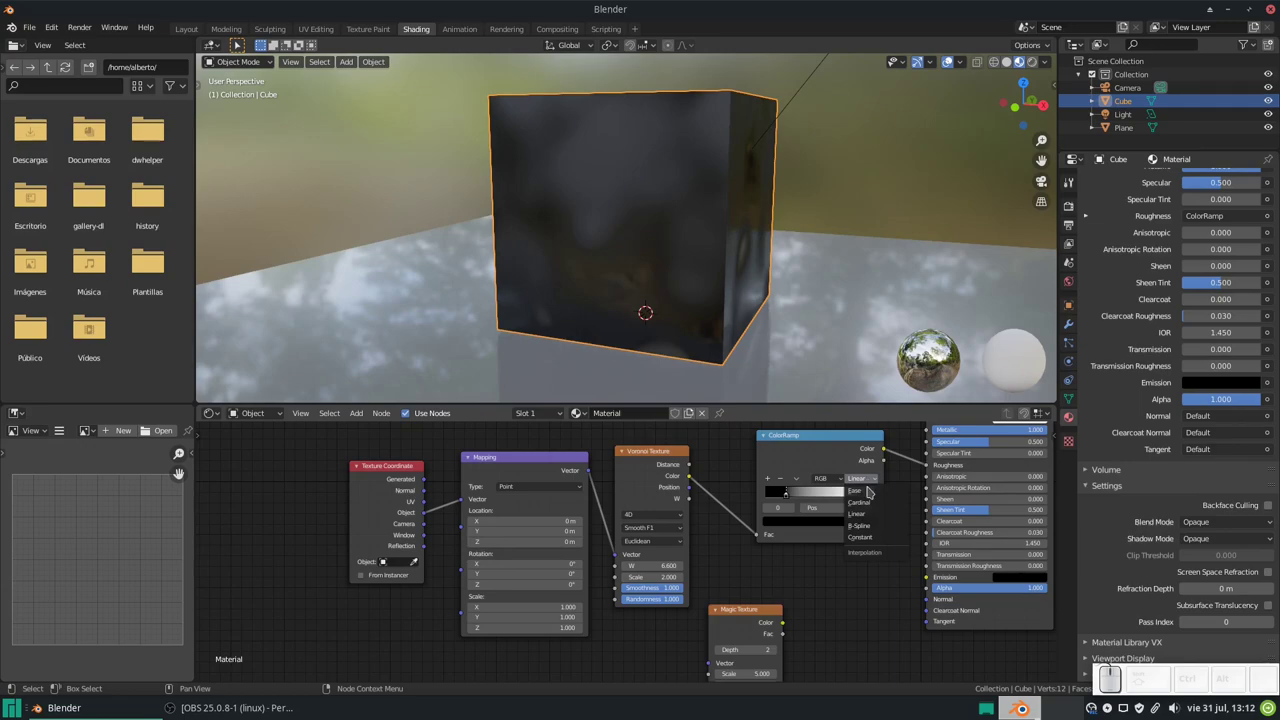
- Try Ease, Cardinal and Constant interpolation on the ColorRamp
left_click(872, 495)
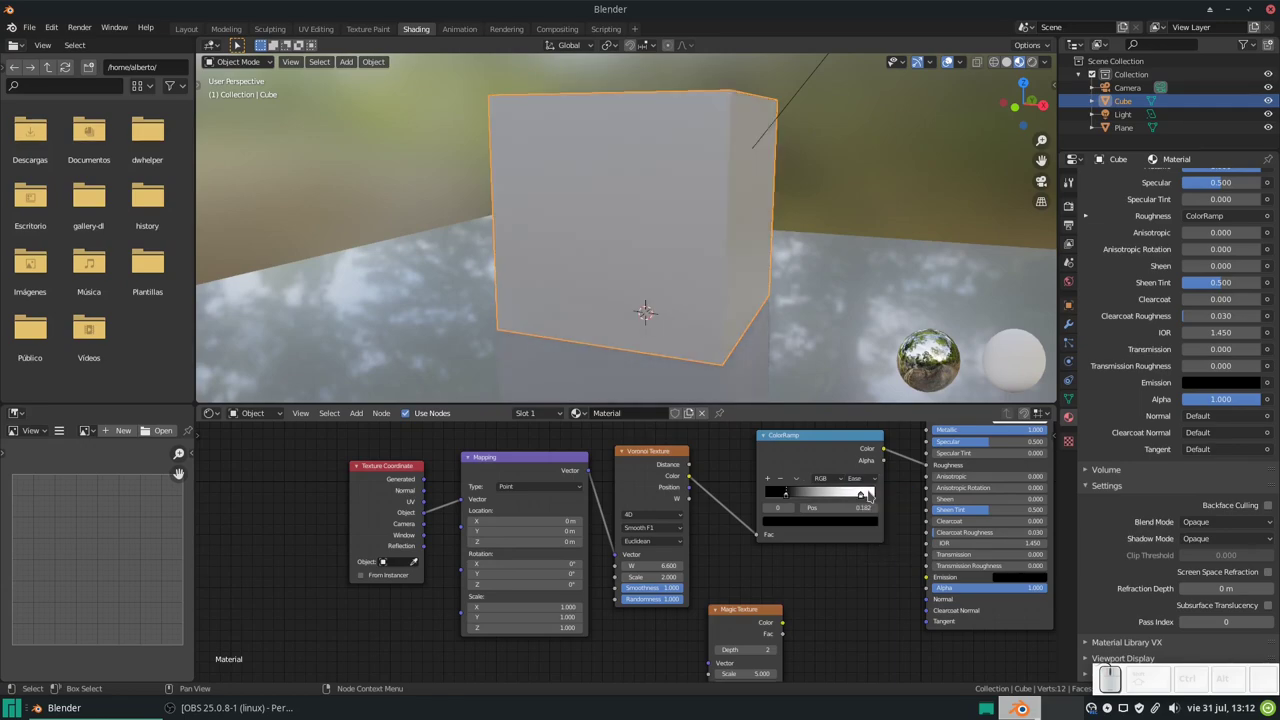
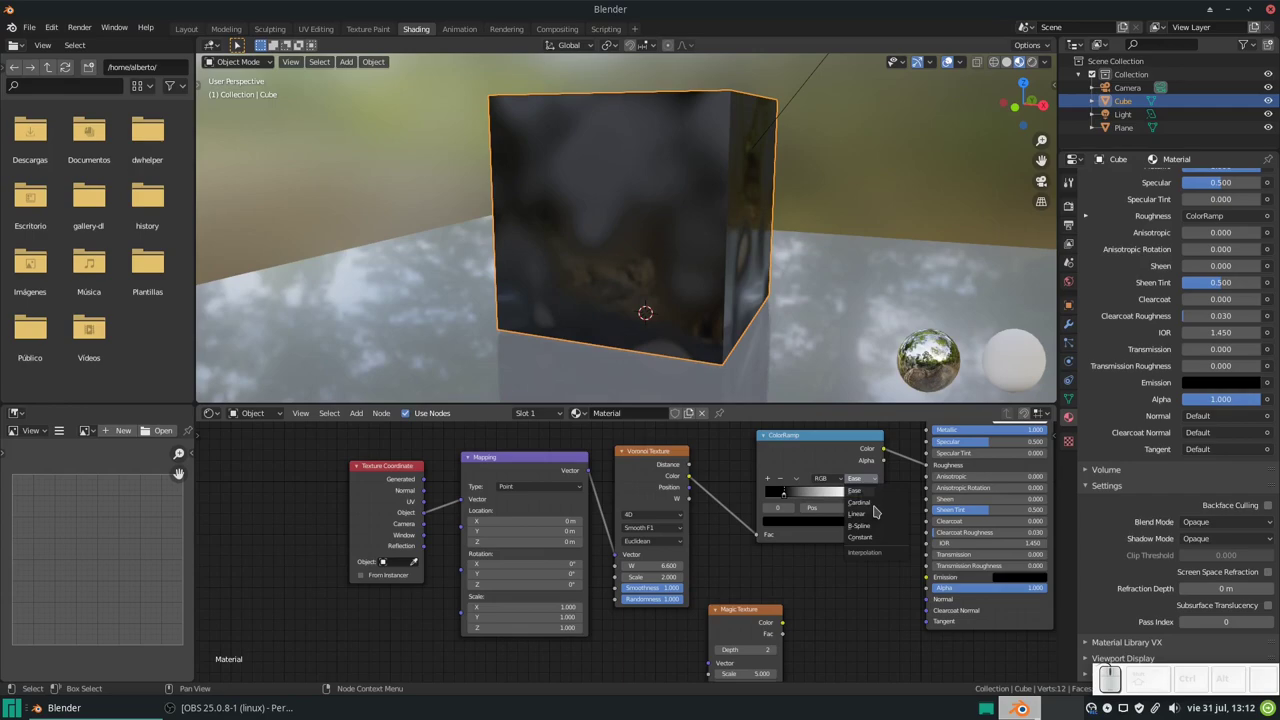
left_click(880, 508)
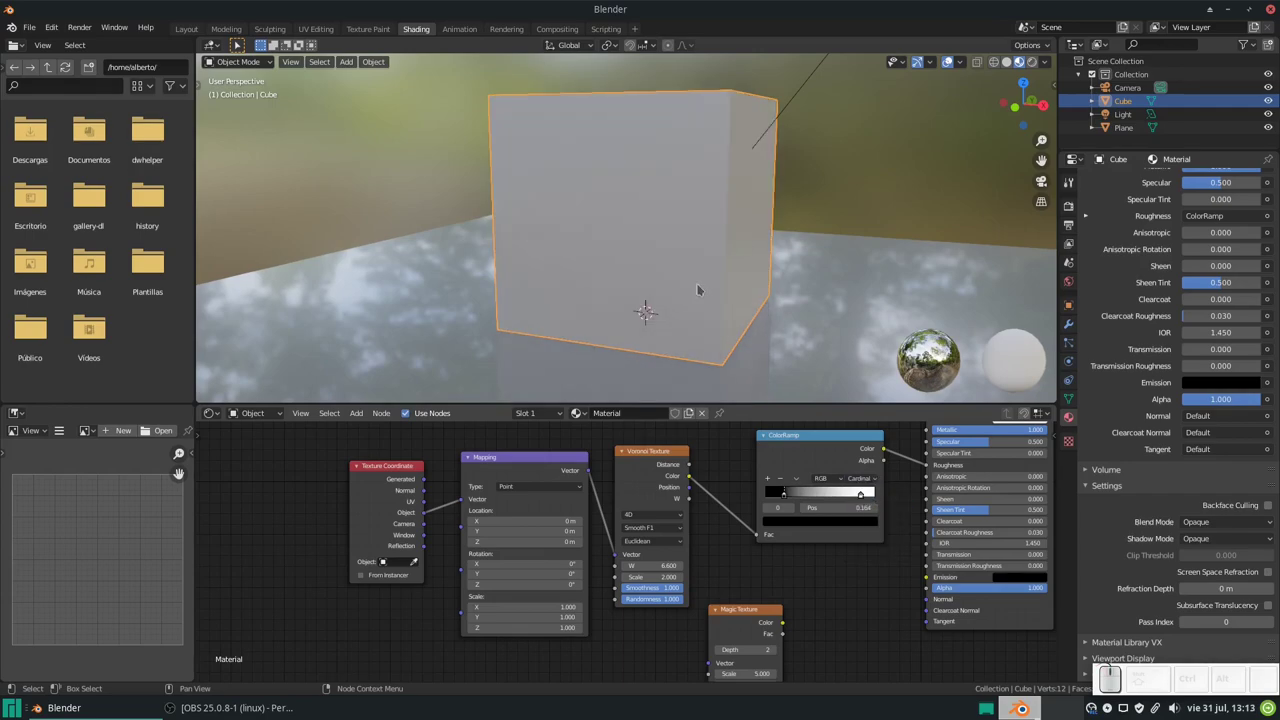
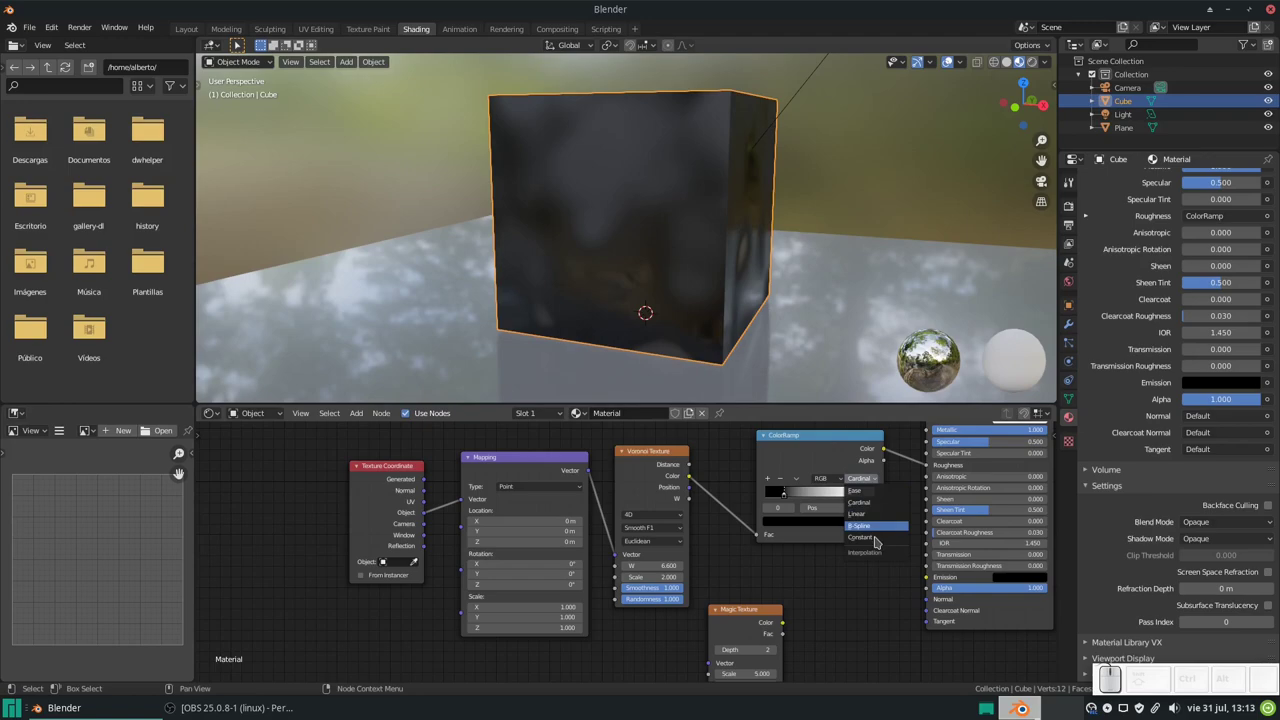
left_click(878, 541)
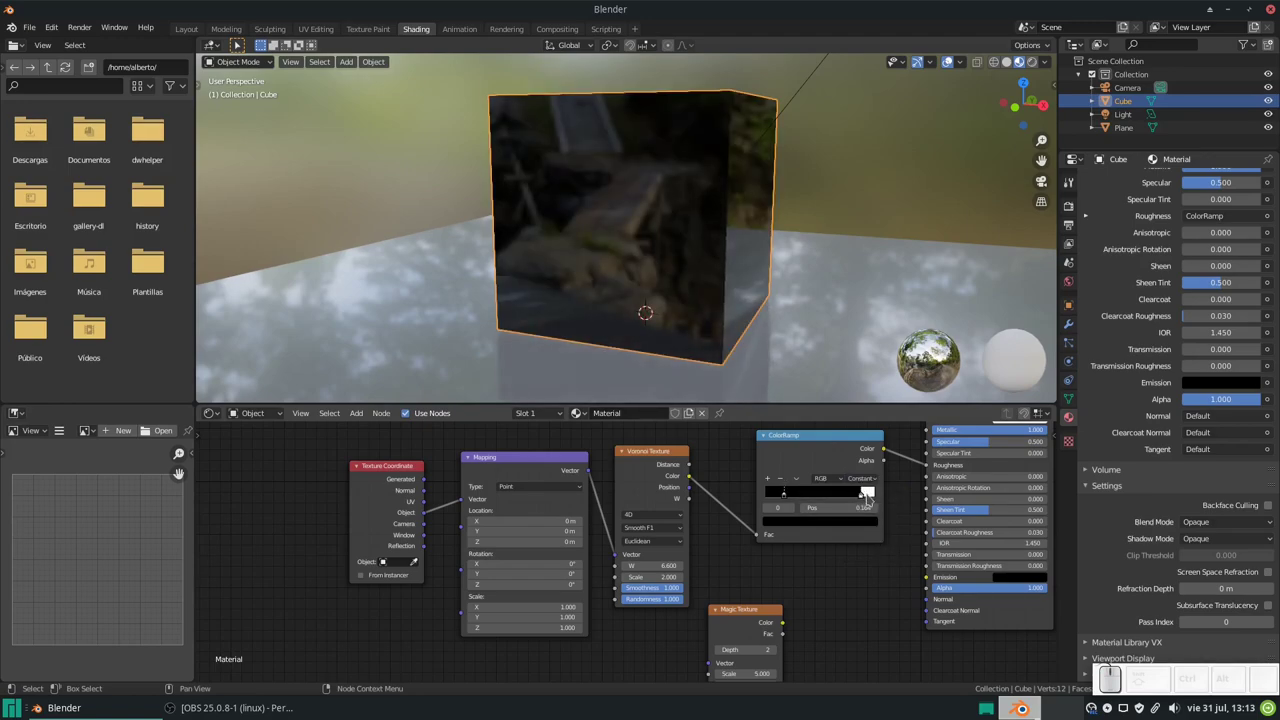
- Pull the white stop in to 0.805 and settle on B-Spline interpolation
left_click_drag(865, 498, 864, 494)
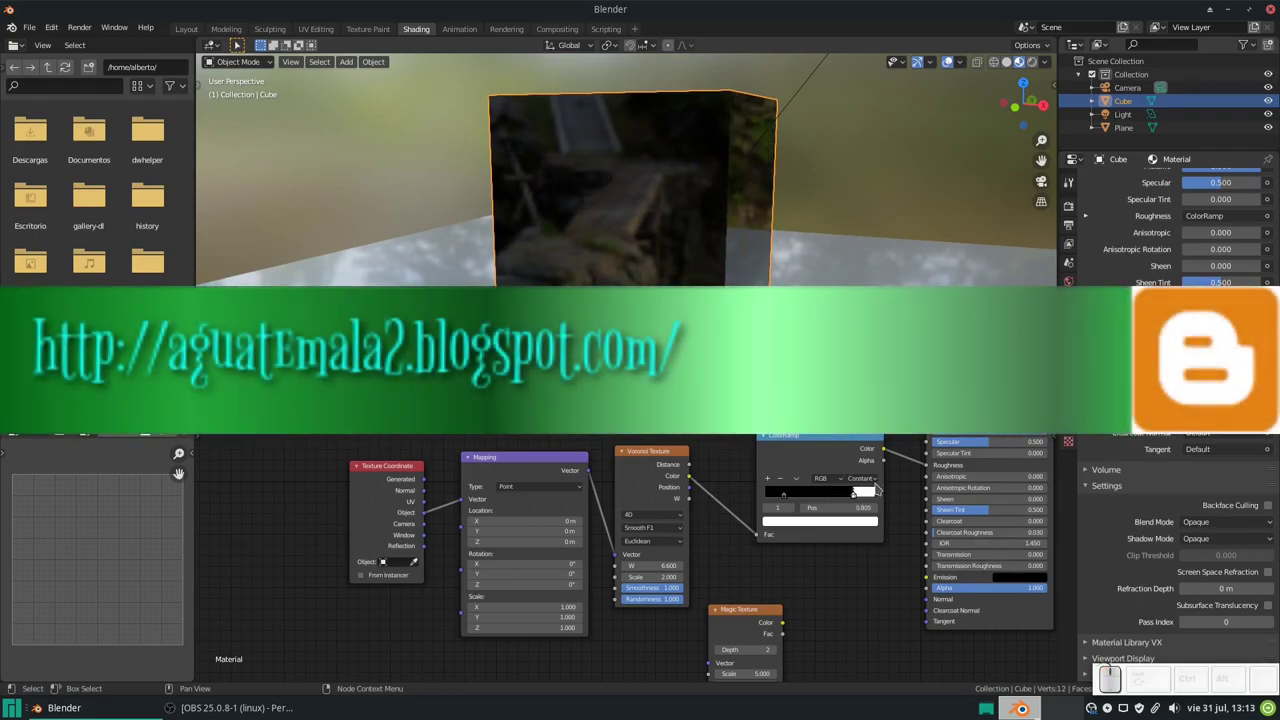
left_click_drag(867, 484, 870, 493)
left_click(878, 527)
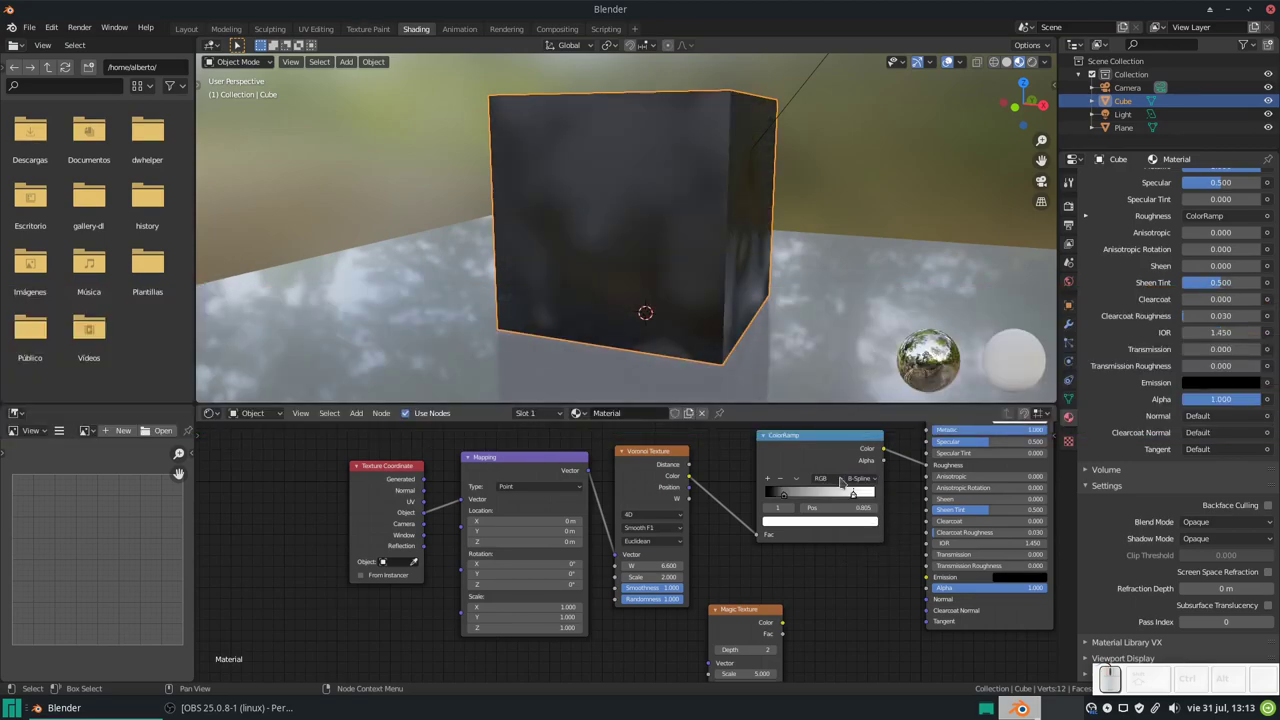
left_click_drag(668, 283, 824, 422)
left_click(828, 443)
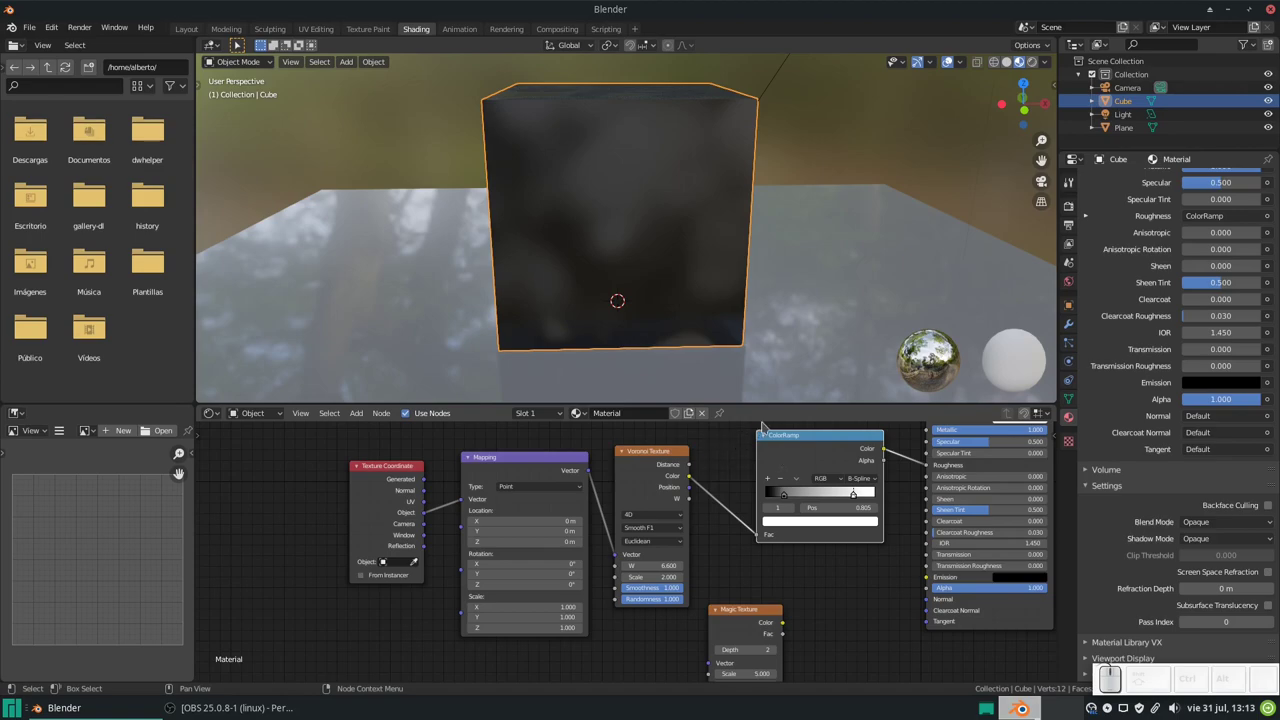
- Slide the black ramp stop toward the middle and inspect the cube face up close
left_click(664, 452)
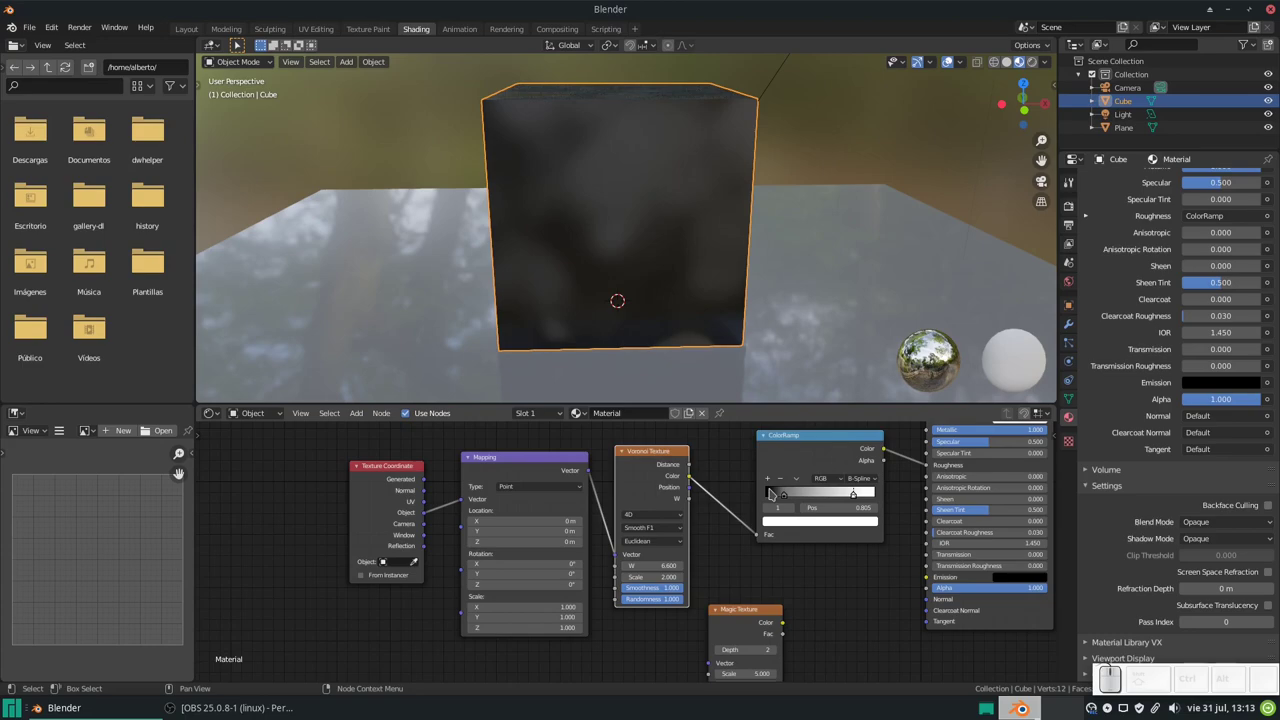
left_click_drag(799, 497, 850, 501)
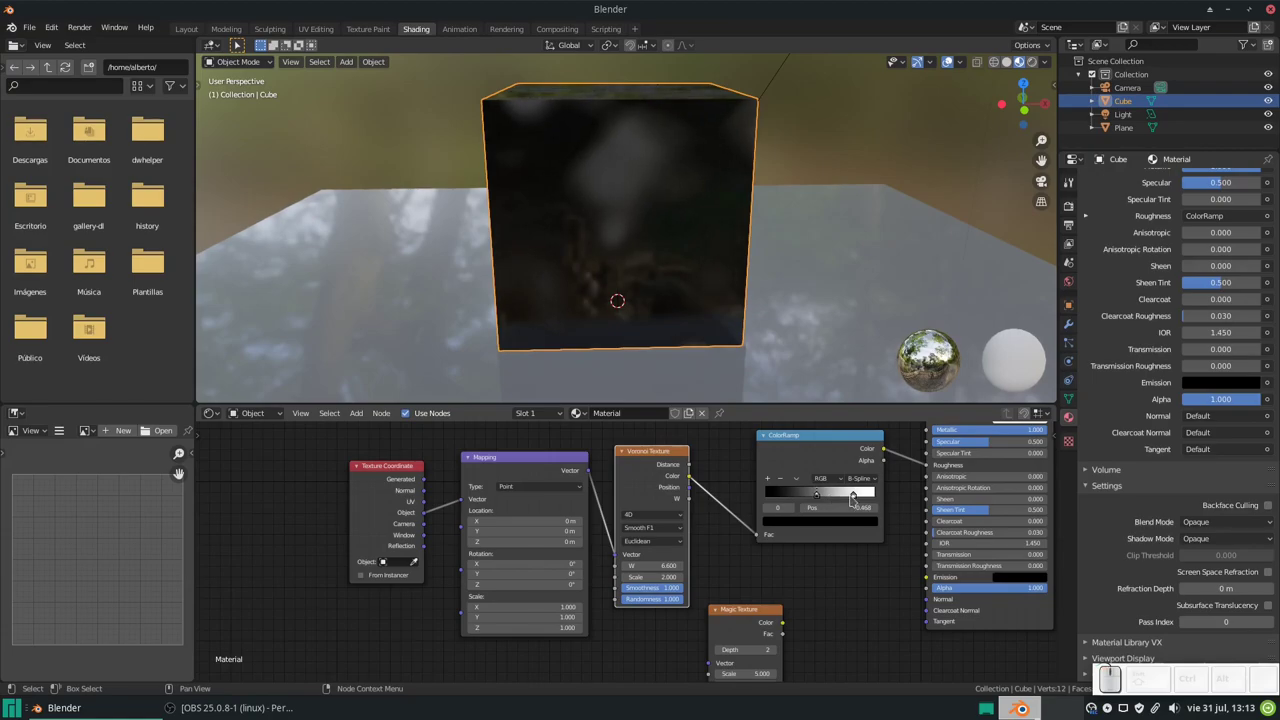
left_click_drag(858, 497, 738, 291)
left_click_drag(680, 263, 666, 191)
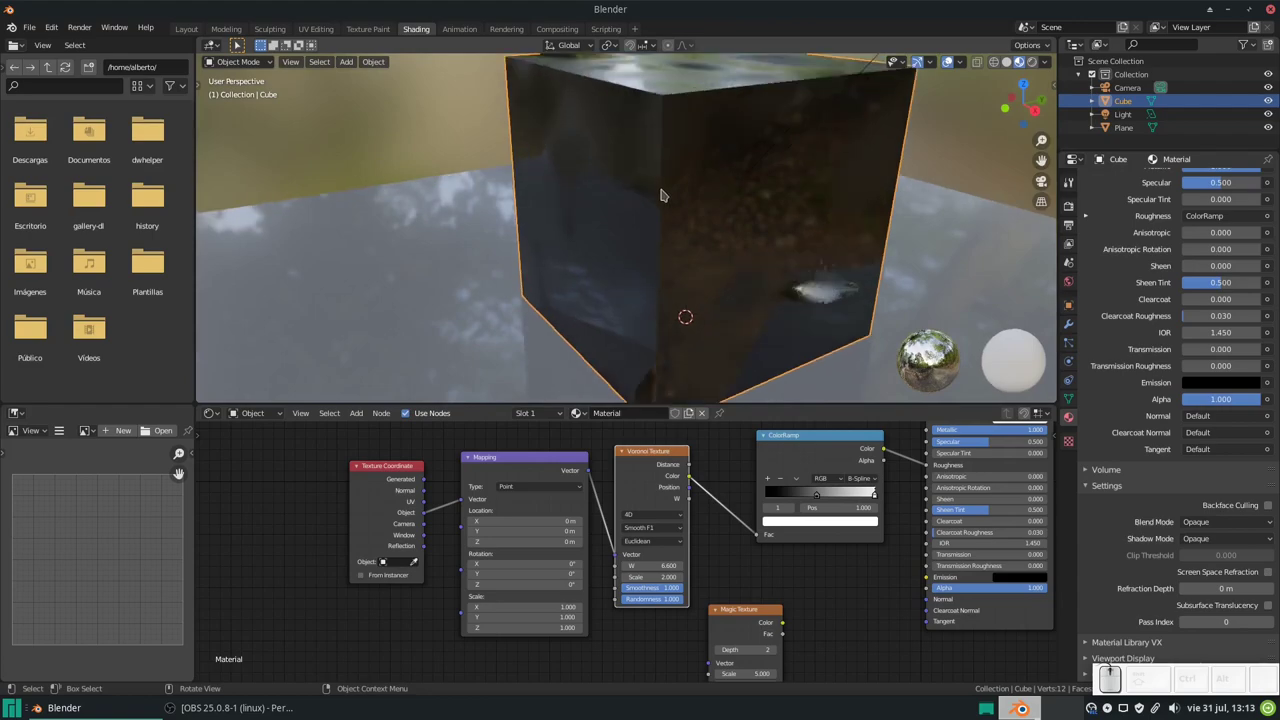
left_click_drag(670, 249, 673, 470)
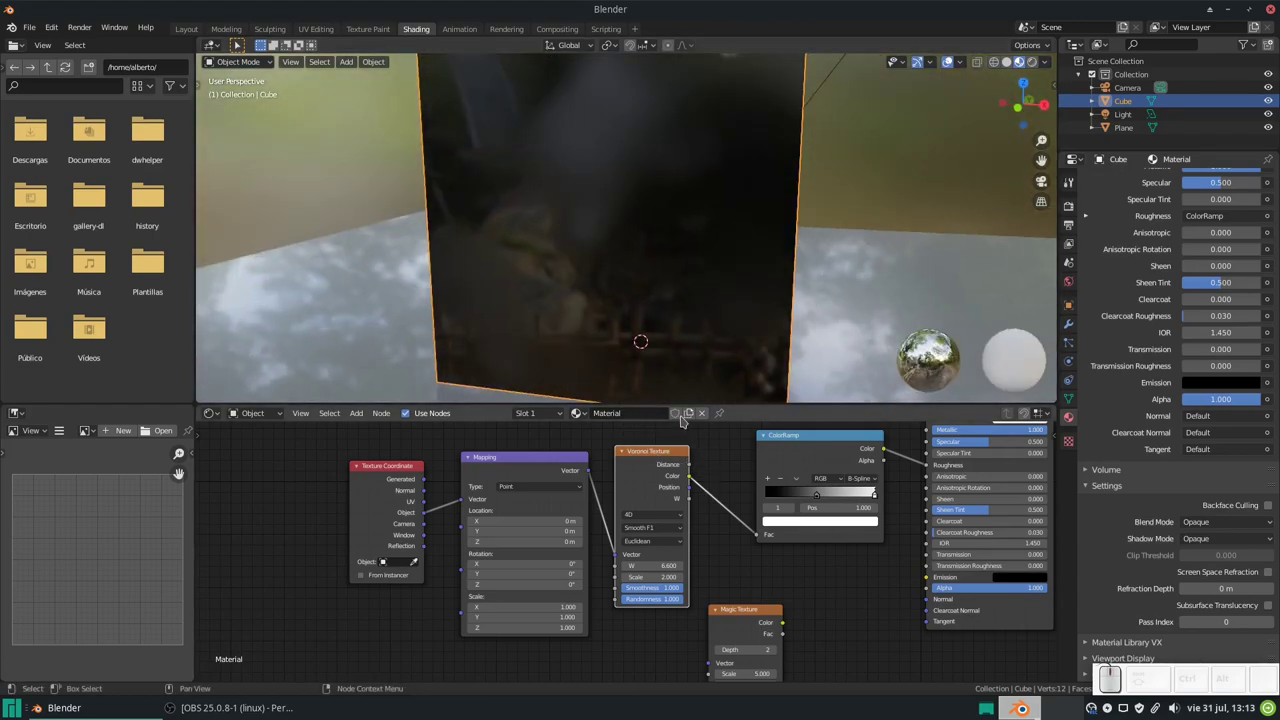
left_click(675, 454)
- Delete the Voronoi Texture, wire Magic Texture from Mapping Vector into the ColorRamp, then try it directly on Roughness
key("x")
left_click_drag(743, 614, 626, 496)
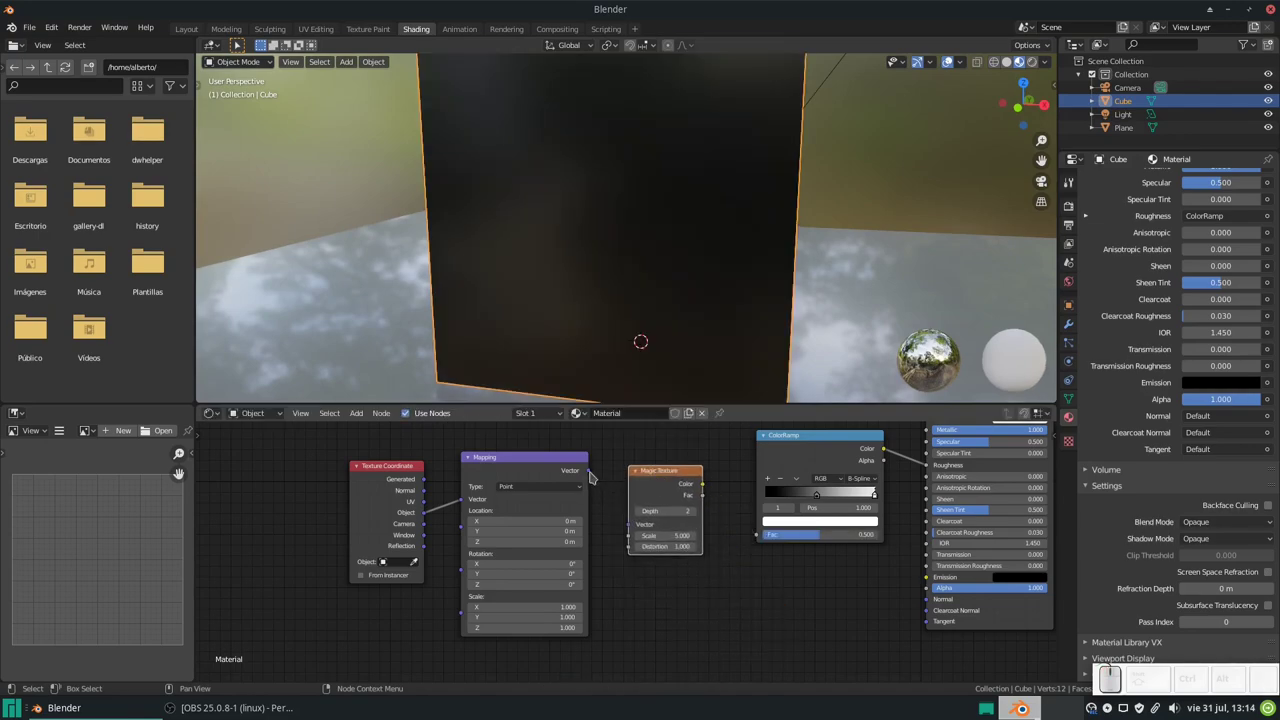
left_click_drag(592, 472, 708, 503)
left_click_drag(708, 485, 748, 281)
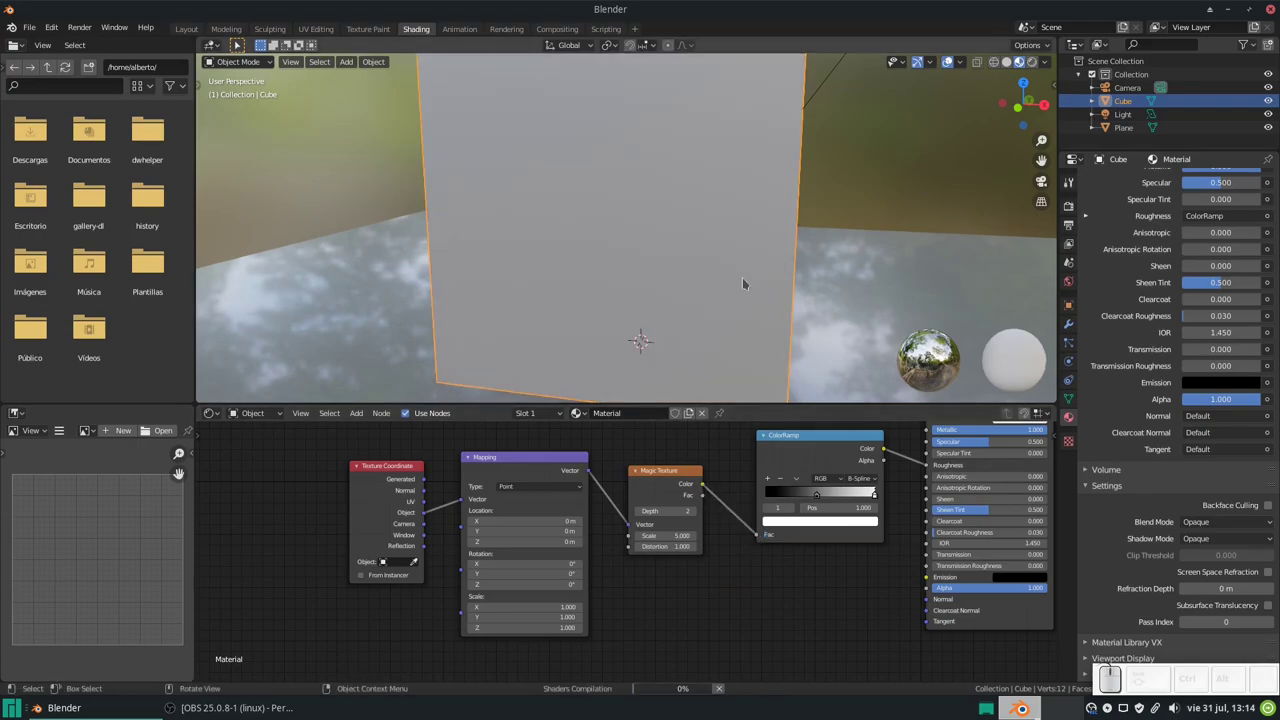
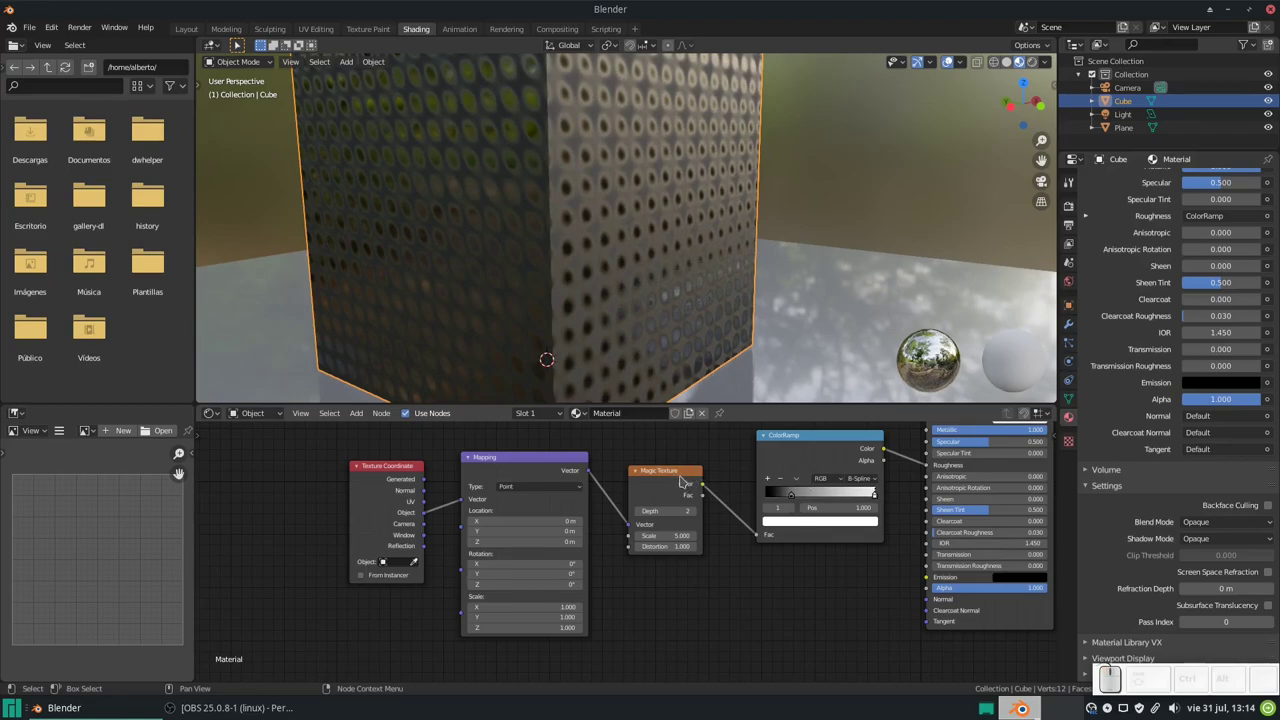
left_click_drag(707, 485, 521, 481)
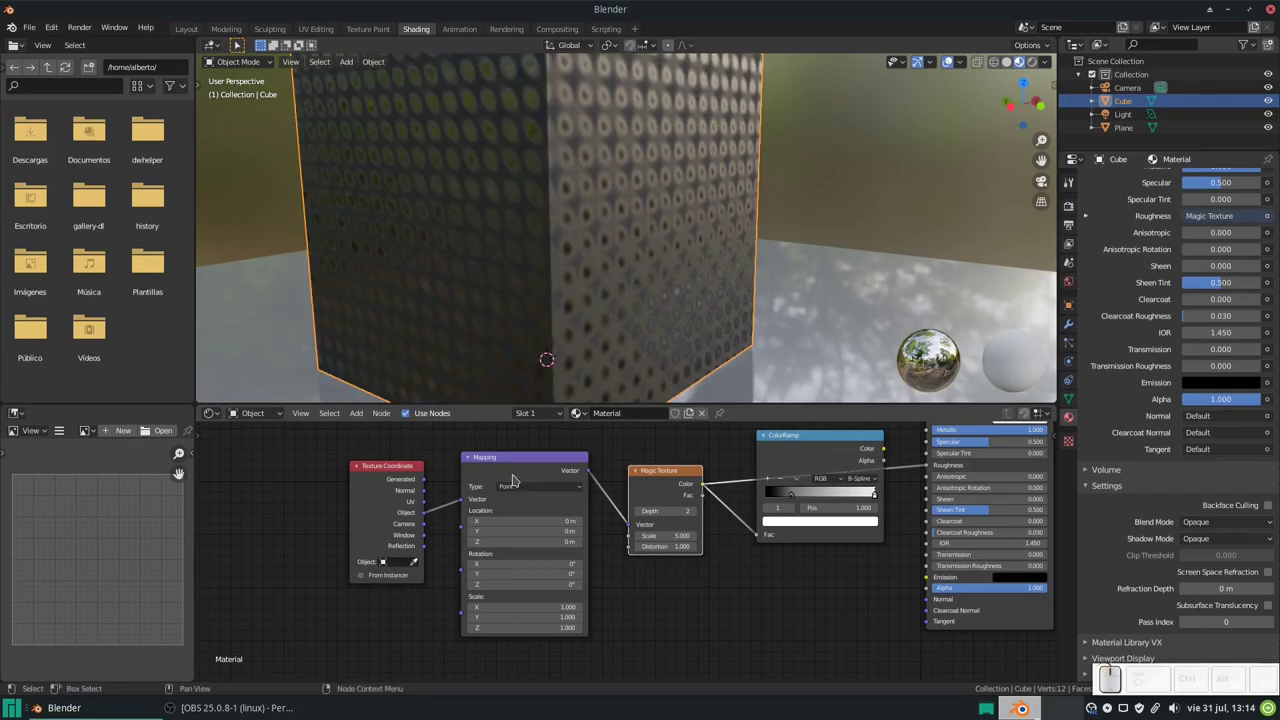
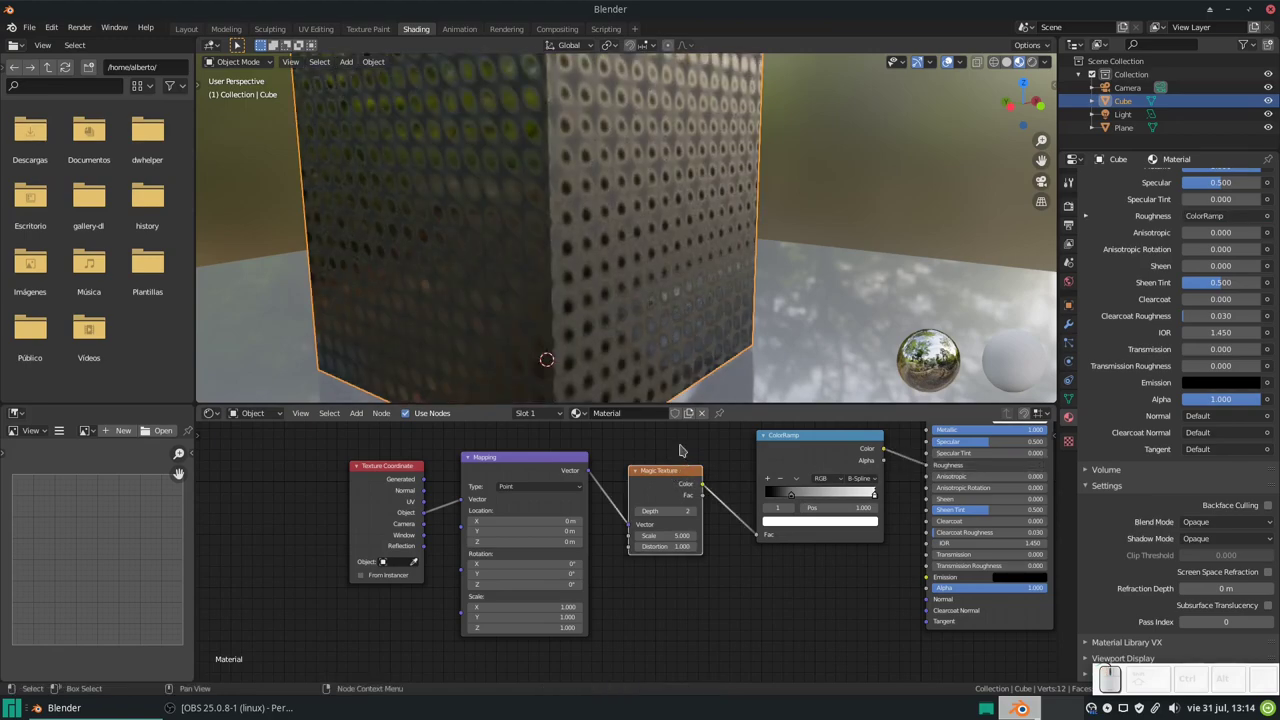
scroll("down", 3)
- Bring up the Add node list (Shift+A) to insert a Musgrave Texture replacement
scroll("up", 3)
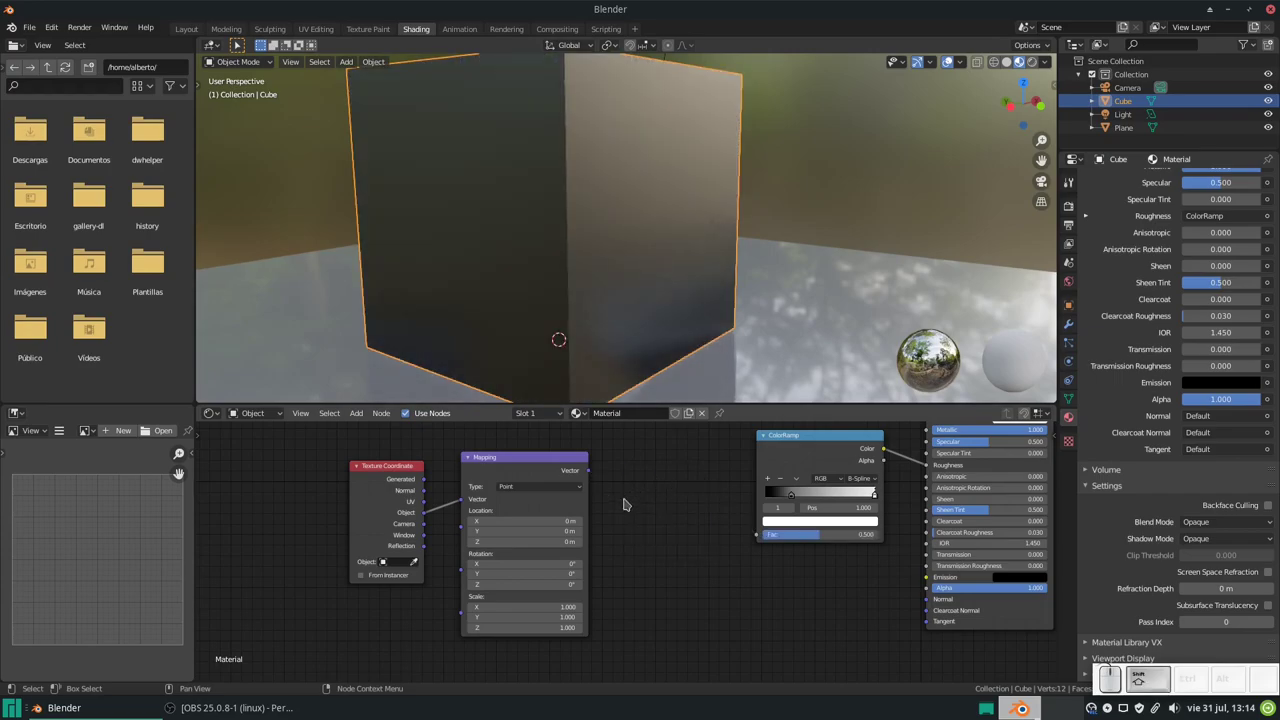
key("shift+a")
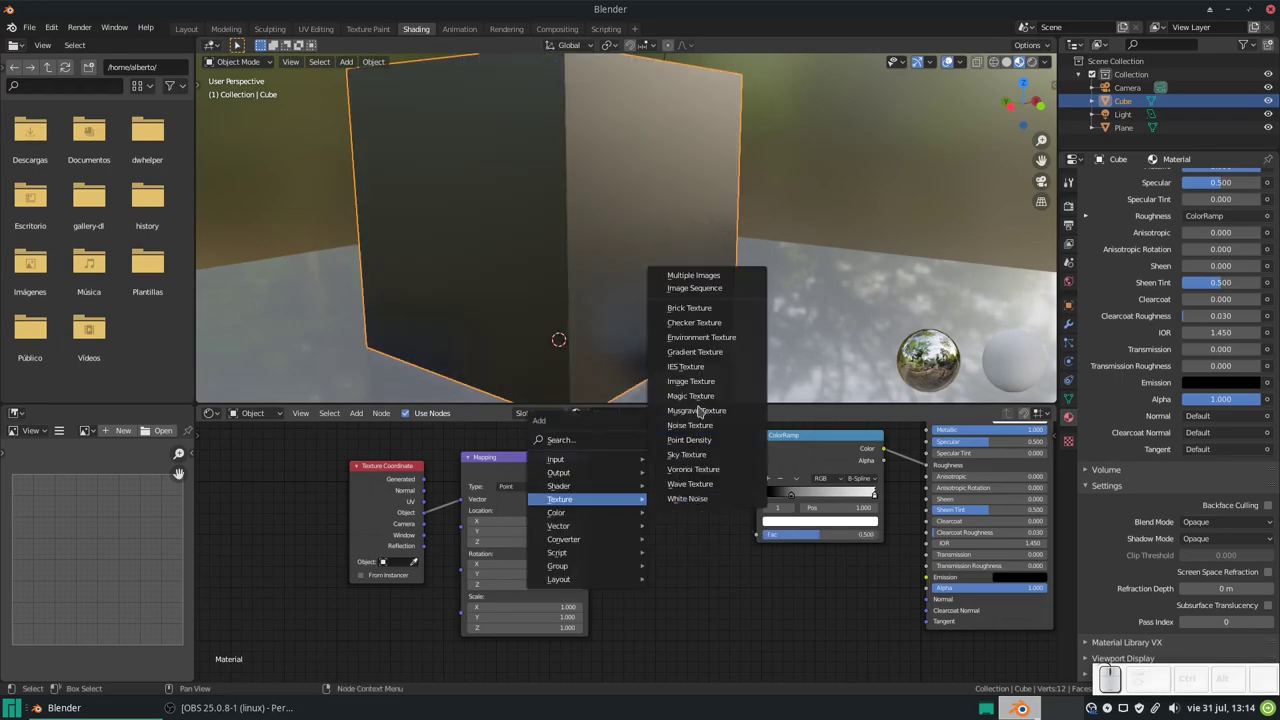
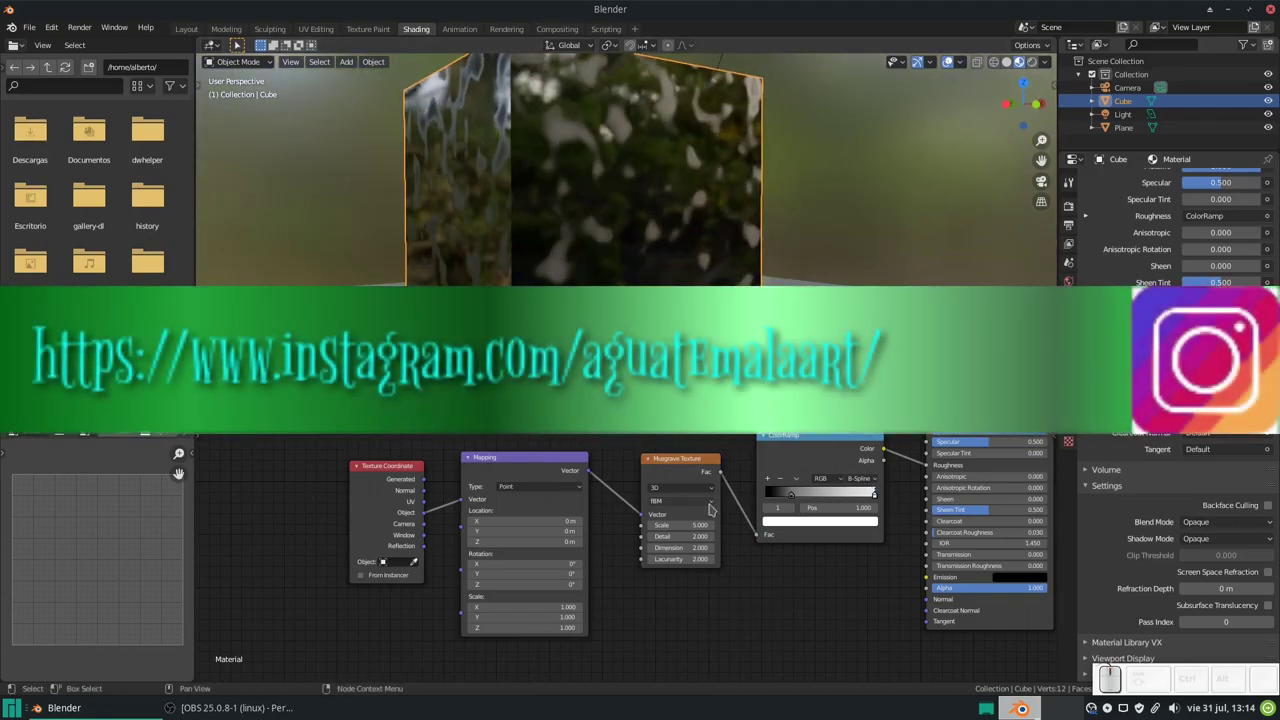
- Slide the ColorRamp's black stop to about 0.54 so the Musgrave blotches shrink
left_click_drag(873, 496, 792, 496)
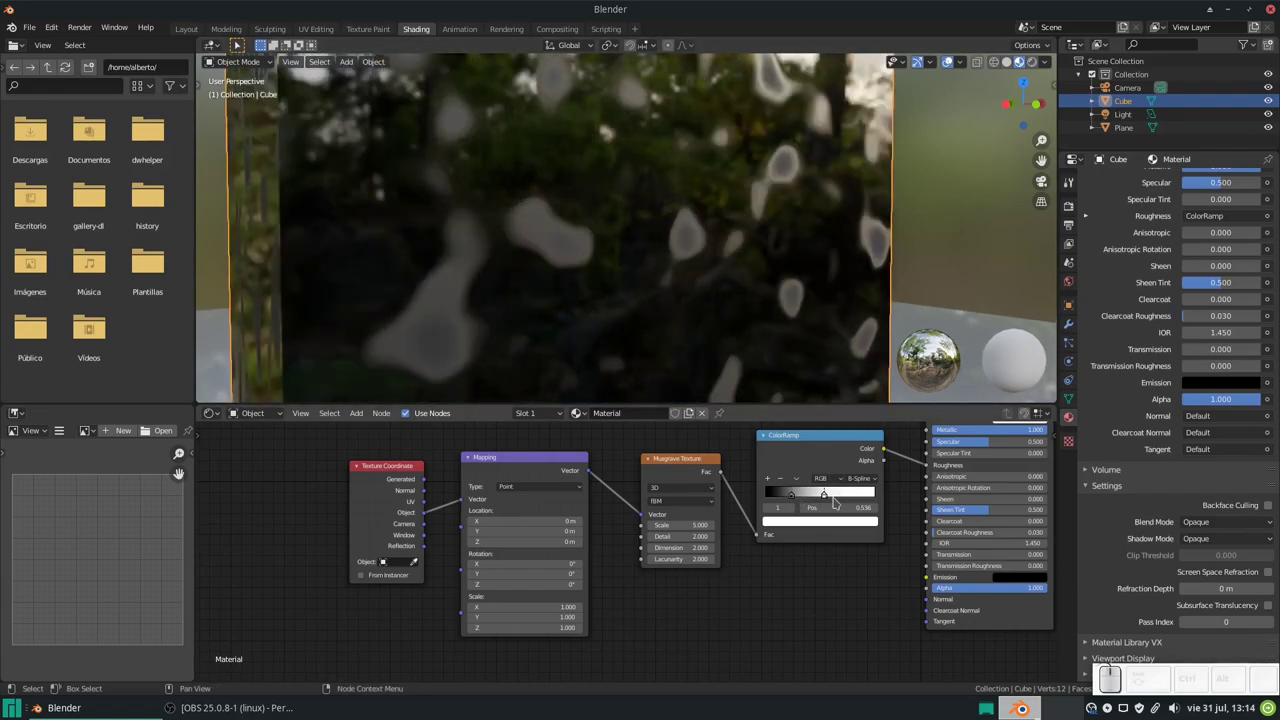
left_click_drag(825, 498, 818, 498)
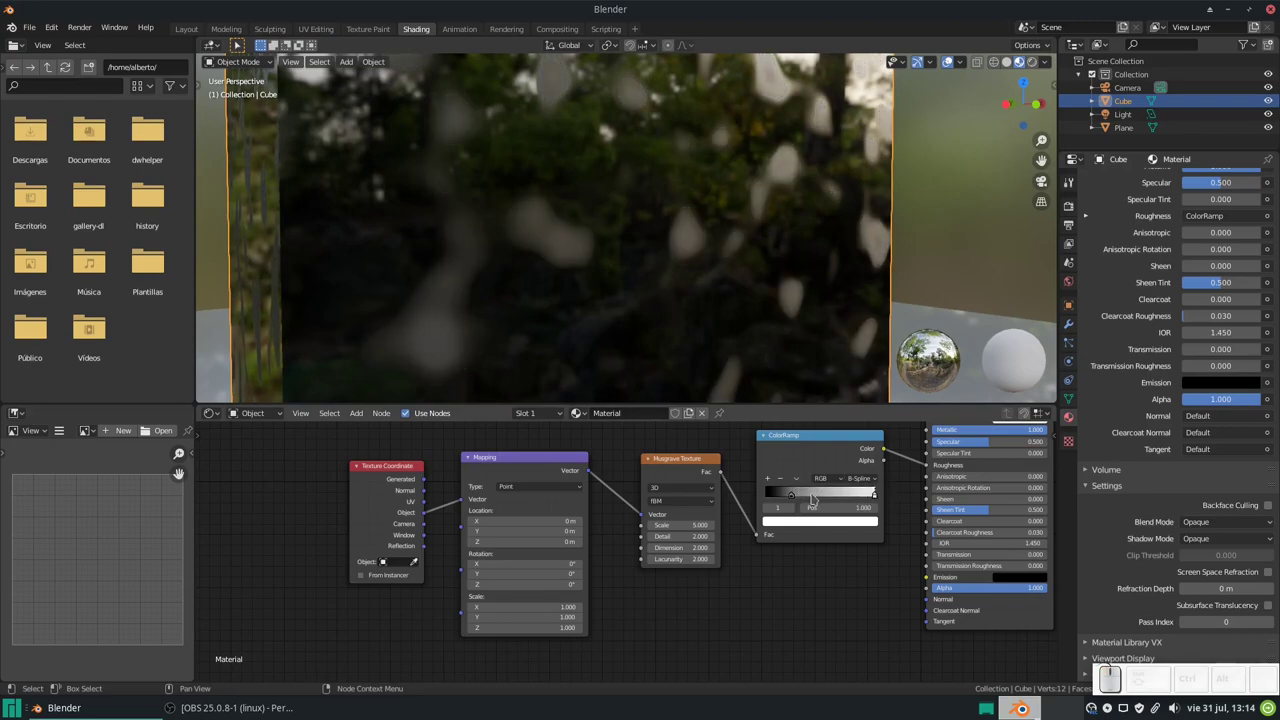
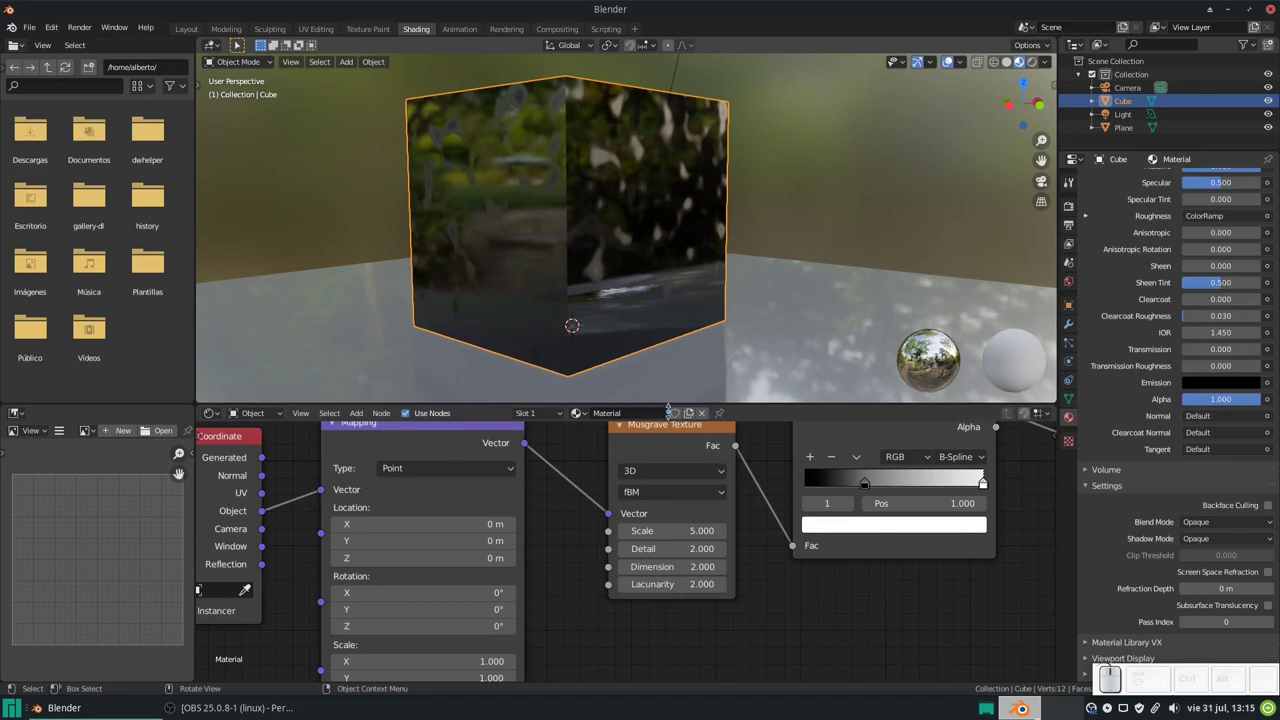
- Switch the Musgrave Texture to 4D and the ColorRamp interpolation to Linear
left_click(690, 471)
left_click(675, 554)
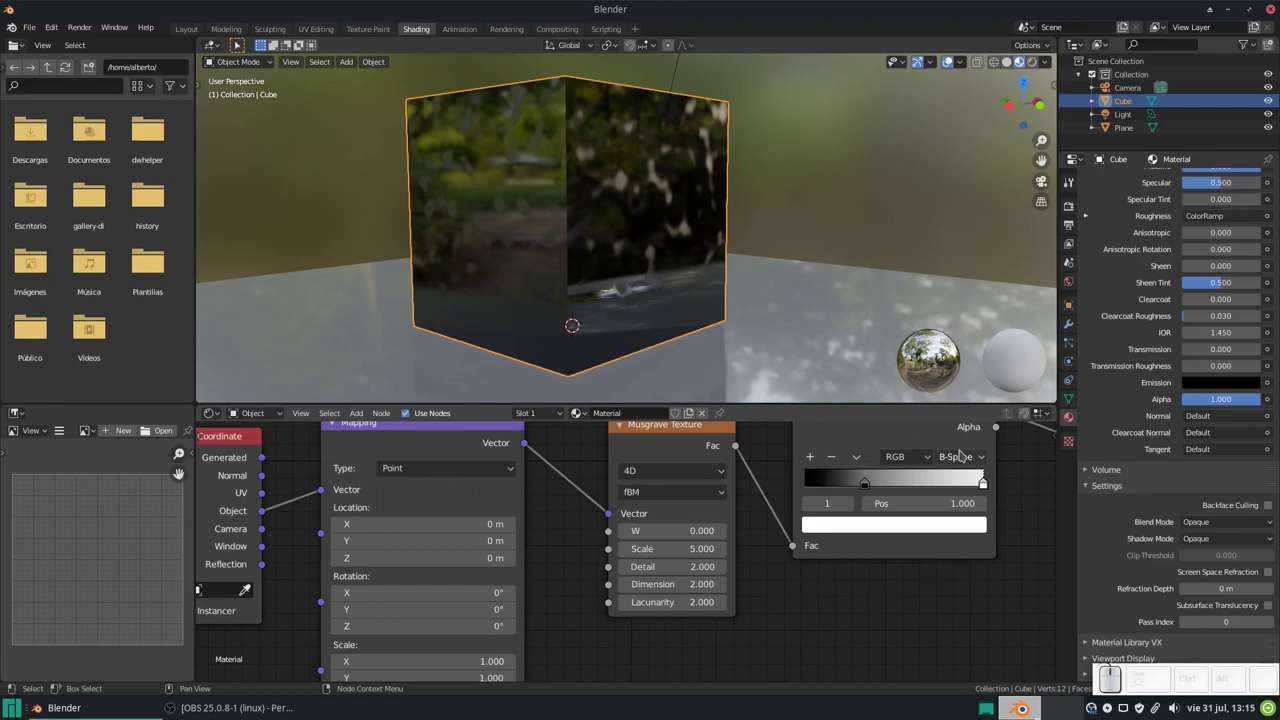
left_click(964, 460)
left_click(966, 516)
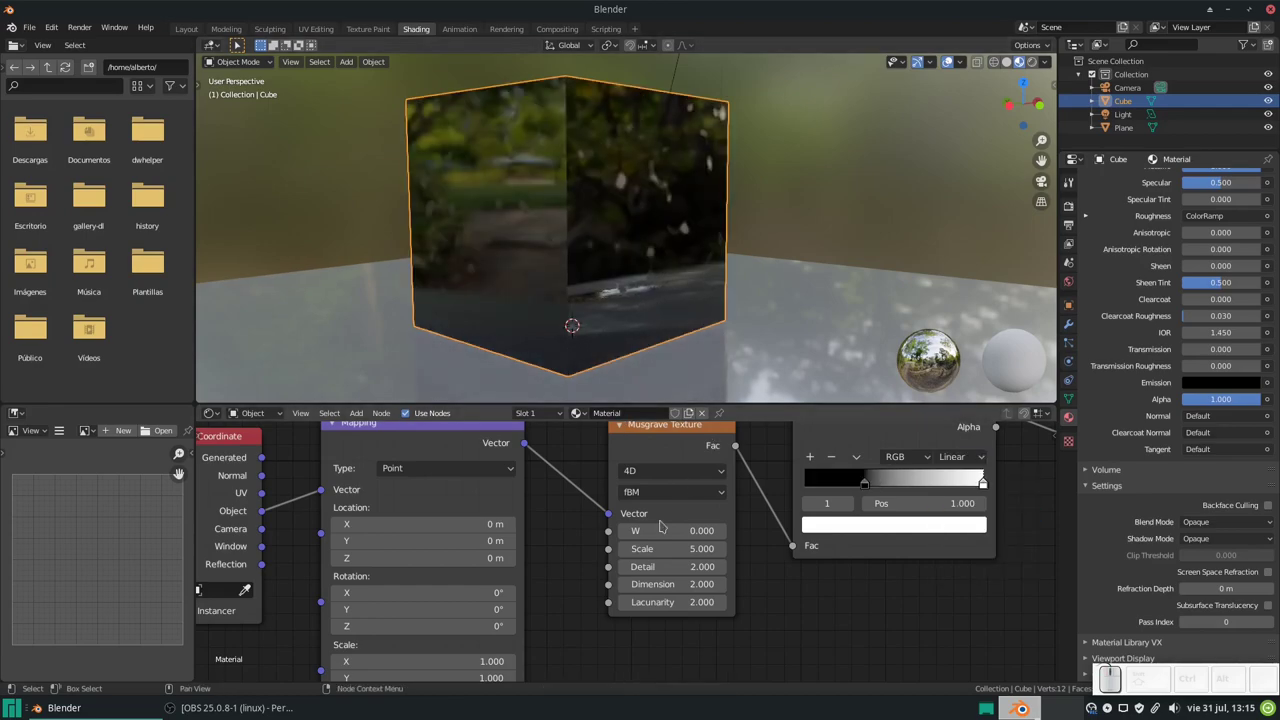
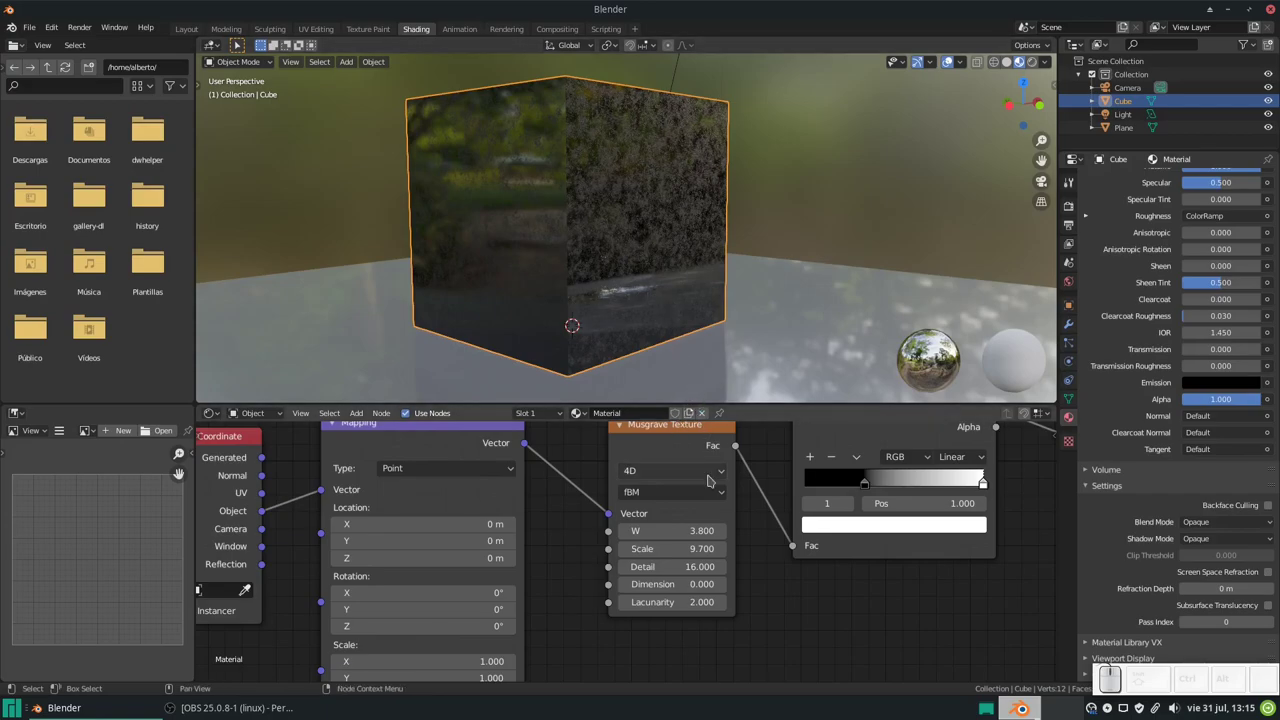
left_click(708, 471)
middle_click(708, 471)
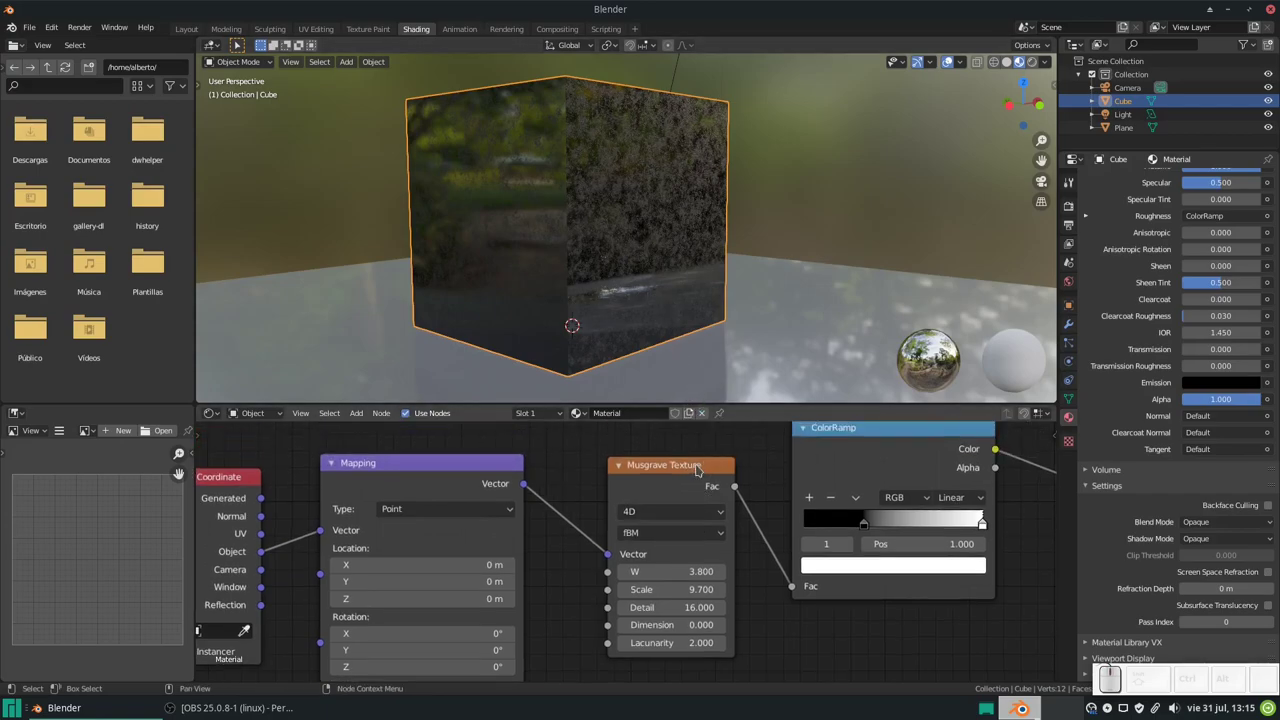
- Pull the ColorRamp's dark stop close to the light one and check the cube's reflections
middle_click(669, 297)
scroll("up", 3)
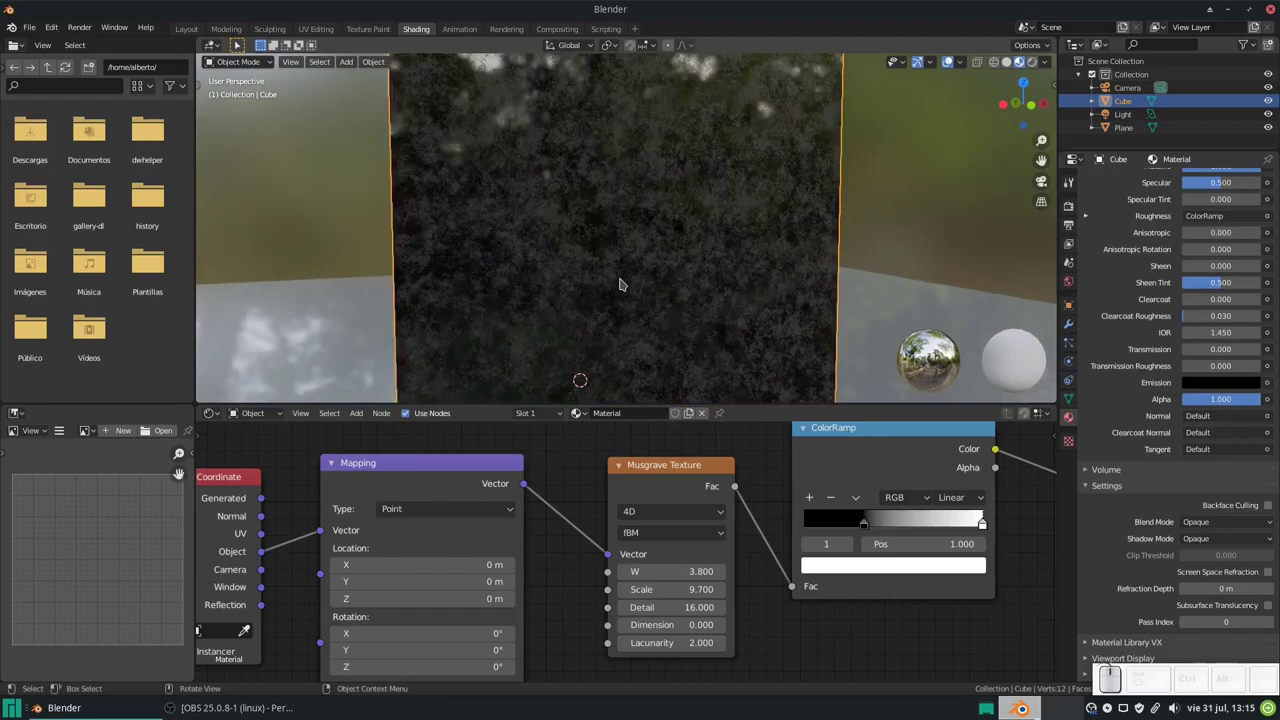
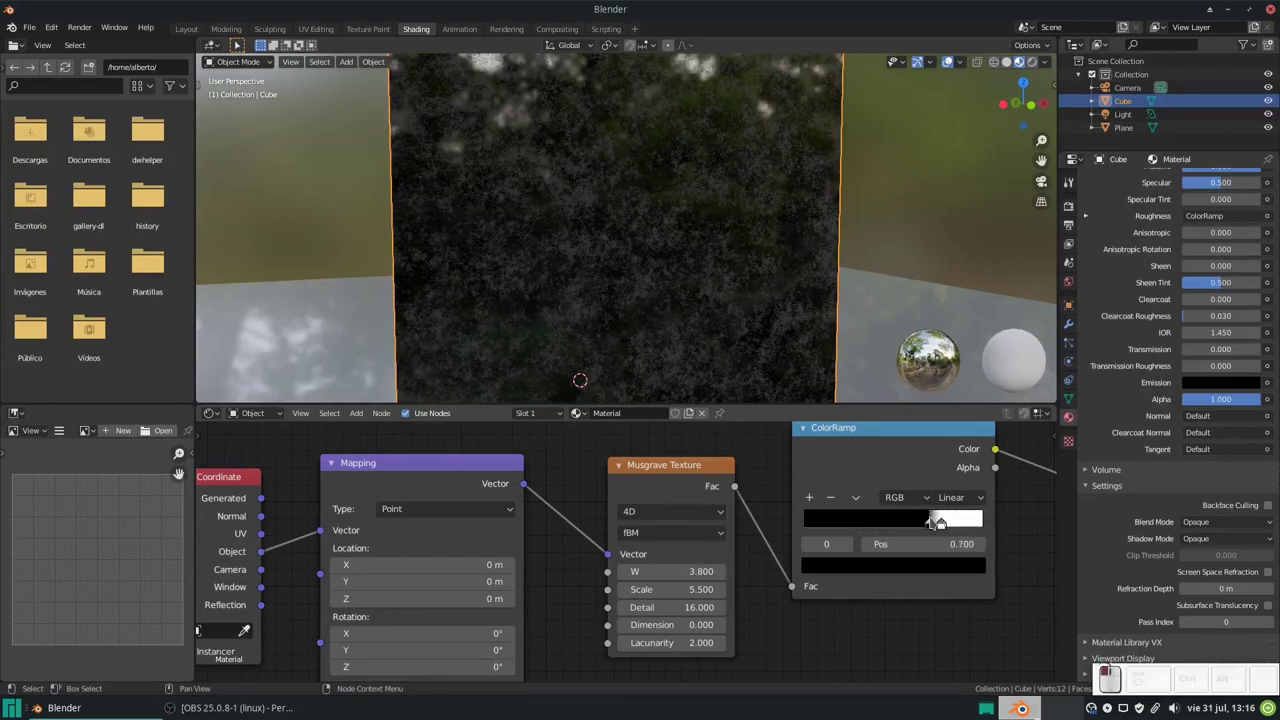
left_click_drag(950, 528, 685, 274)
middle_click(556, 253)
scroll("up", 3)
scroll("down", 3)
middle_click(660, 260)
scroll("down", 3)
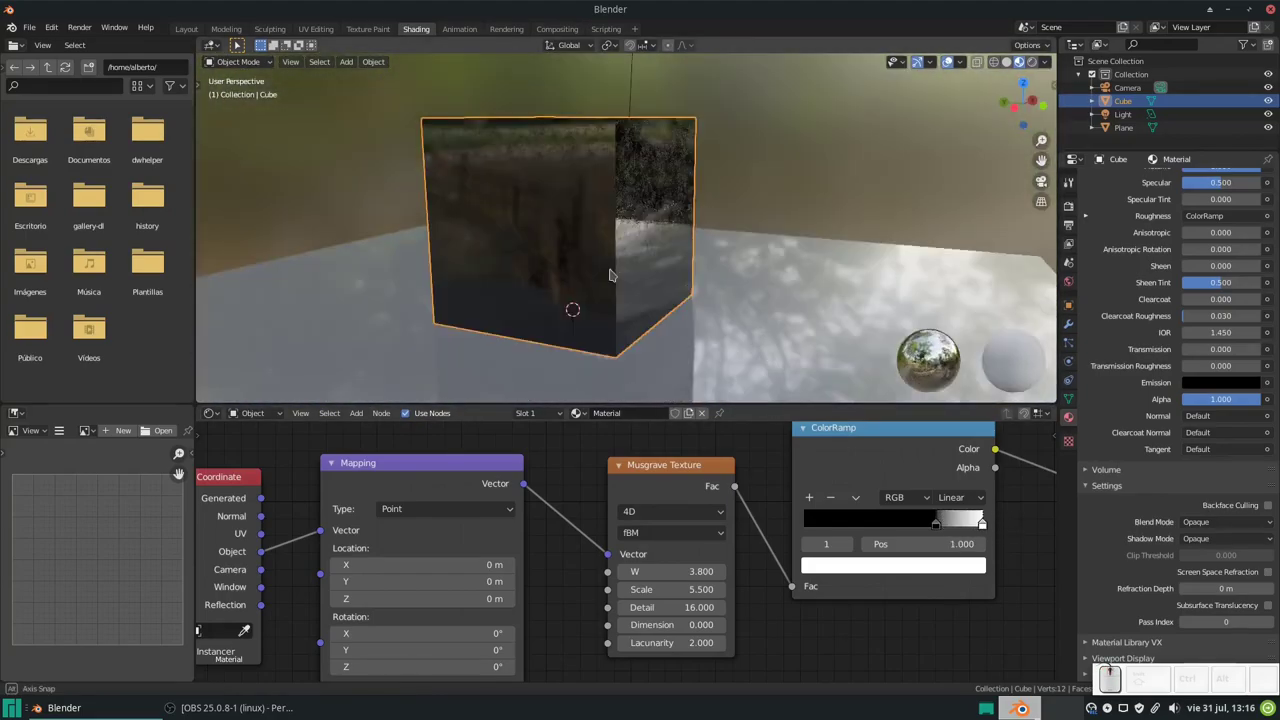
- Orbit to face the cube, then shift the node layout to show the Principled shader
middle_click(607, 249)
left_click_drag(664, 237, 632, 252)
scroll("down", 3)
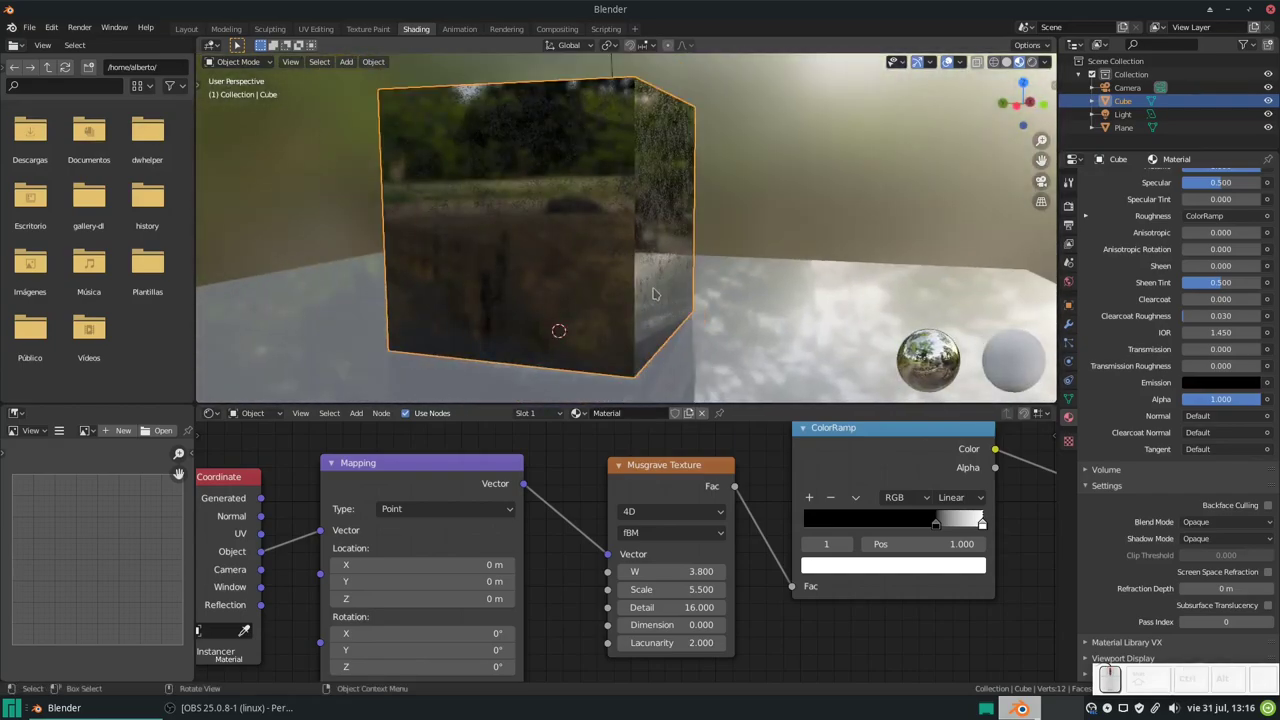
left_click(882, 536)
scroll("down", 3)
left_click_drag(696, 453, 707, 426)
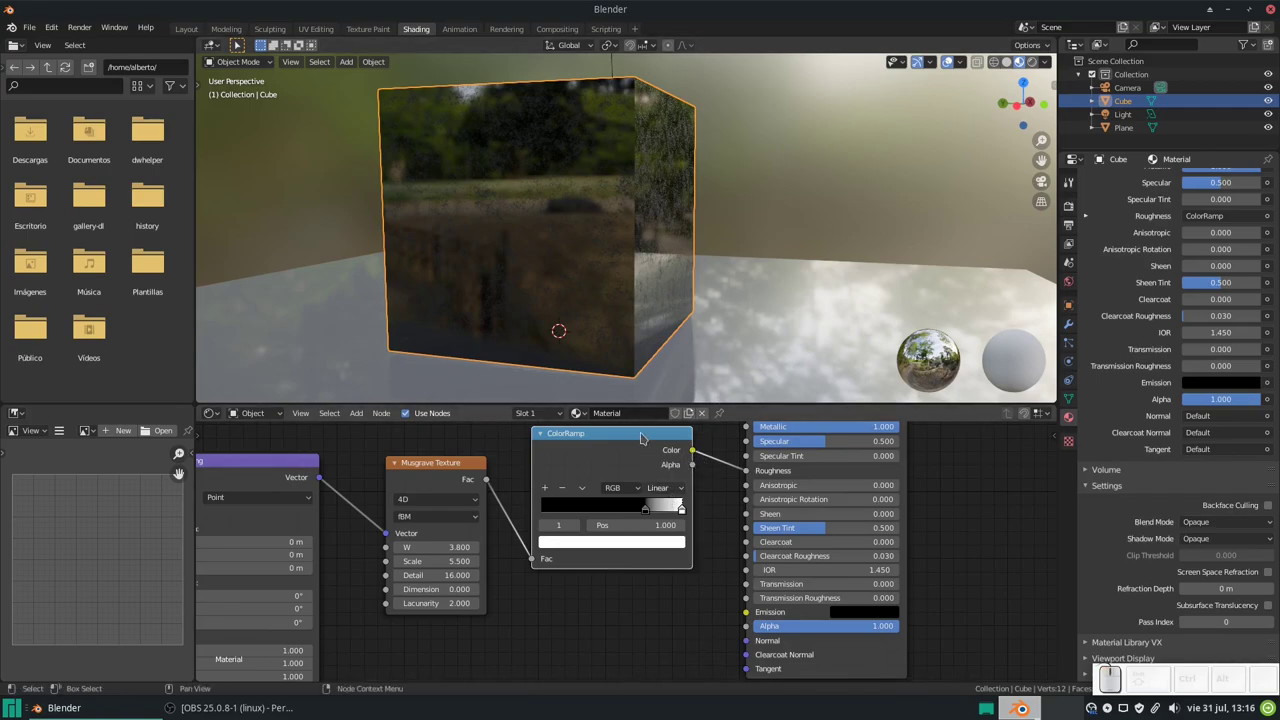
- Add a Vector > Bump node and place it beneath the ColorRamp
key("shift+a")
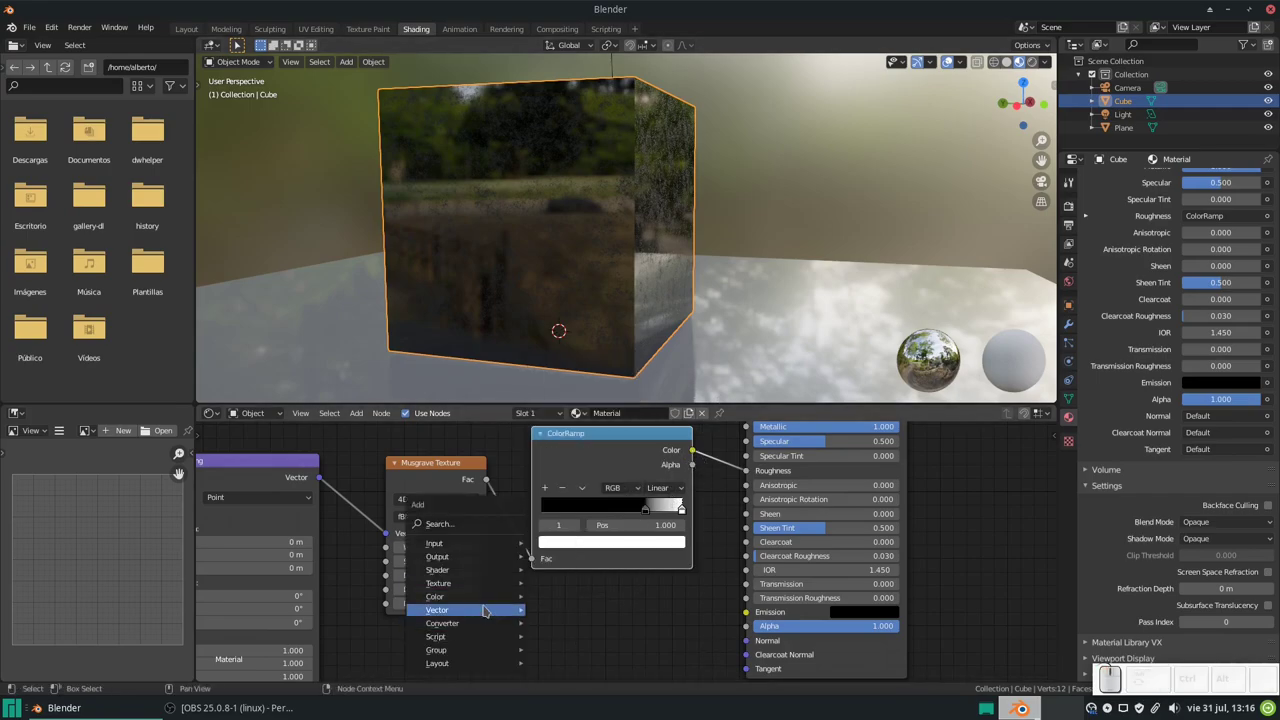
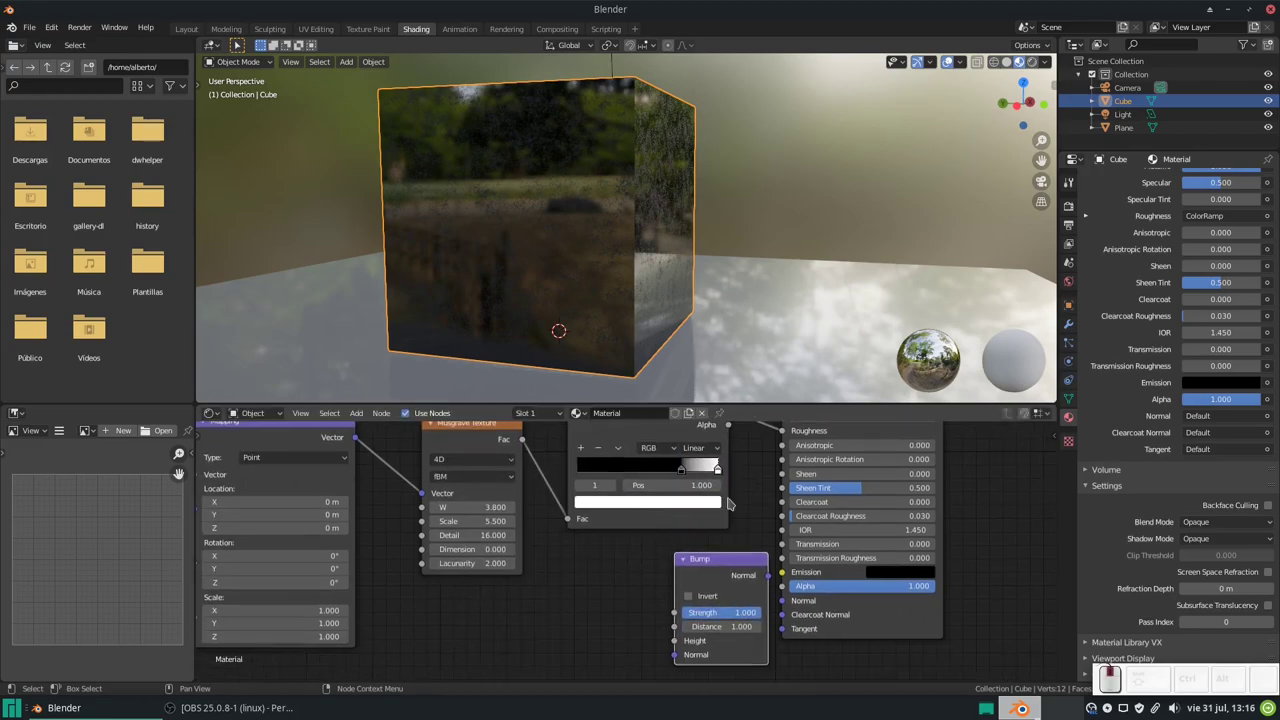
scroll("down", 3)
scroll("up", 3)
scroll("down", 3)
left_click_drag(718, 433, 715, 604)
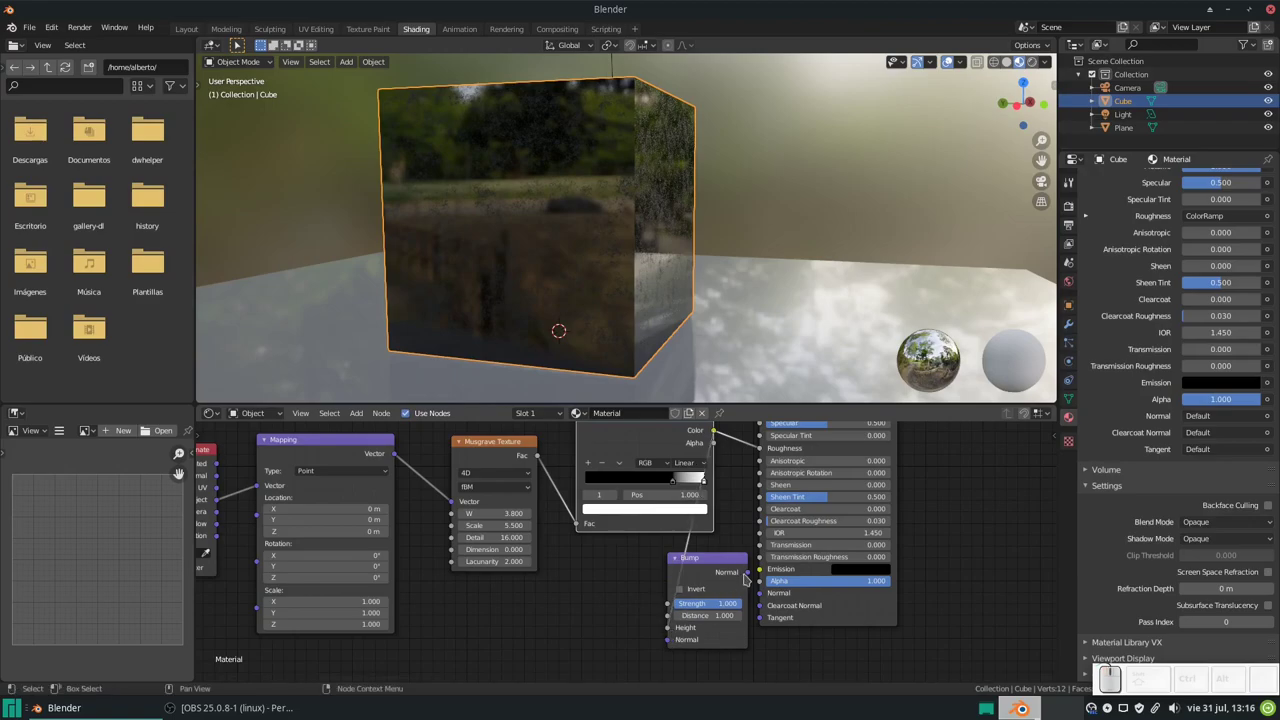
- Orbit the cube and select through the nodes leading up to the new Bump node
left_click_drag(753, 575, 766, 599)
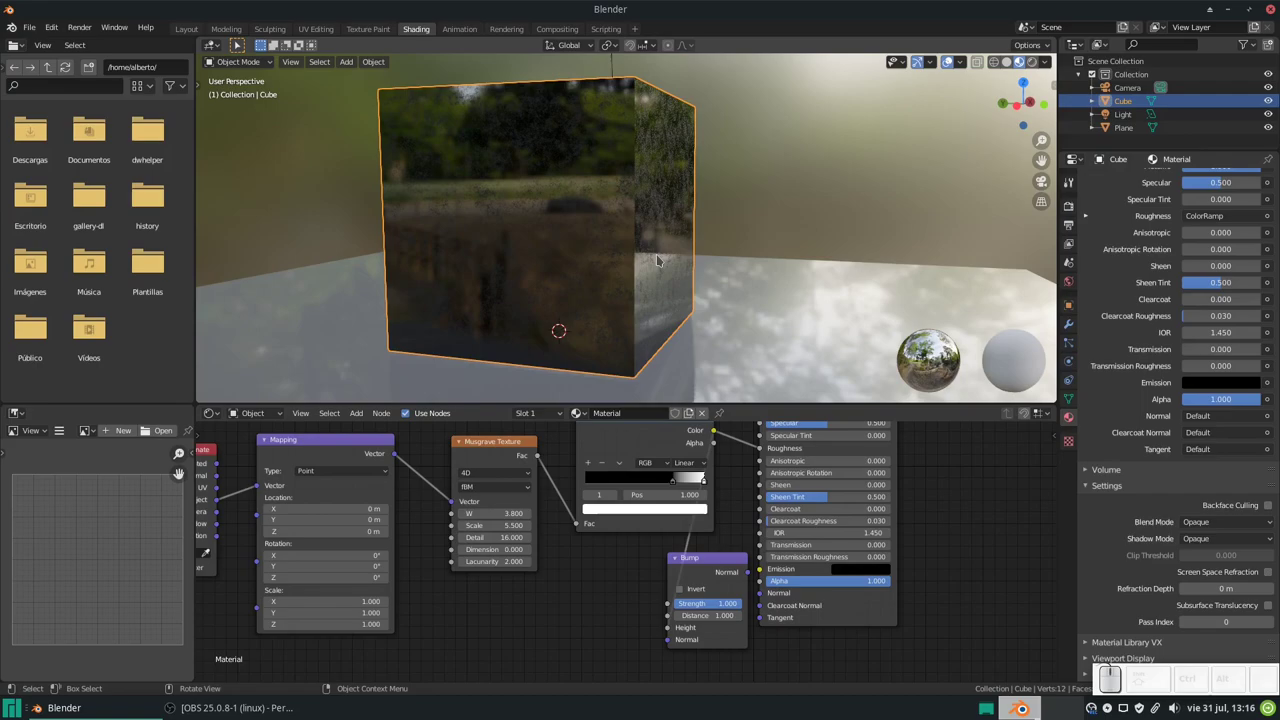
left_click_drag(755, 573, 765, 597)
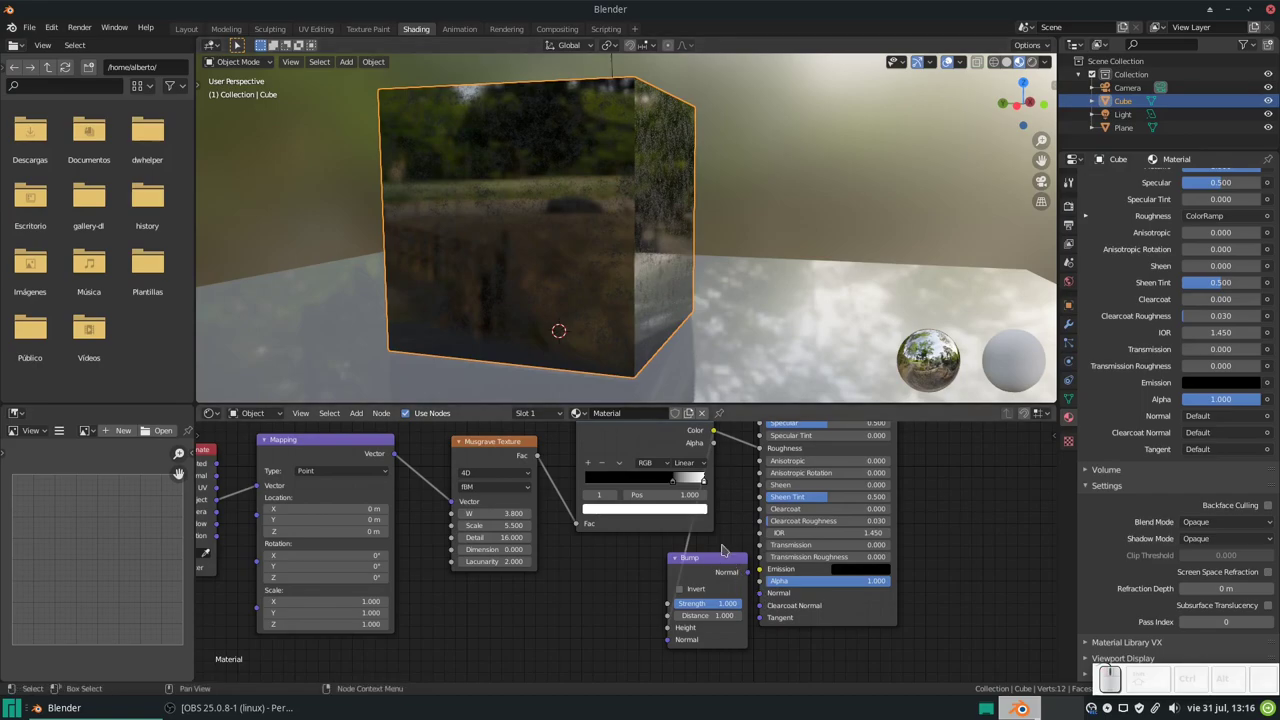
scroll("down", 3)
left_click(392, 503)
left_click(392, 499)
left_click(464, 504)
left_click(552, 501)
left_click(622, 488)
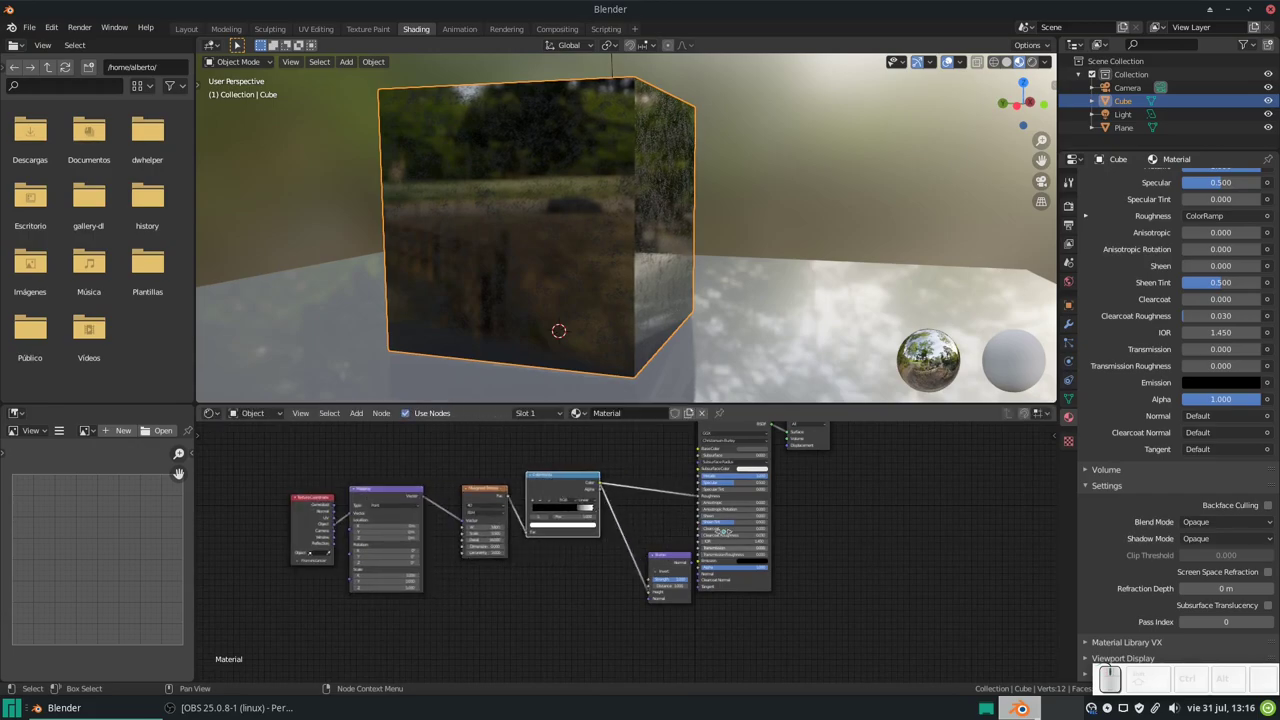
- Connect the Bump Normal output to the Principled BSDF Normal and inspect the bumped surface
left_click(684, 559)
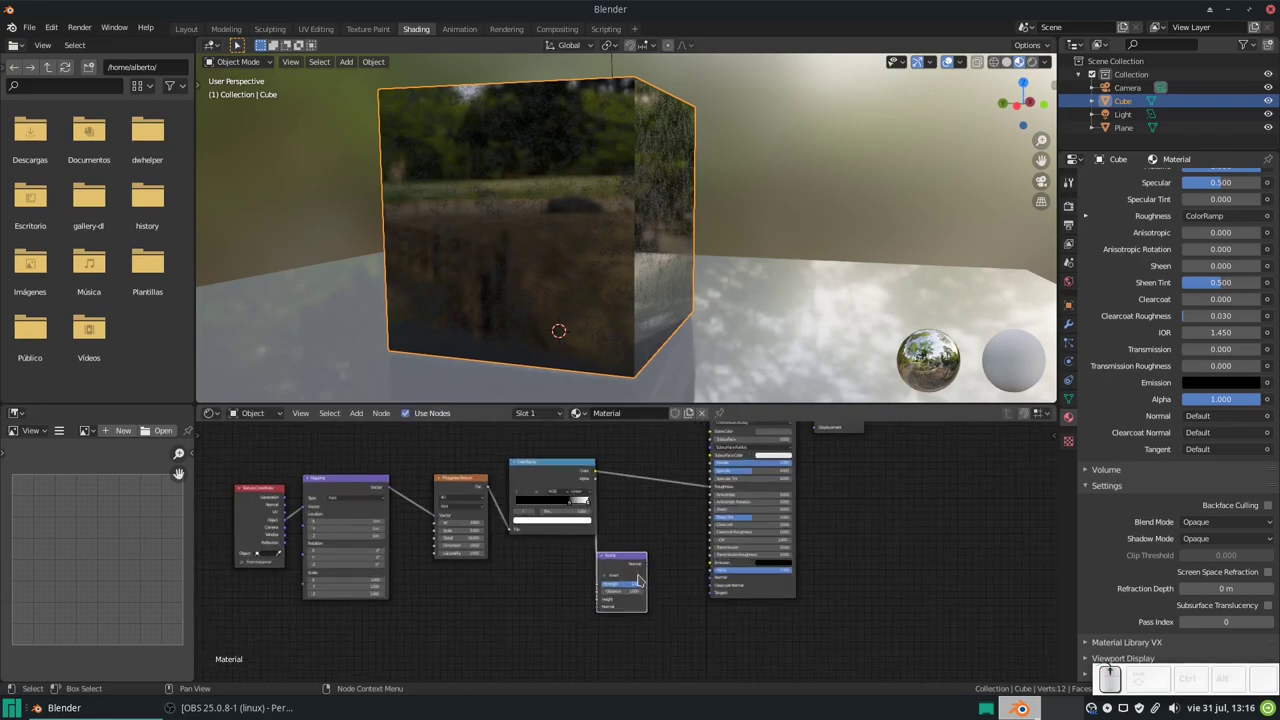
left_click_drag(660, 577, 770, 464)
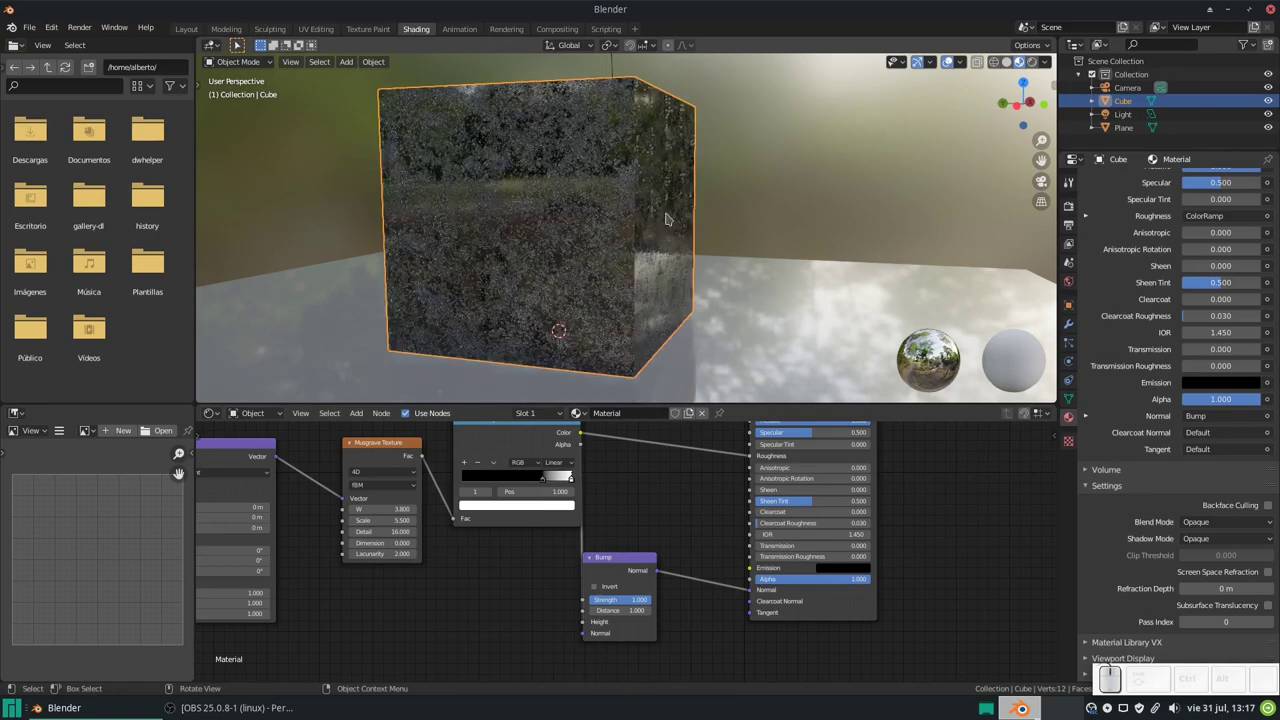
middle_click(666, 229)
middle_click(622, 241)
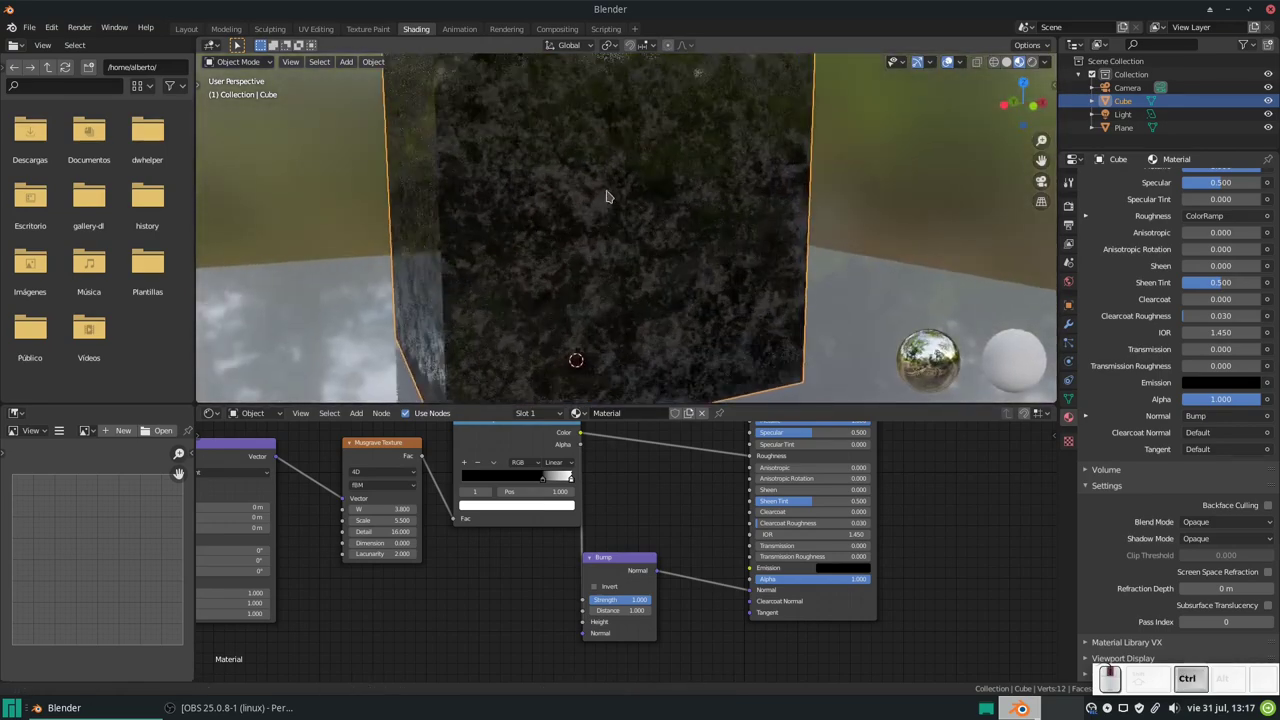
left_click(611, 174)
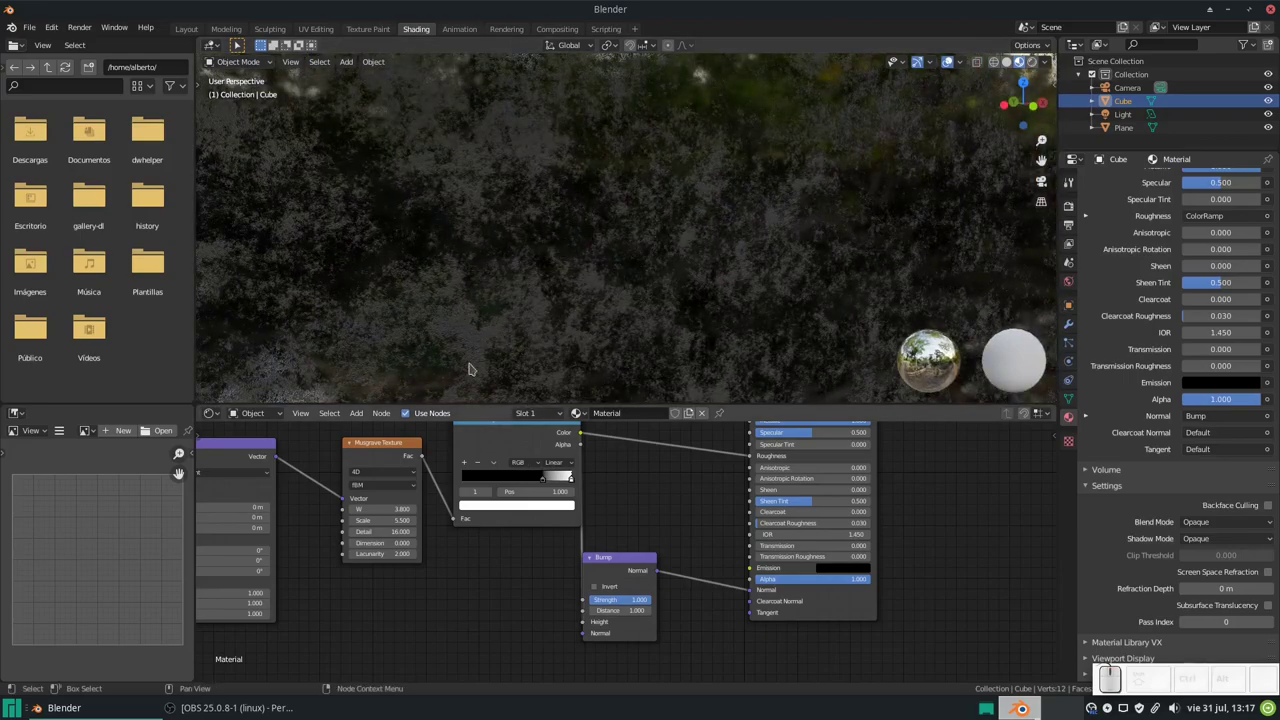
middle_click(440, 365)
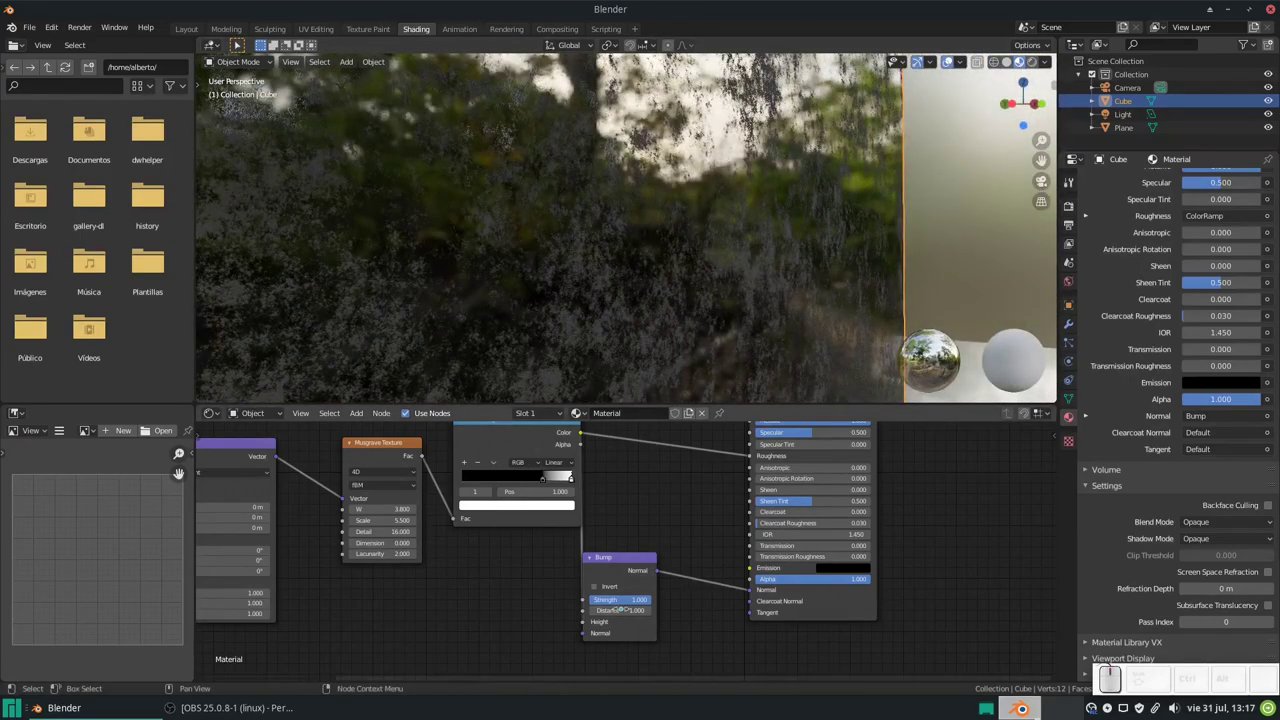
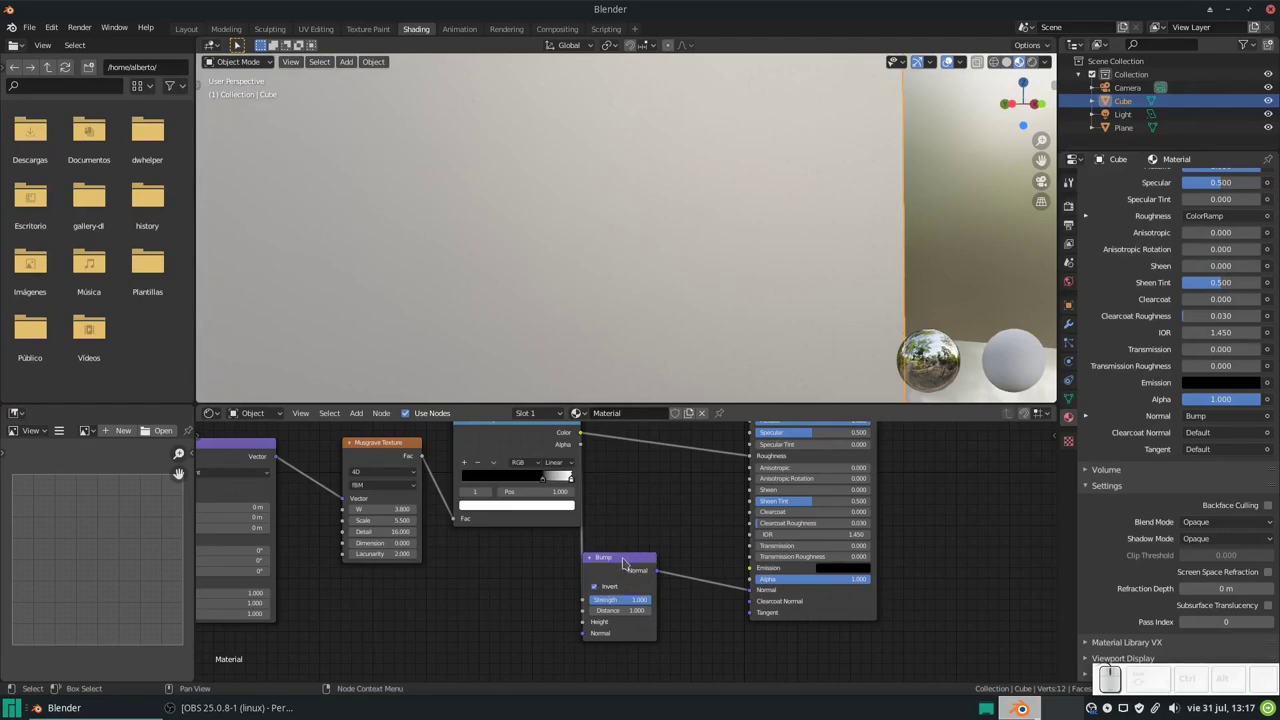
- Move Bump beside the shader, feed ColorRamp Color into its Height with Invert on, and review the pitting
left_click(626, 563)
left_click_drag(624, 561, 710, 248)
left_click_drag(710, 248, 592, 219)
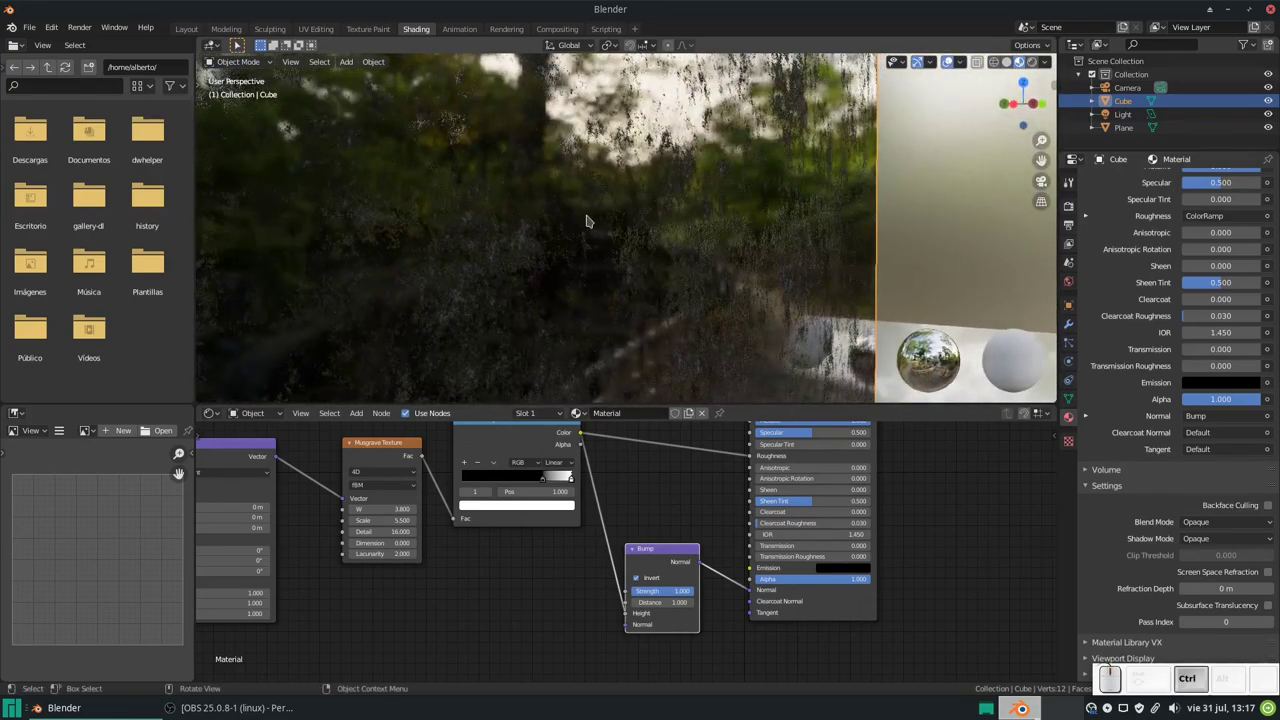
left_click_drag(593, 214, 624, 221)
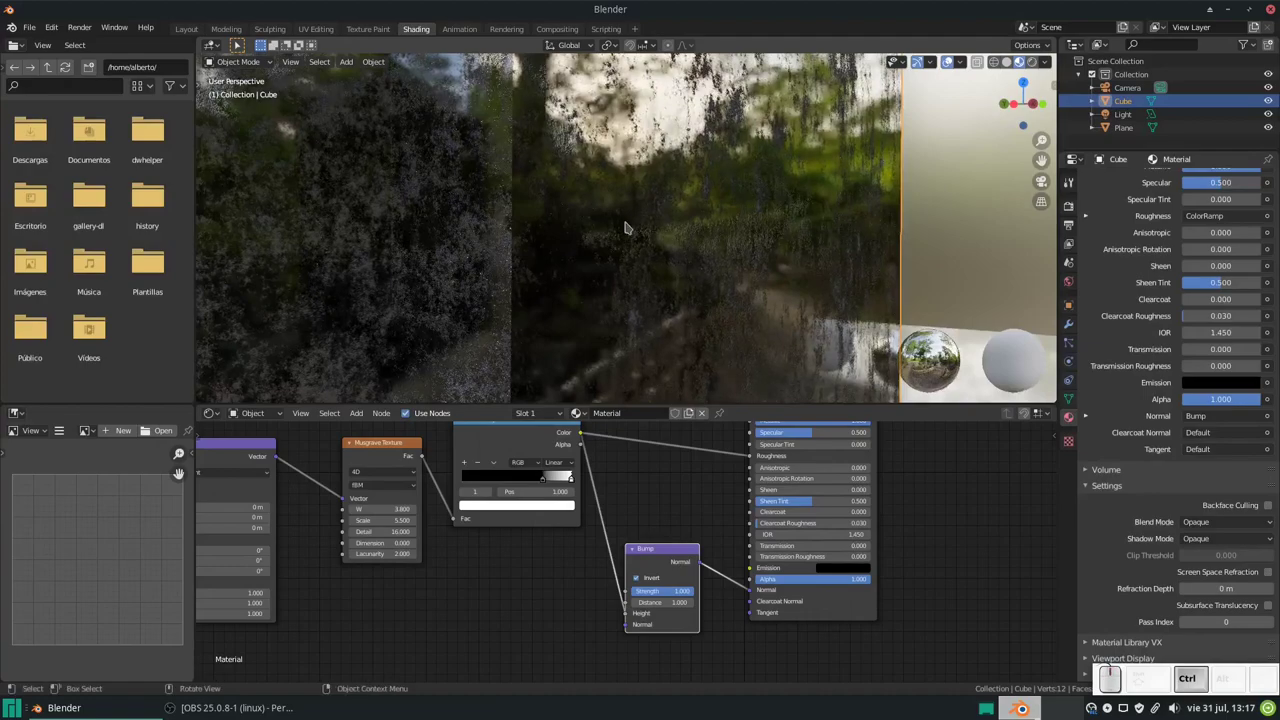
left_click_drag(628, 225, 566, 141)
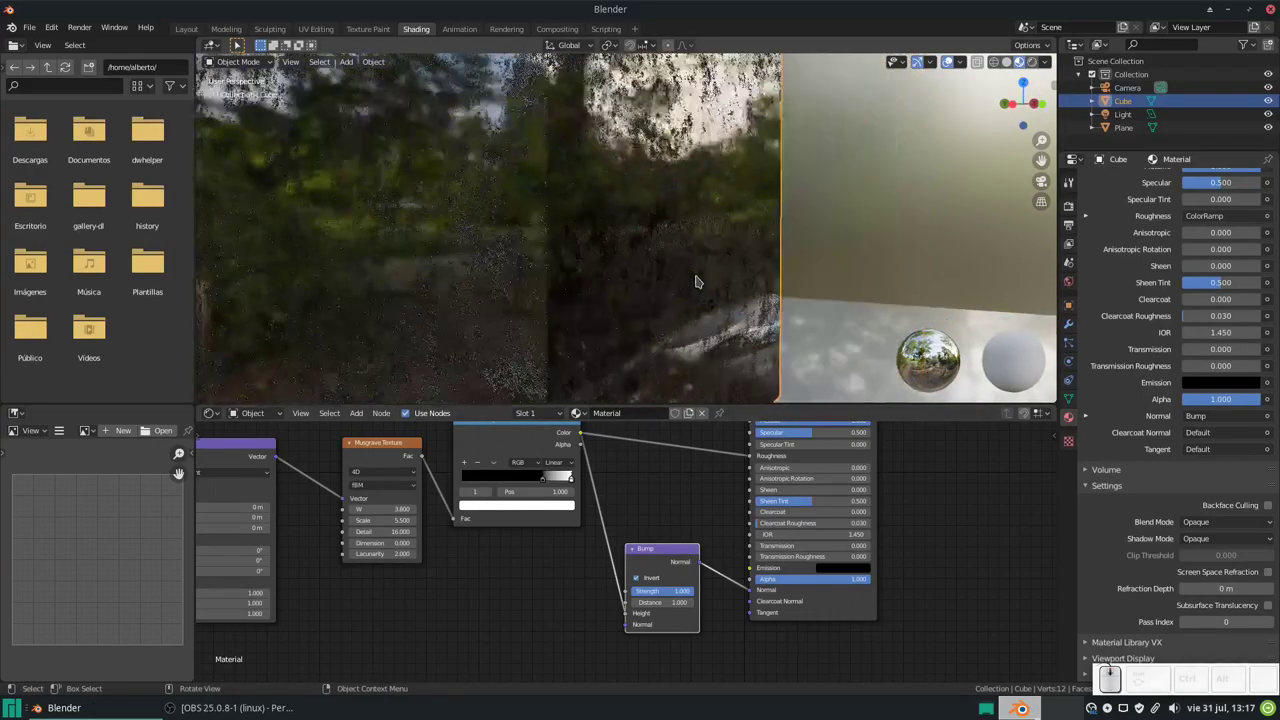
left_click(710, 262)
left_click_drag(683, 276, 661, 261)
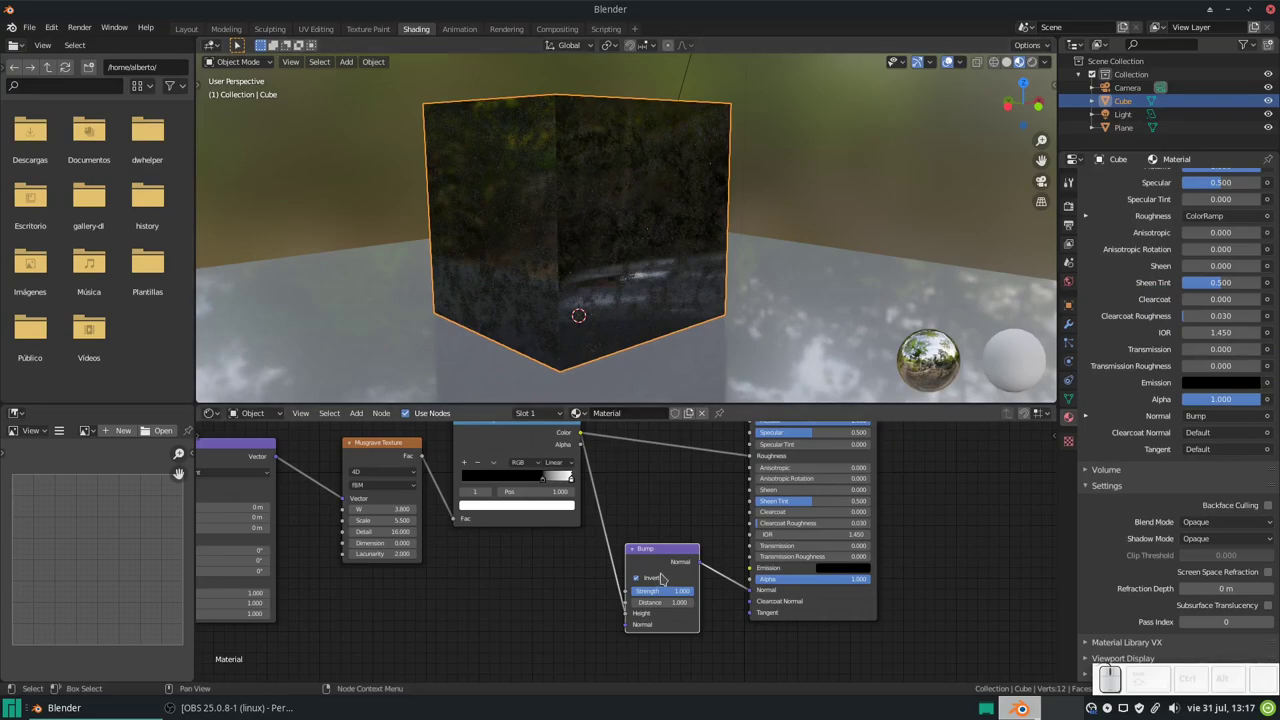
left_click(670, 558)
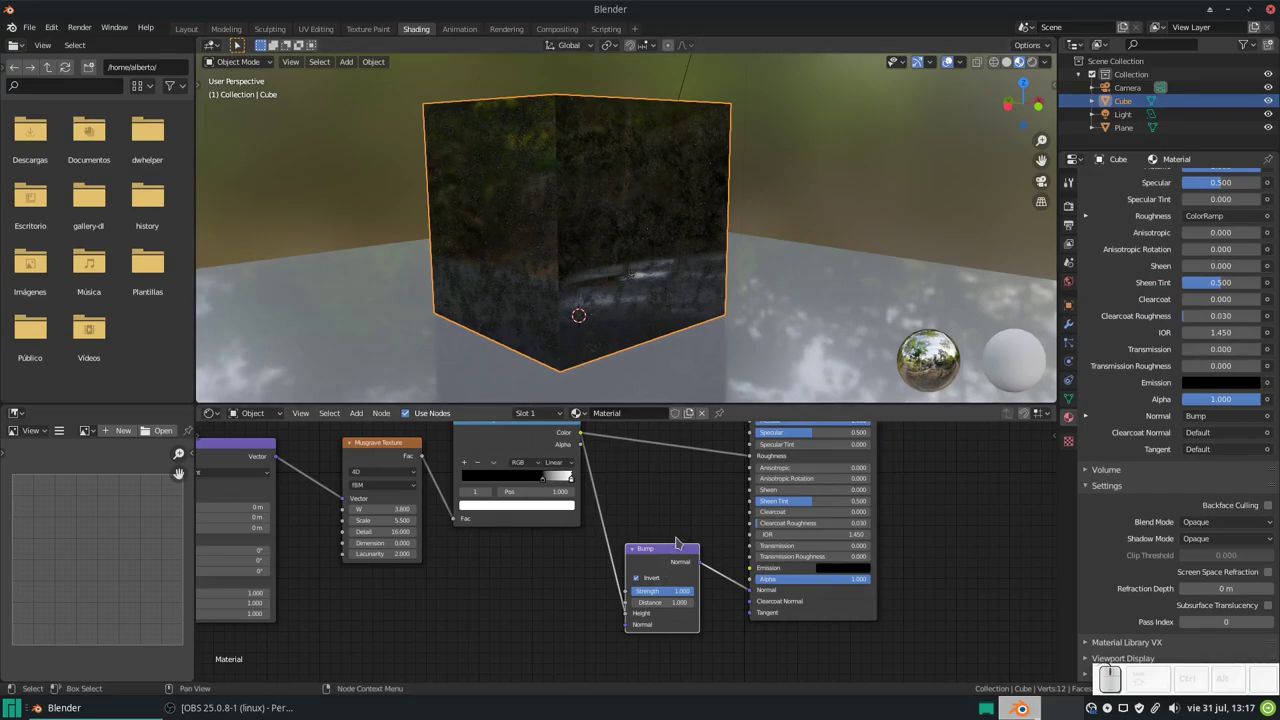
- Remove the Bump node and bring the ColorRamp and shader nodes back into view
middle_click(644, 226)
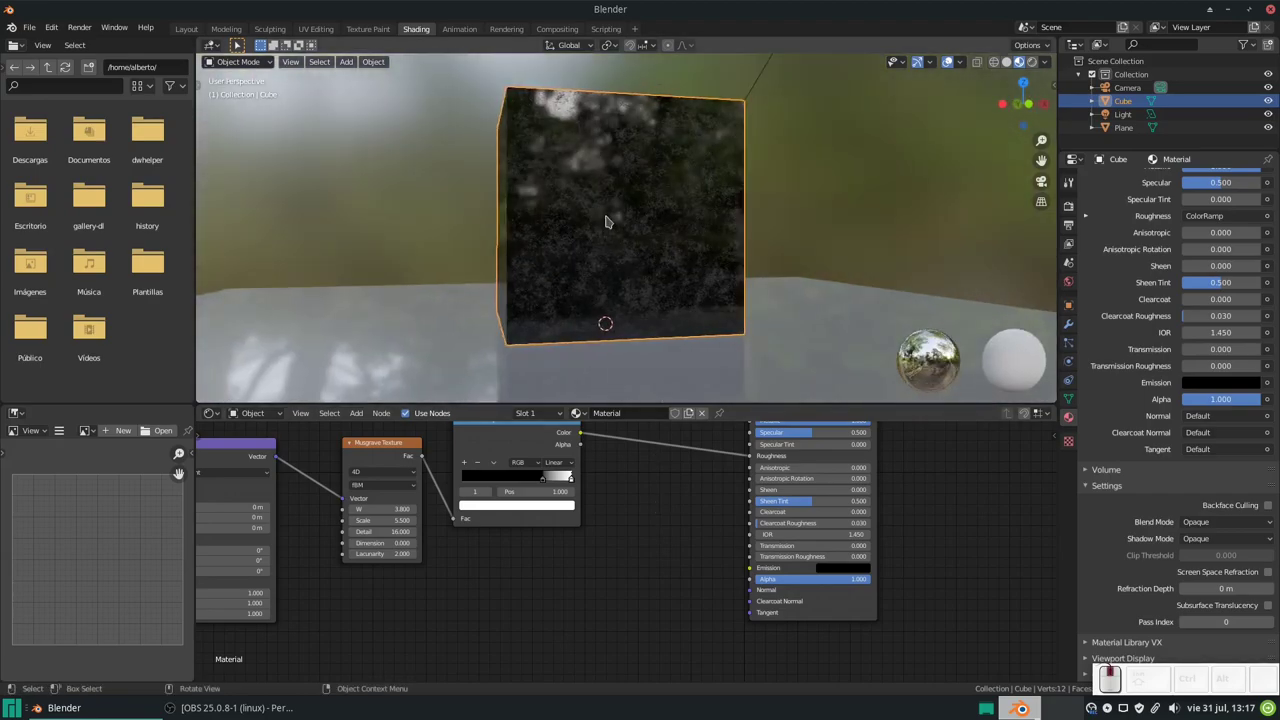
middle_click(628, 244)
scroll("up", 3)
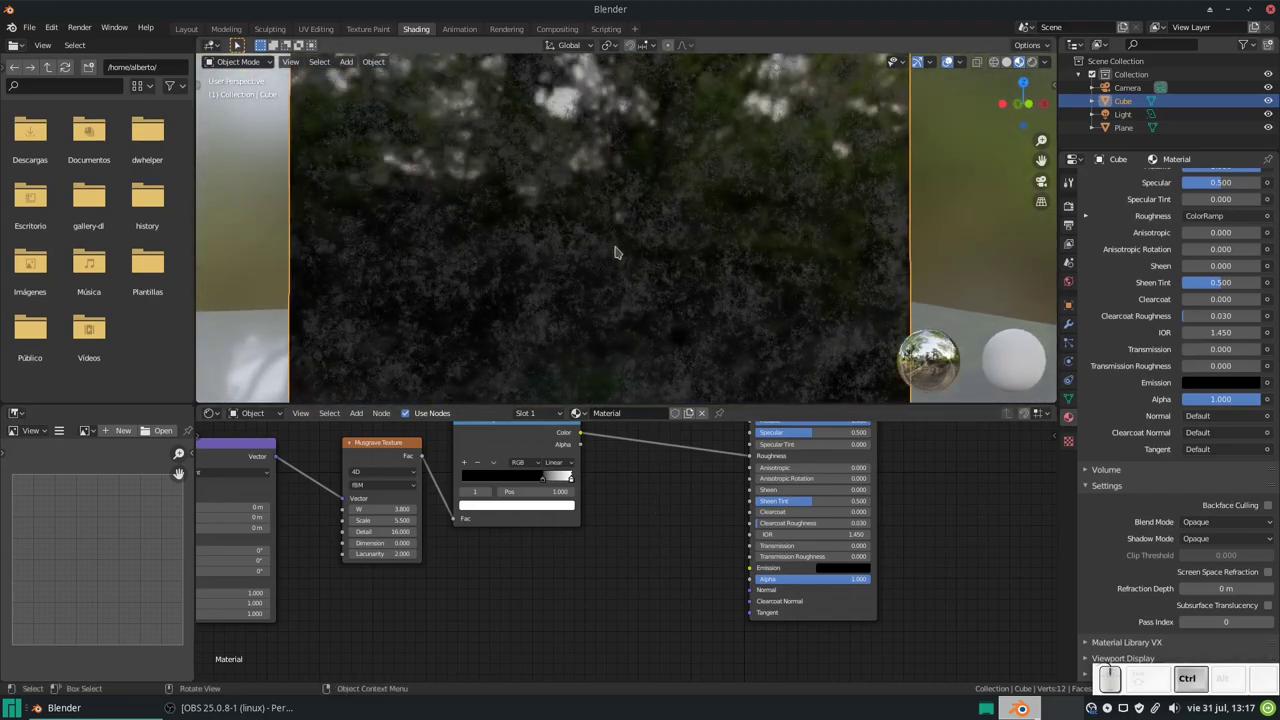
scroll("down", 3)
left_click(738, 510)
left_click_drag(614, 285, 676, 571)
scroll("up", 3)
scroll("down", 3)
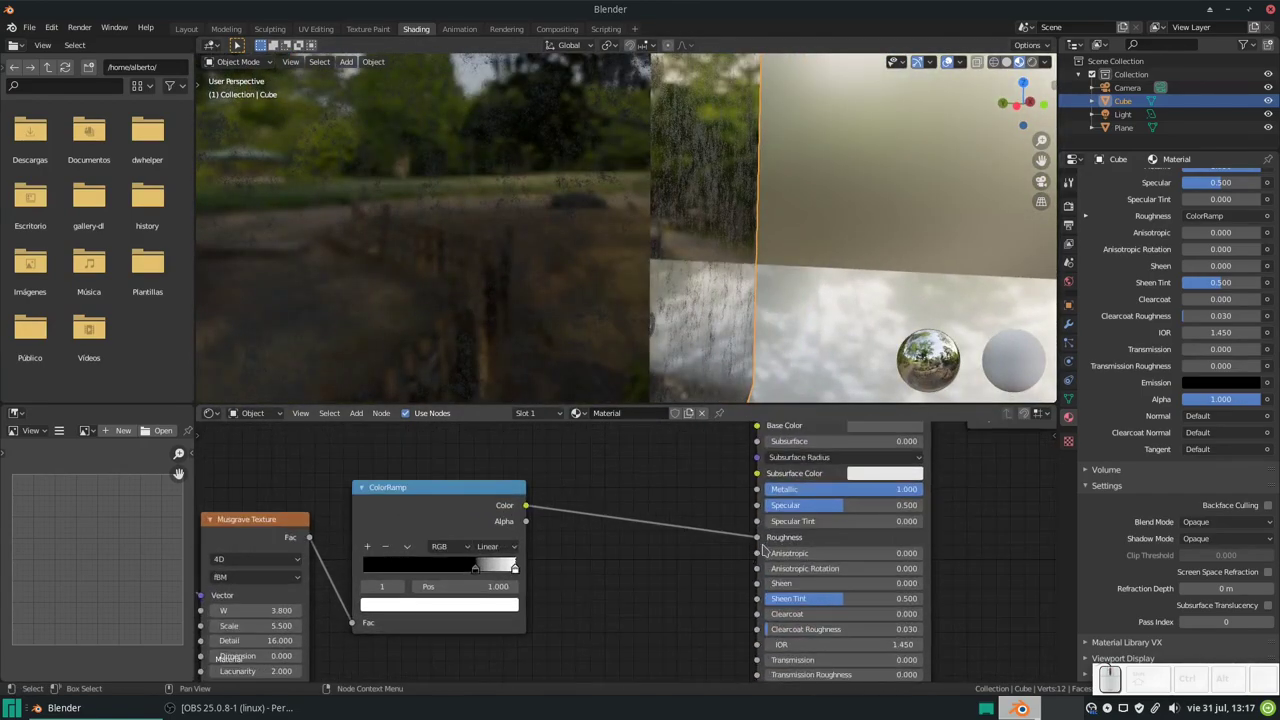
- Frame the whole node tree and shift the ColorRamp stop to rebalance the speckles, checking the cube face
scroll("down", 3)
scroll("down", 3)
scroll("down", 3)
scroll("down", 3)
scroll("down", 3)
left_click(556, 524)
left_click_drag(543, 525, 624, 510)
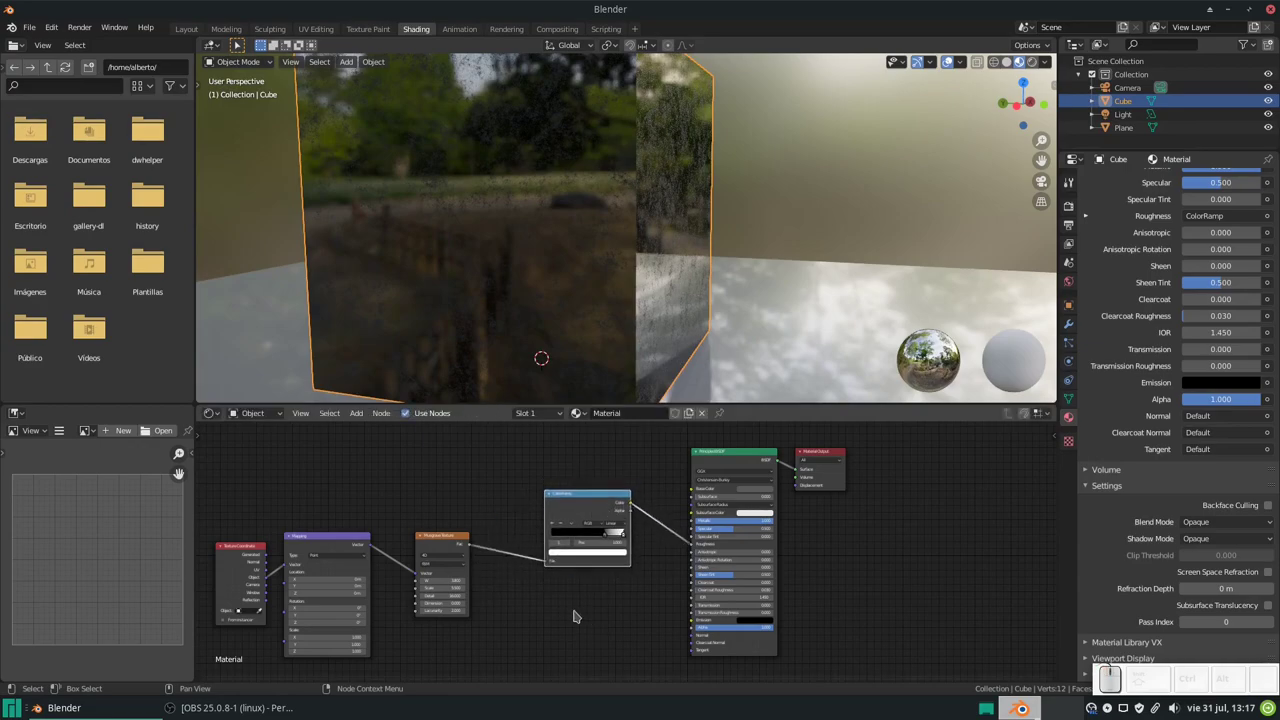
left_click_drag(568, 600, 568, 600)
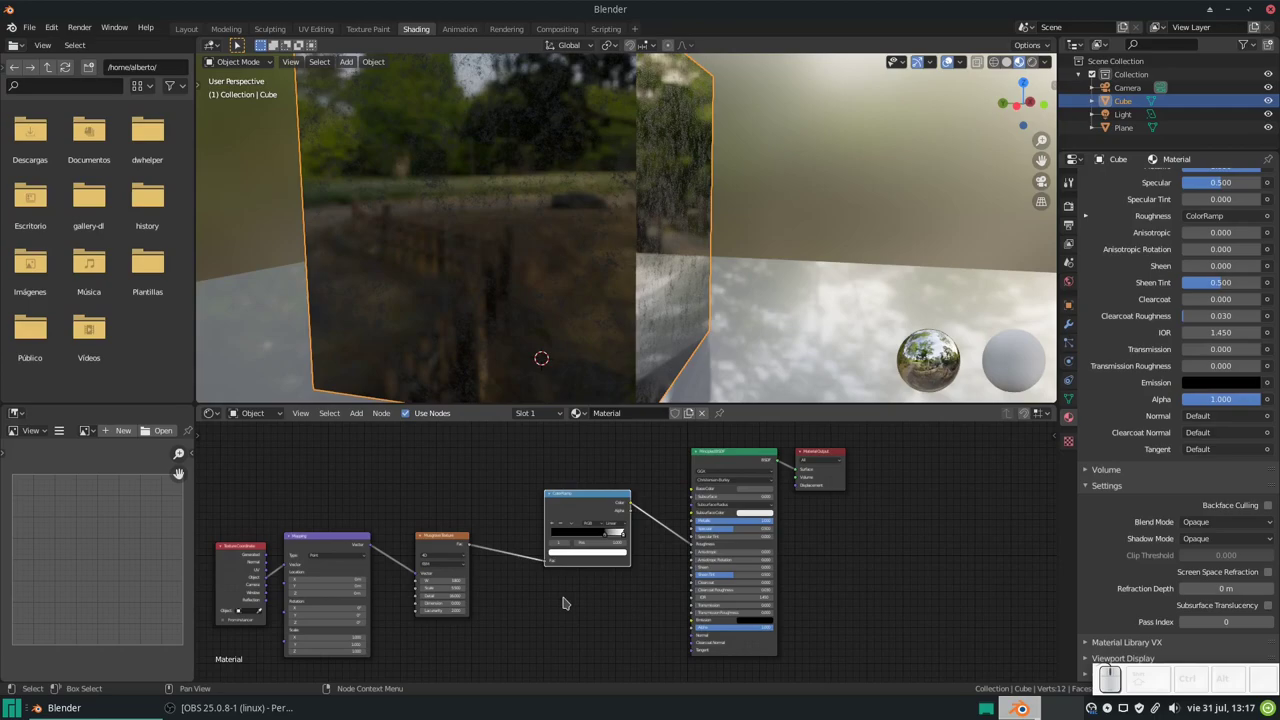
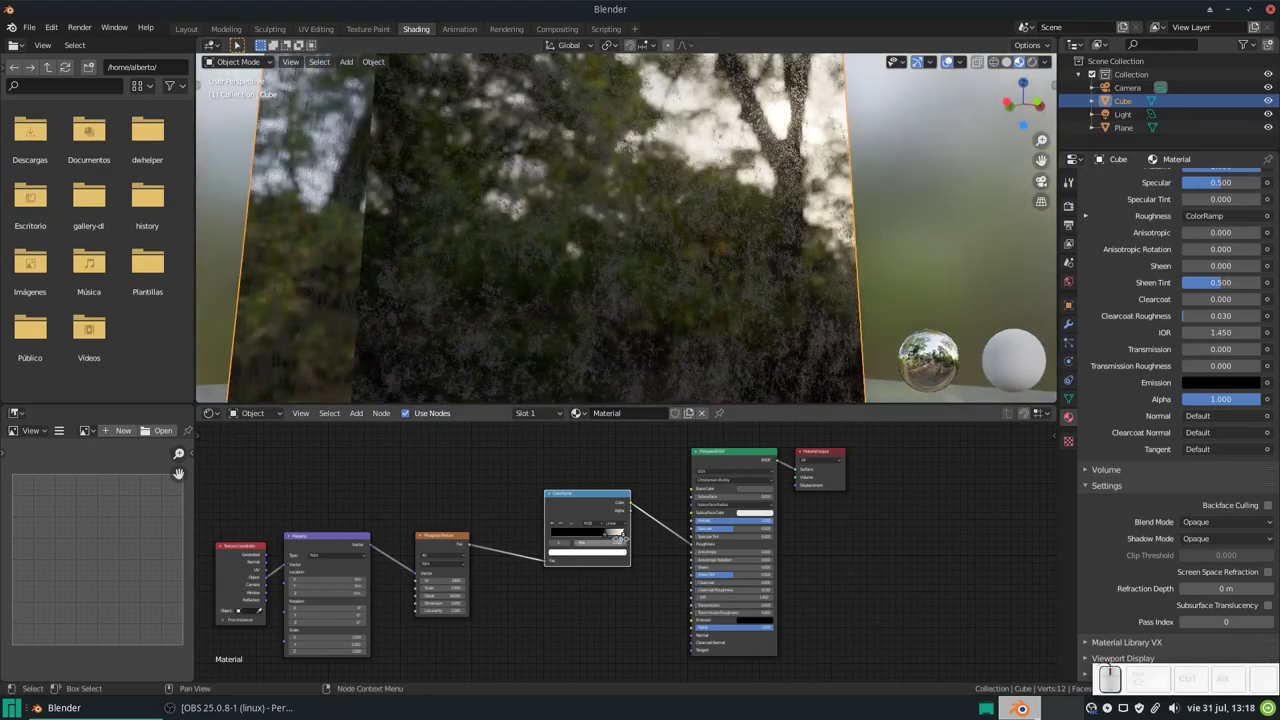
left_click_drag(626, 534, 720, 496)
left_click_drag(692, 249, 649, 271)
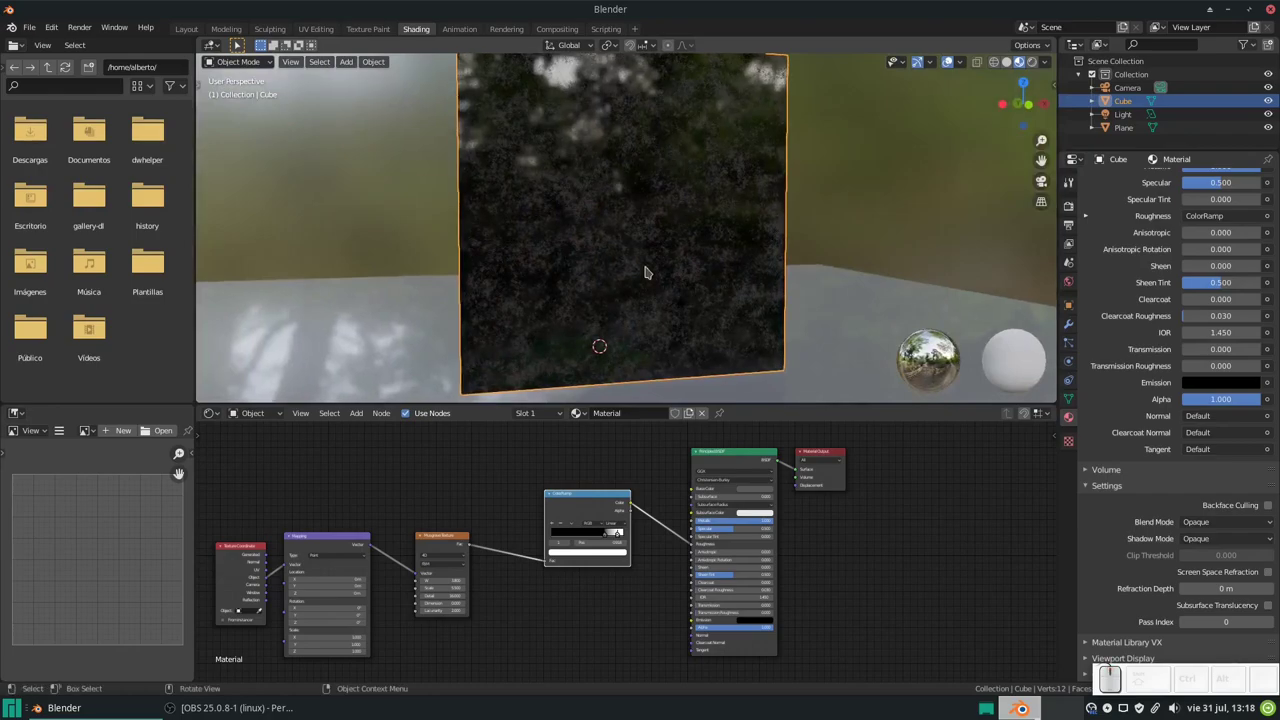